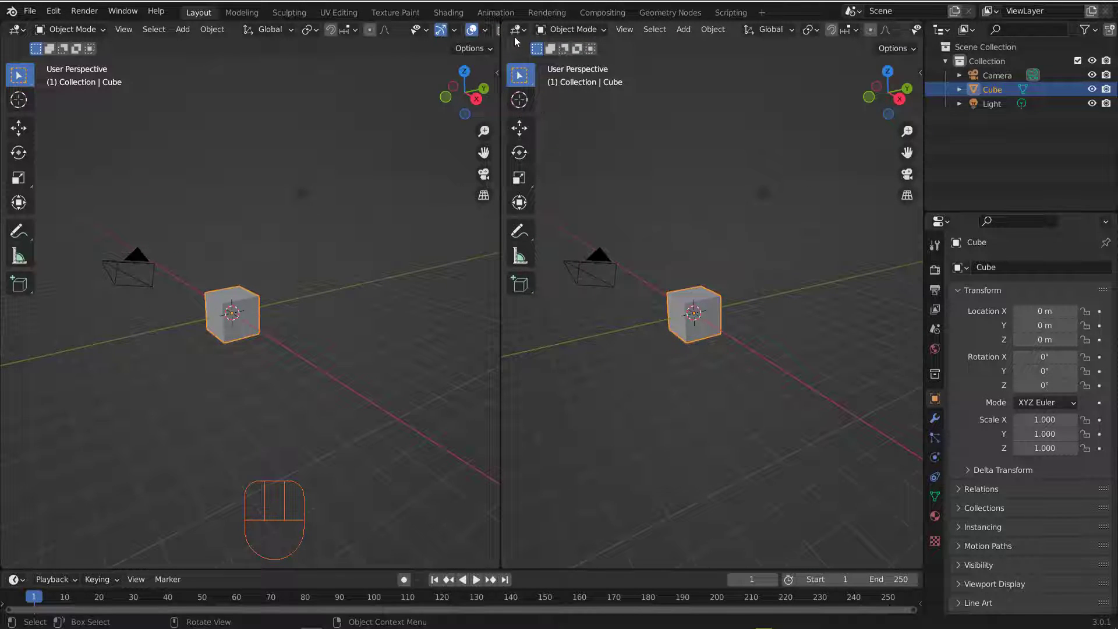
Step: Switch the right-hand area into an Image Editor for the tower reference photo
drag(517, 34, 562, 92)
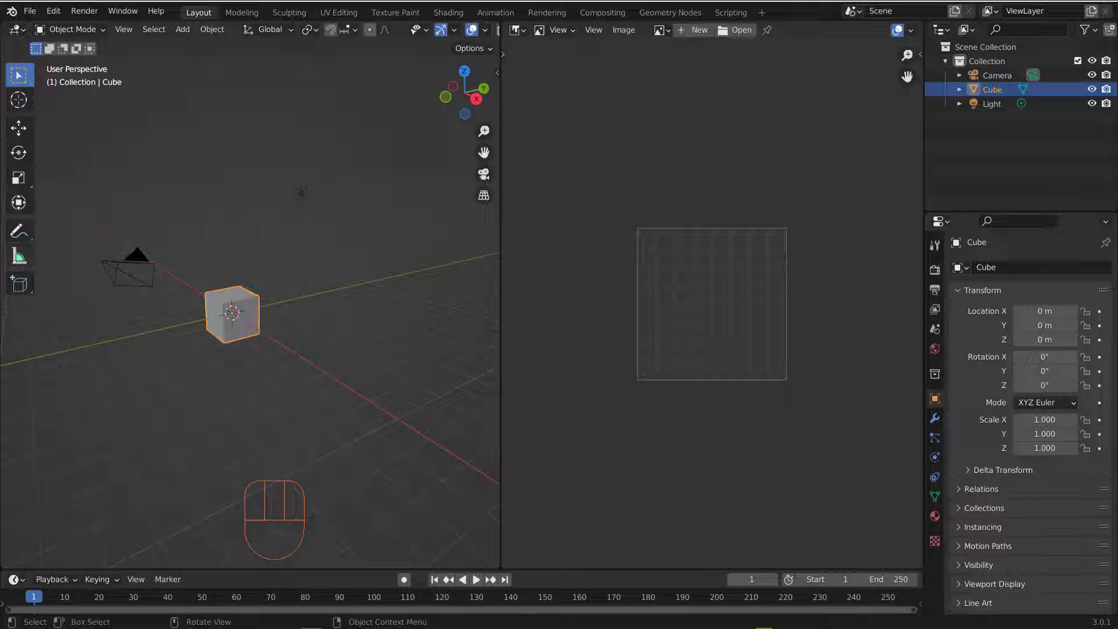
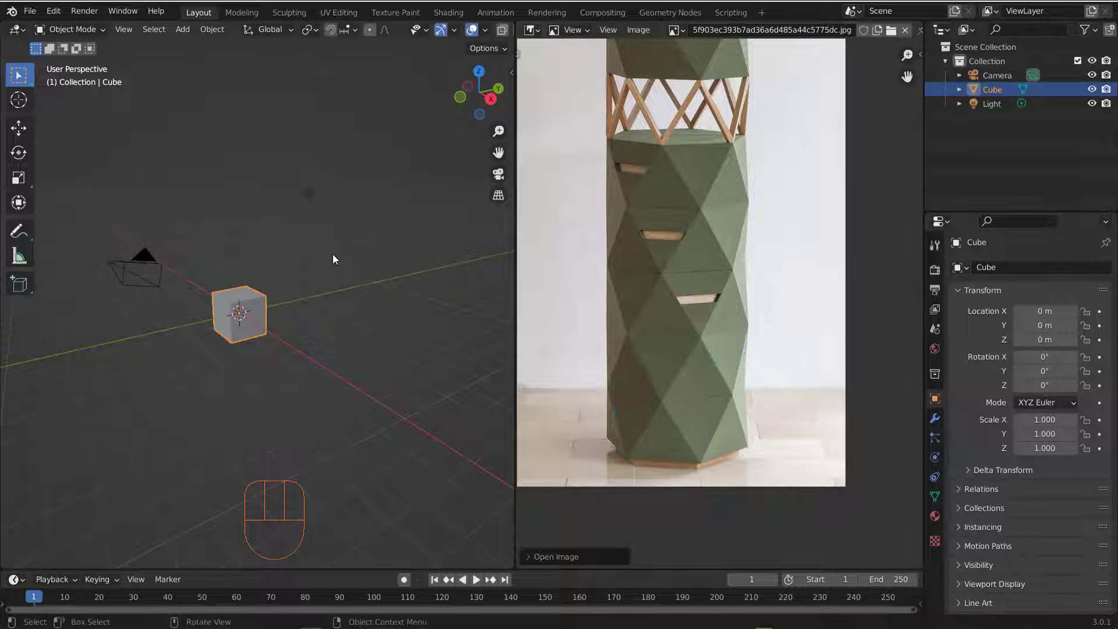
Step: Select the default camera, cube and light and delete them from the scene
middle_click(327, 269)
drag(317, 313, 290, 307)
middle_click(298, 302)
middle_click(303, 303)
click(149, 232)
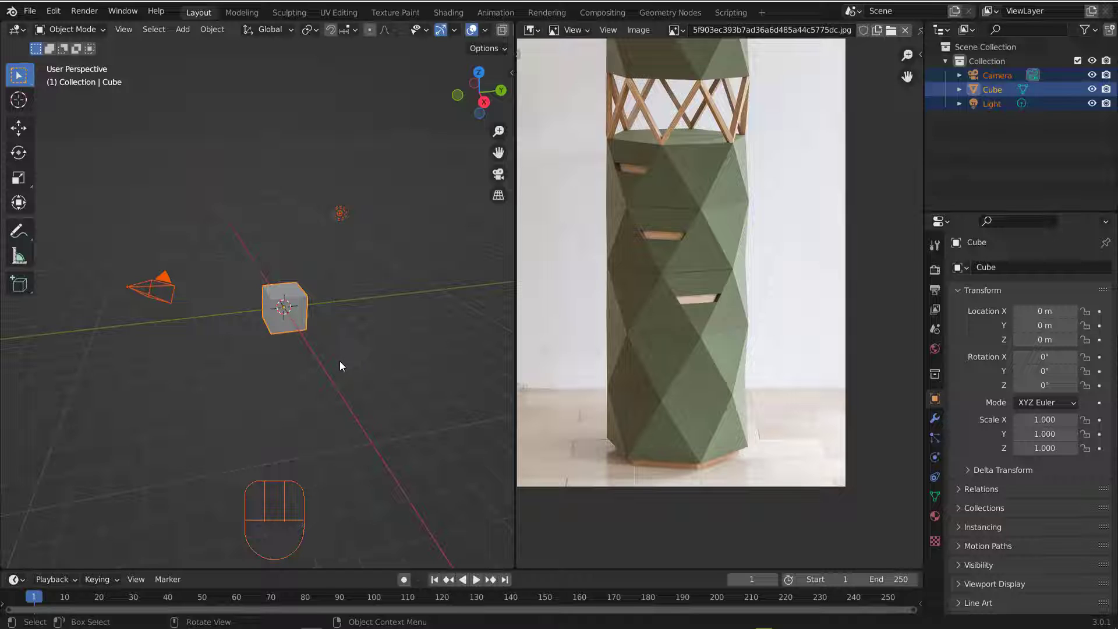
key(Delete)
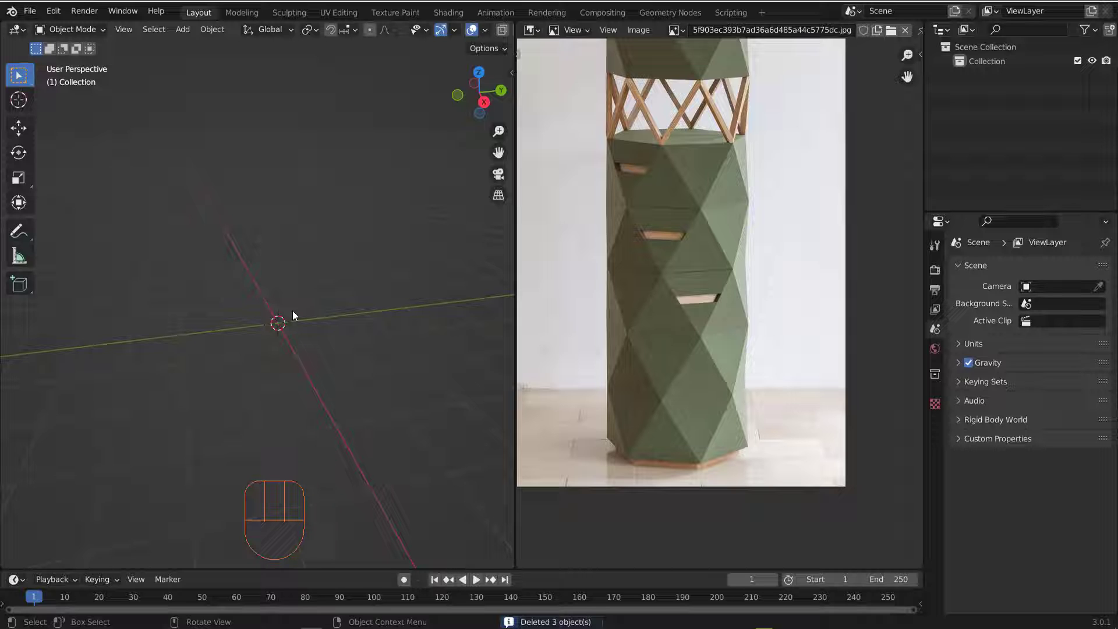
middle_click(279, 320)
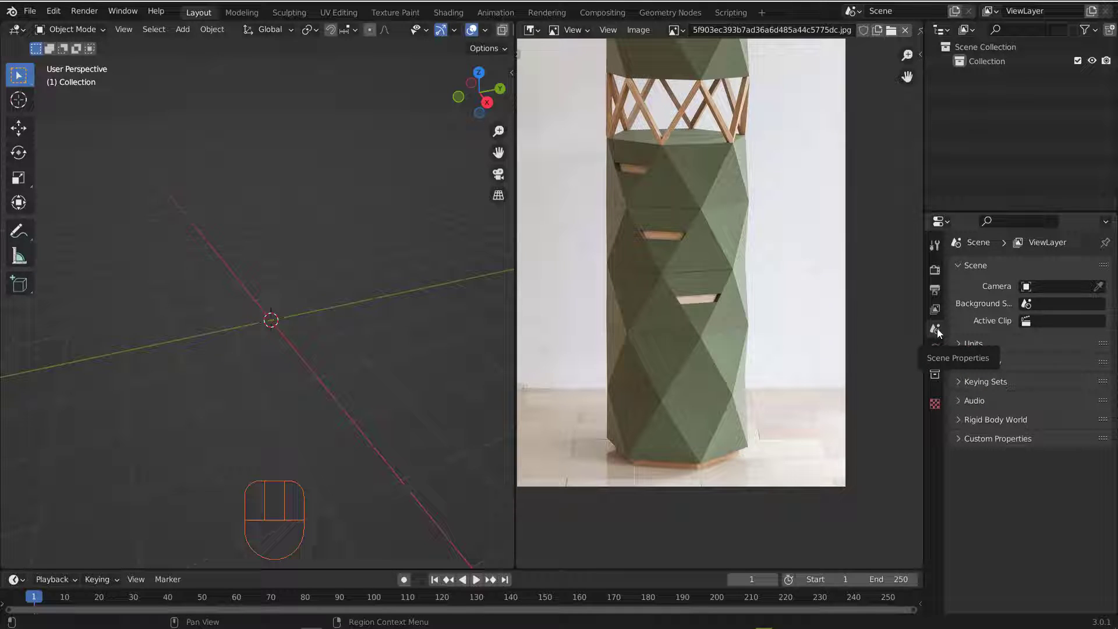
Step: Set the scene's length unit to Centimeters in Scene Properties > Units
click(960, 347)
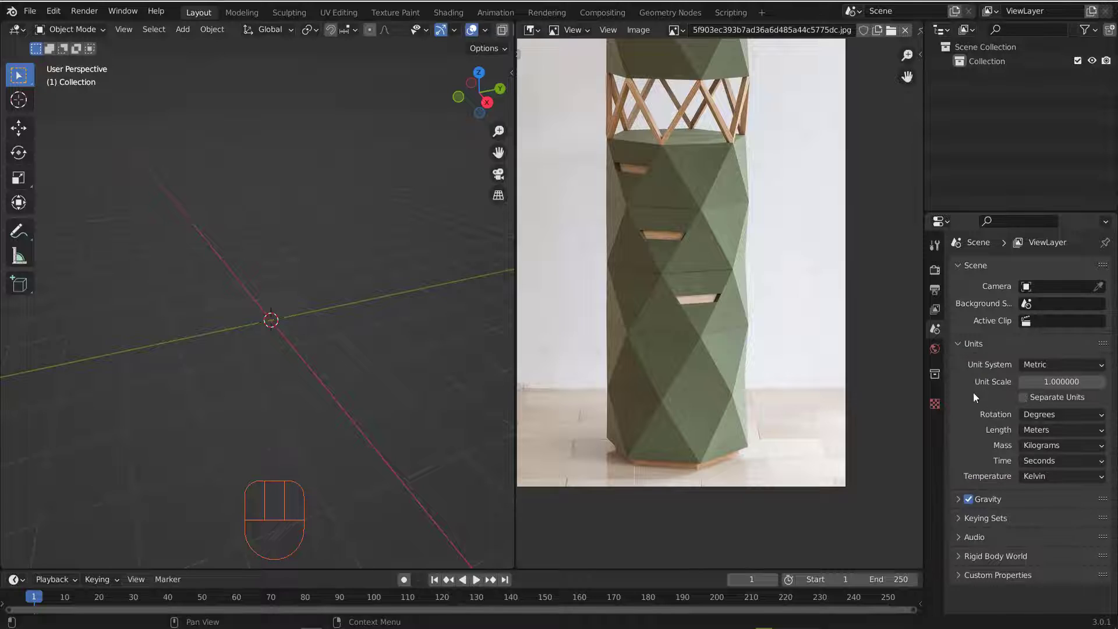
drag(1045, 429, 987, 438)
drag(1043, 430, 1046, 493)
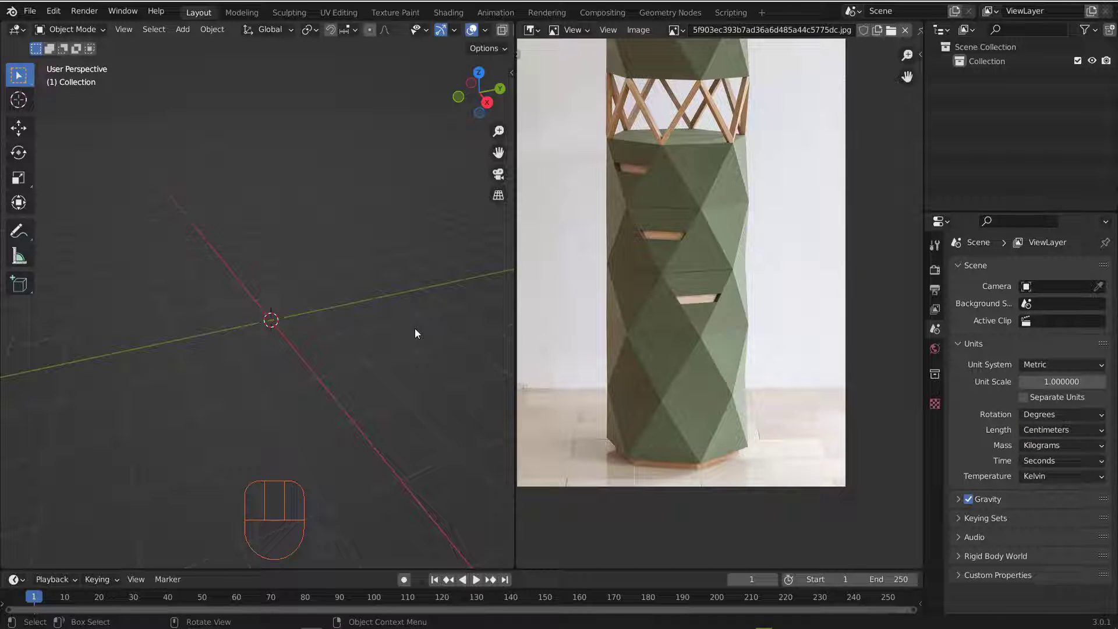
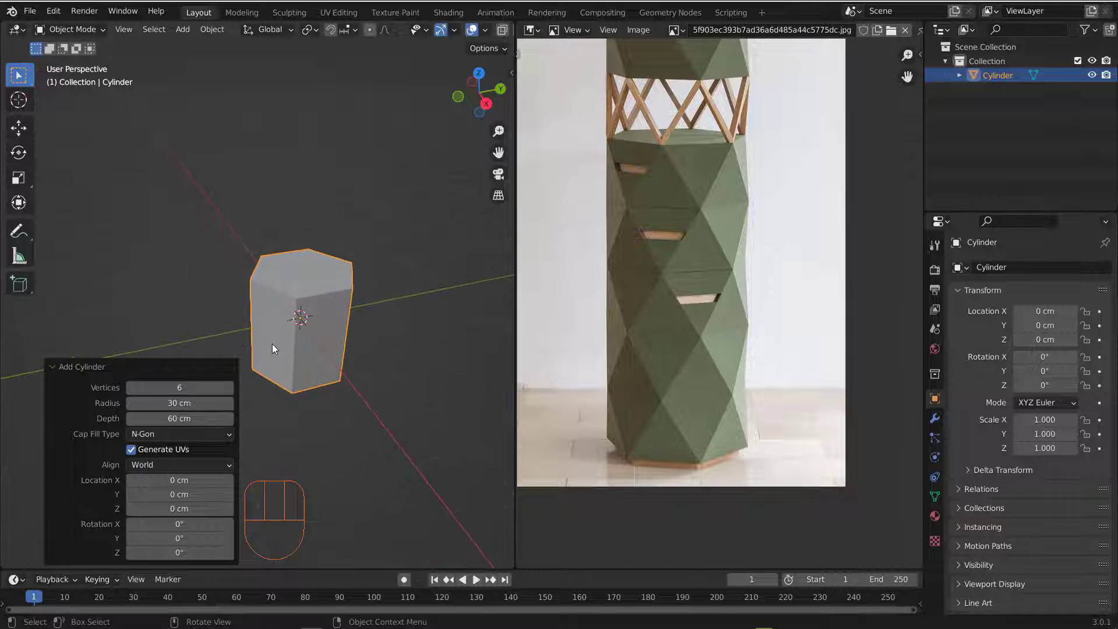
Step: Inspect the hexagonal cylinder from several angles and enter Edit Mode on its mesh
drag(308, 333, 294, 343)
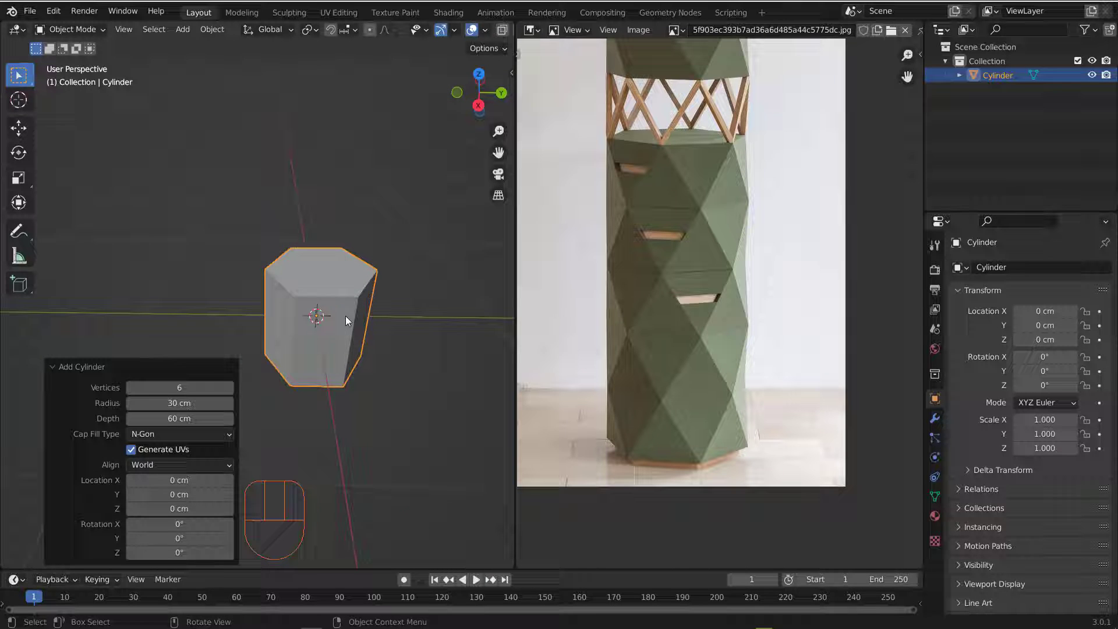
click(403, 380)
drag(309, 324, 294, 301)
middle_click(316, 337)
middle_click(296, 317)
drag(285, 317, 268, 319)
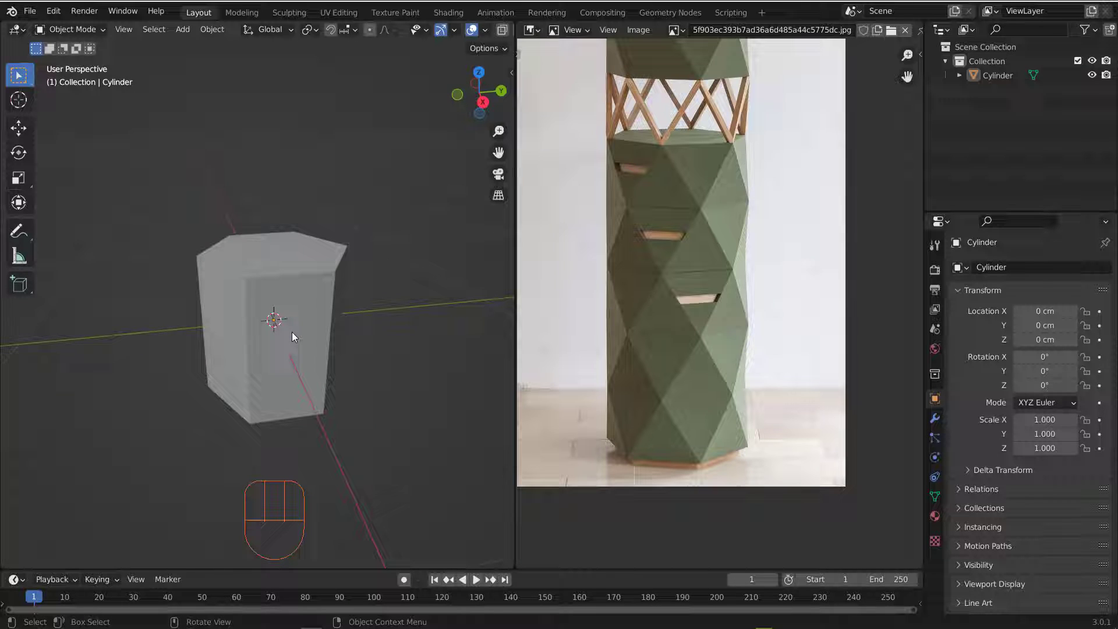
key(Tab)
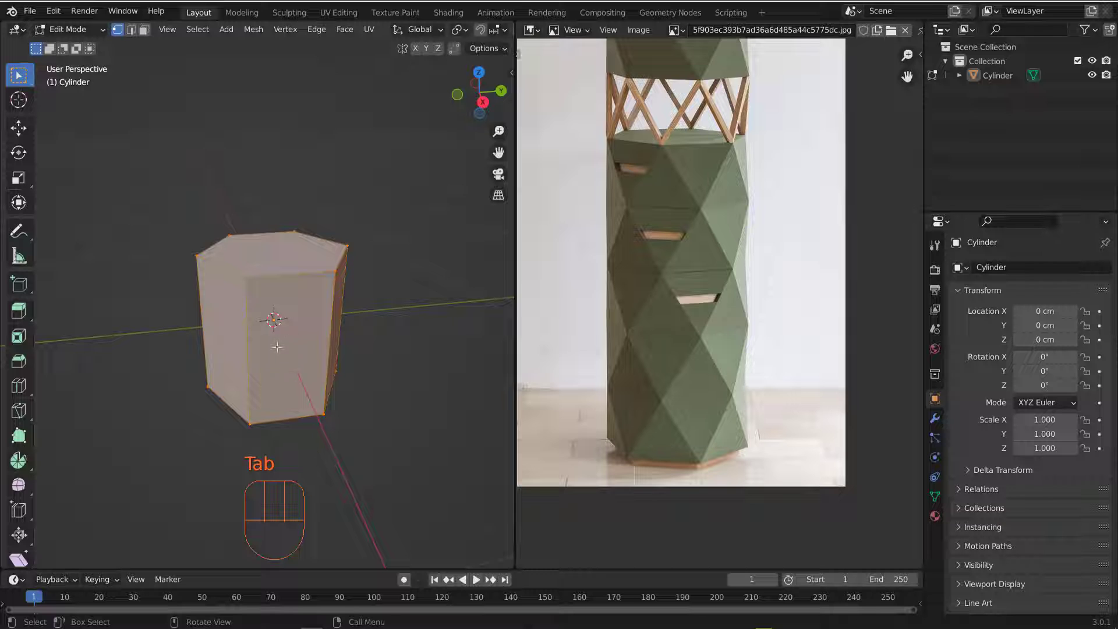
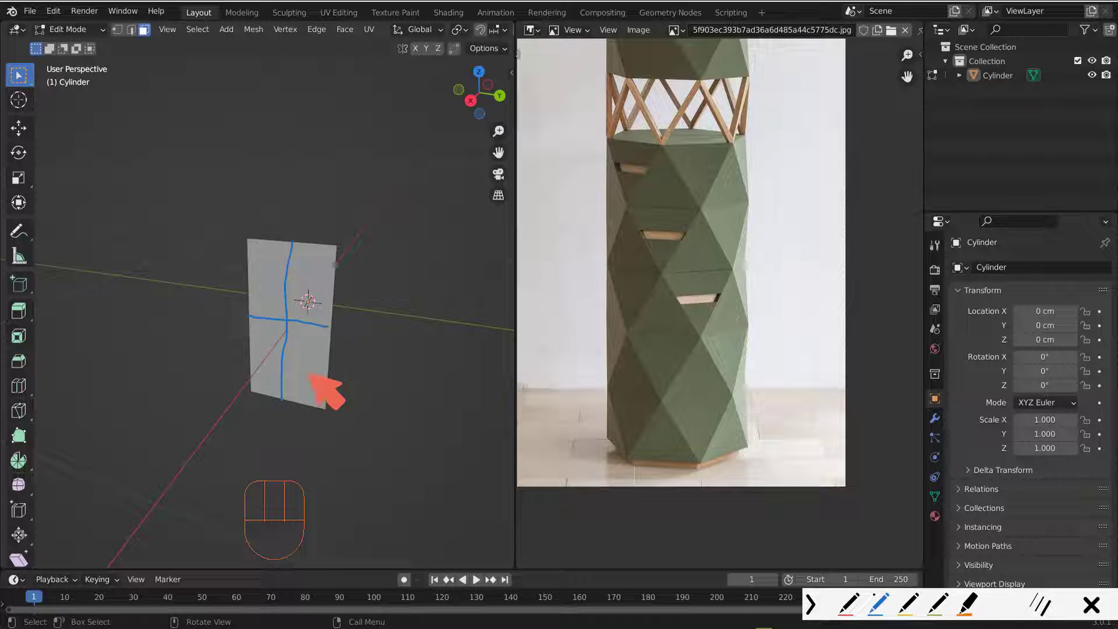
Step: Loop-cut the panel once vertically through its middle and once horizontally across its lower part
key(ctrl+r)
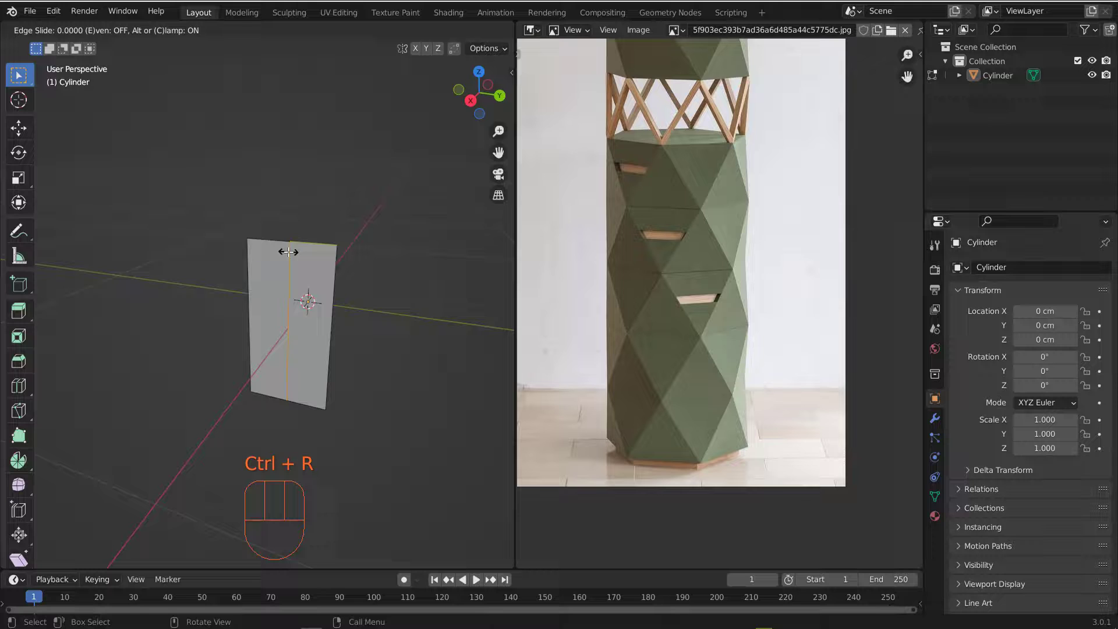
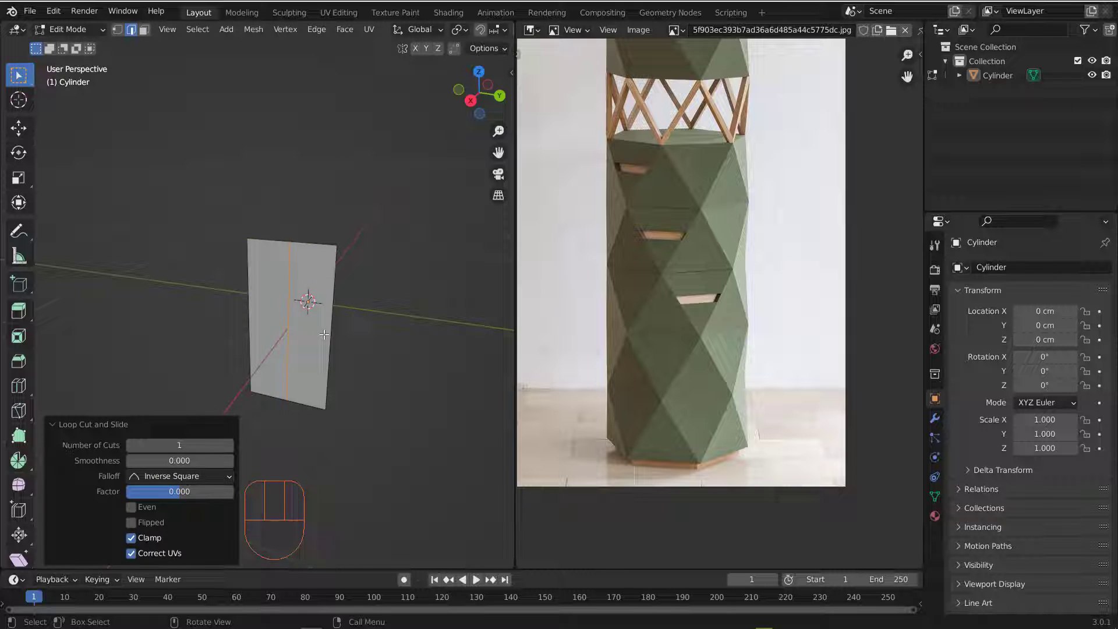
key(ctrl+r)
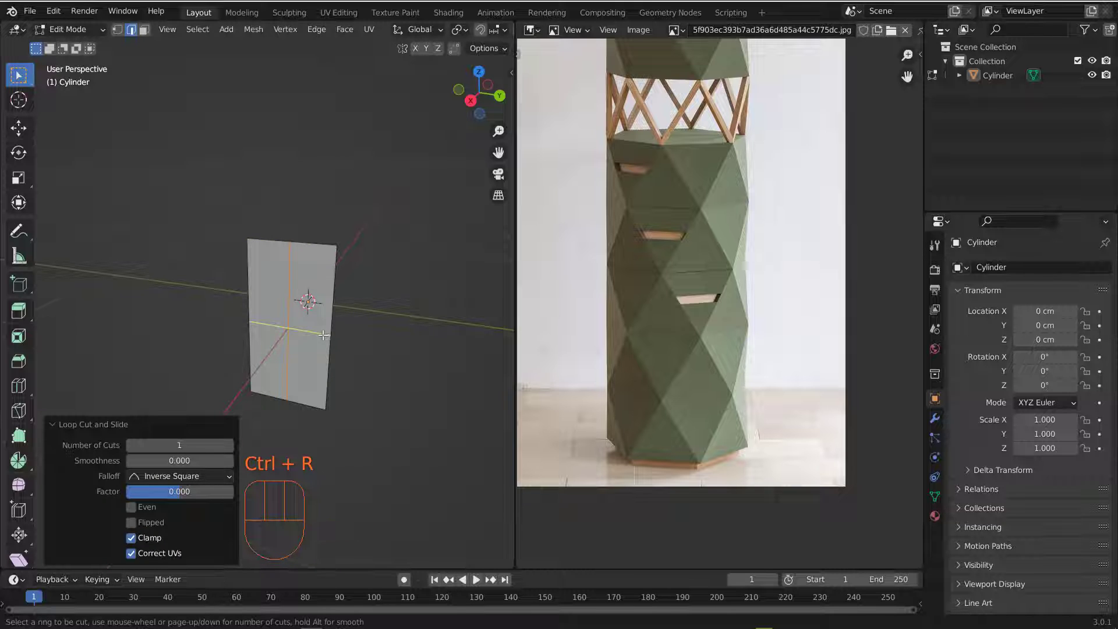
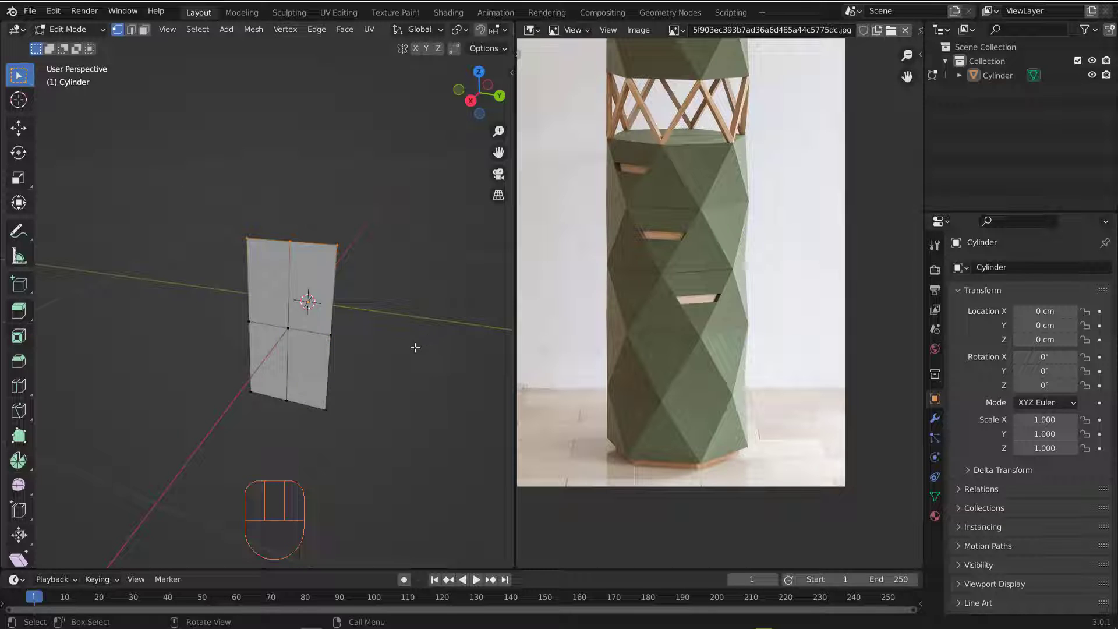
Step: Merge the top corners and the bottom corners at center to turn the panel into a diamond
key(m)
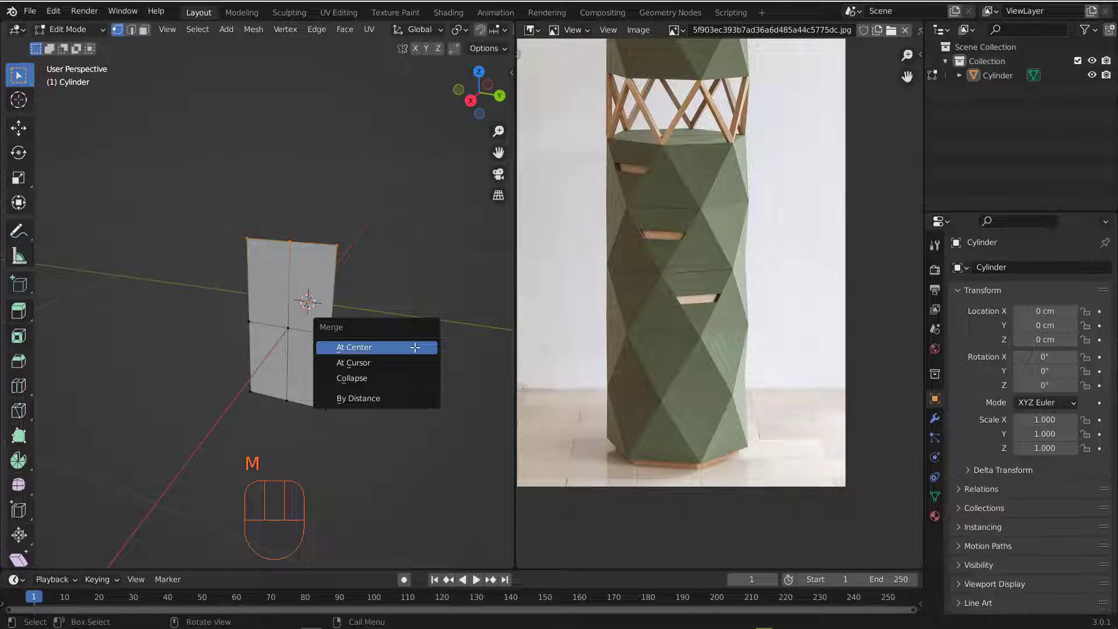
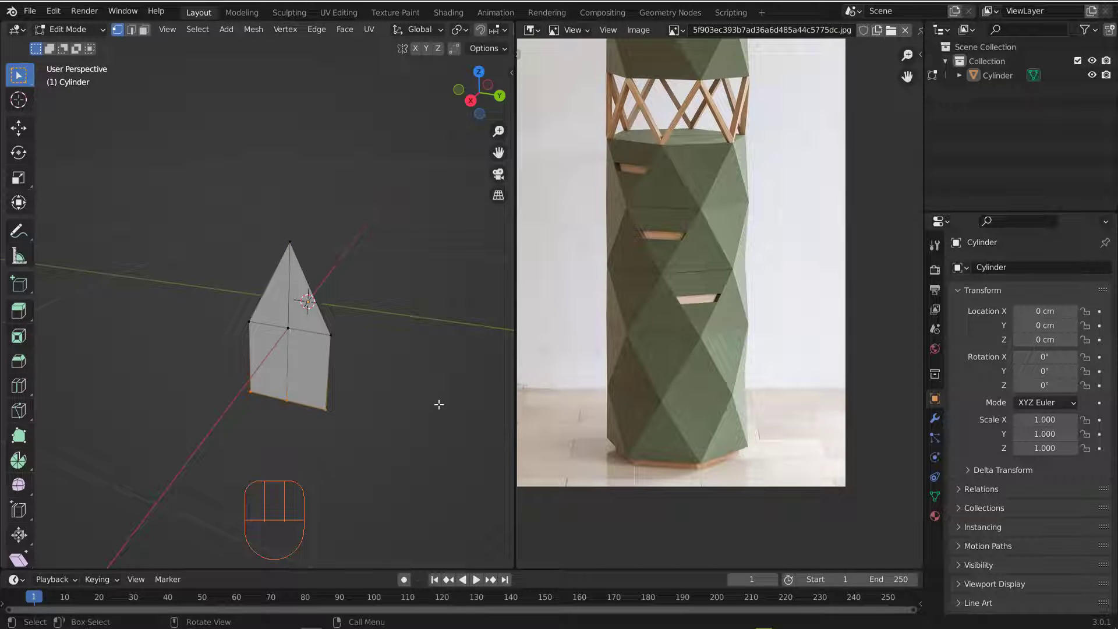
key(m)
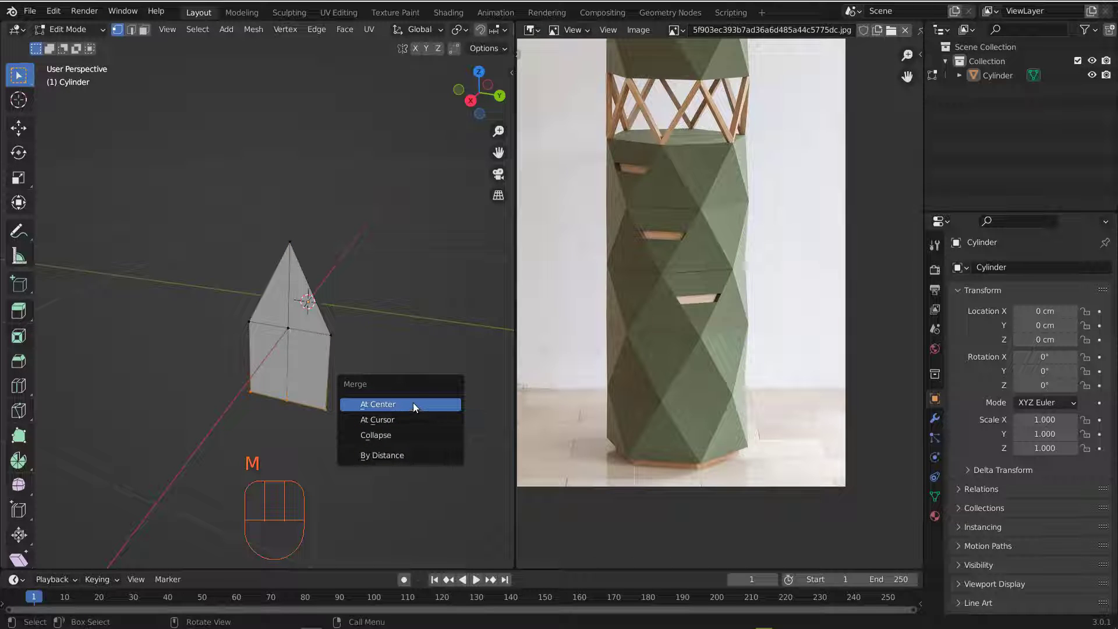
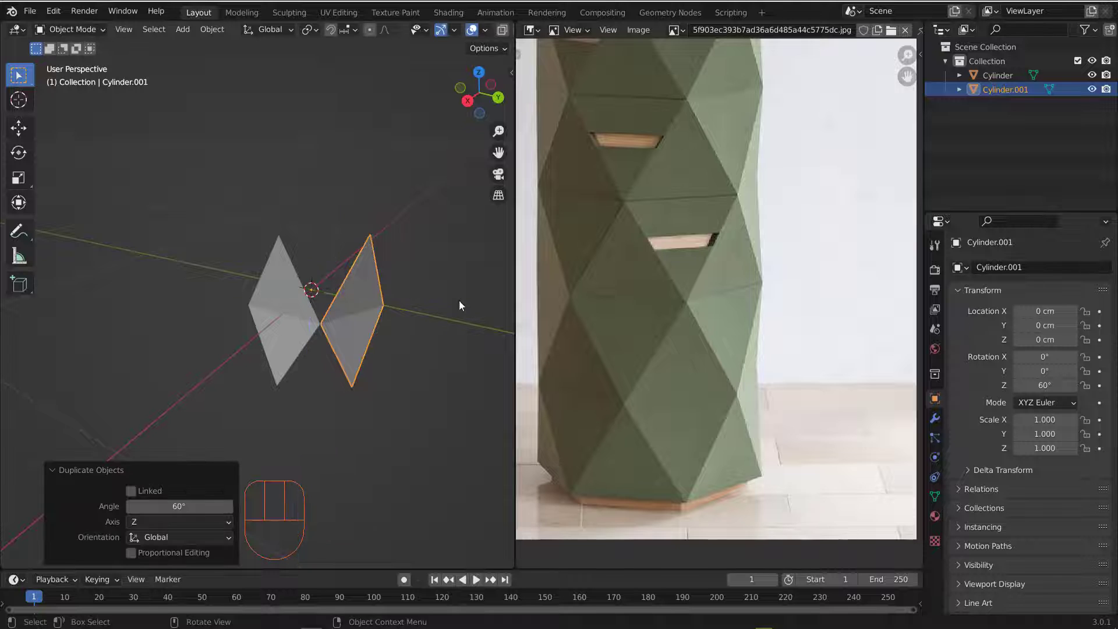
Step: Repeat the 60-degree rotated duplicate four more times to complete six diamond panels
drag(395, 305, 307, 337)
middle_click(293, 330)
drag(312, 328, 429, 307)
drag(278, 340, 357, 322)
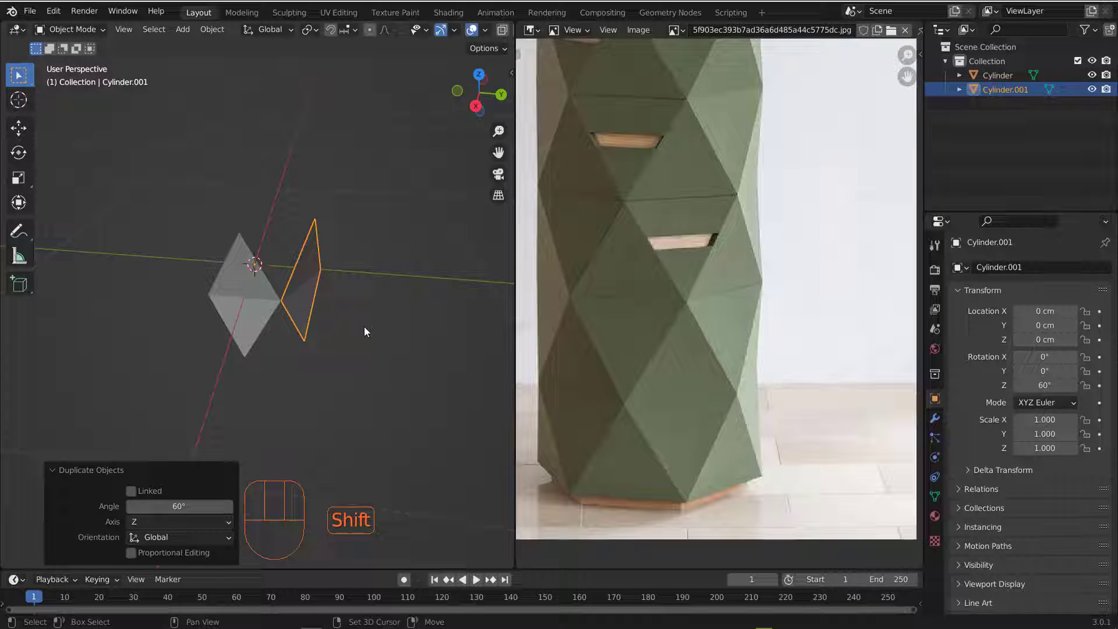
key(shift+r)
key(shift+r)
key(shift+r)
key(shift+r)
Step: Check the ring from all sides and box-select all six diamond panels
middle_click(166, 277)
drag(163, 284, 258, 284)
drag(258, 292, 274, 250)
drag(298, 249, 383, 260)
middle_click(376, 264)
drag(300, 290, 305, 316)
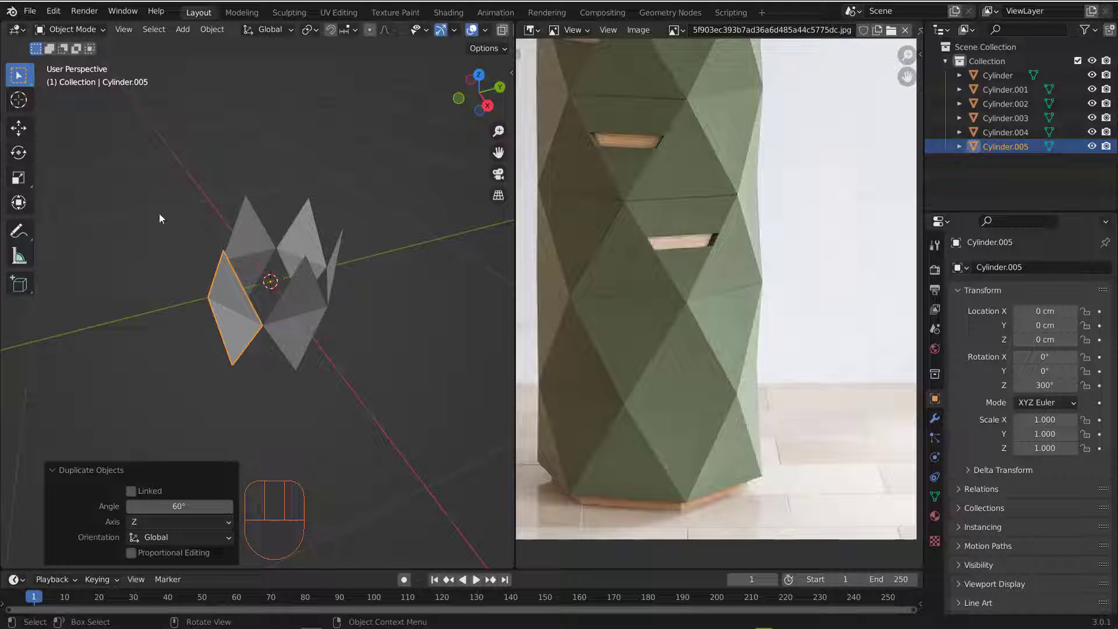
drag(204, 231, 372, 374)
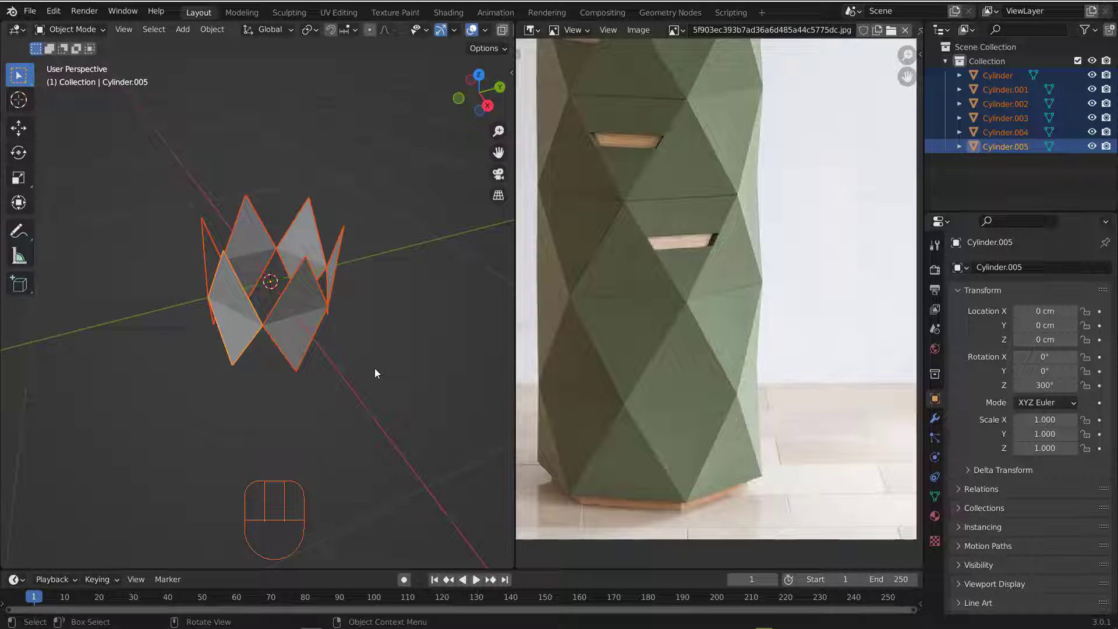
Step: Join the six panels into one object and select every vertex in Edit Mode
key(ctrl+j)
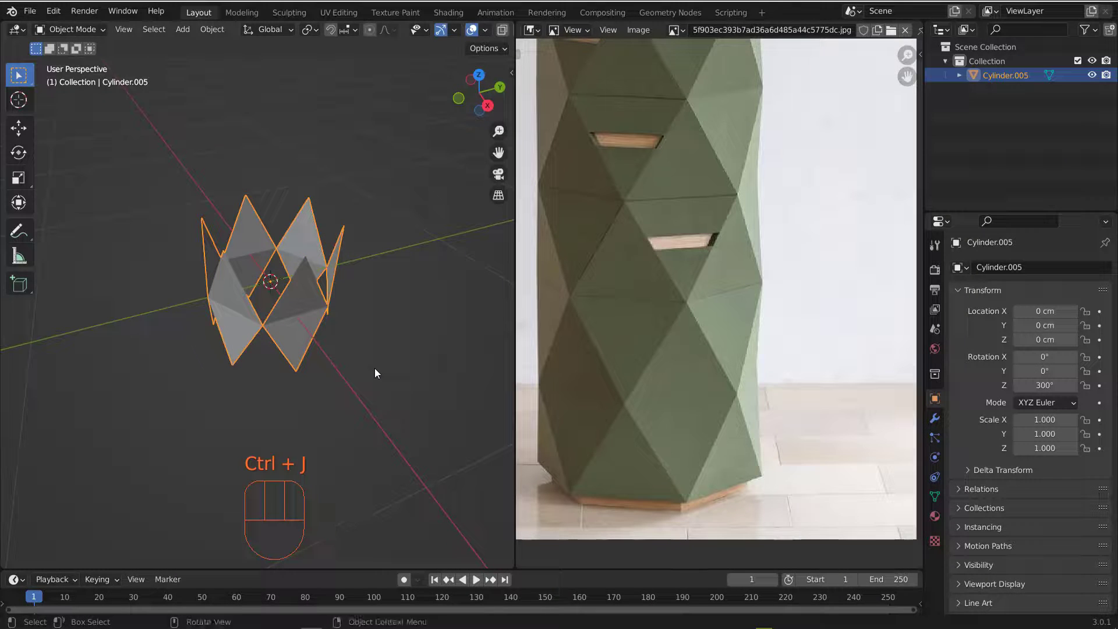
click(345, 383)
click(296, 311)
drag(298, 318, 304, 308)
key(Tab)
key(a)
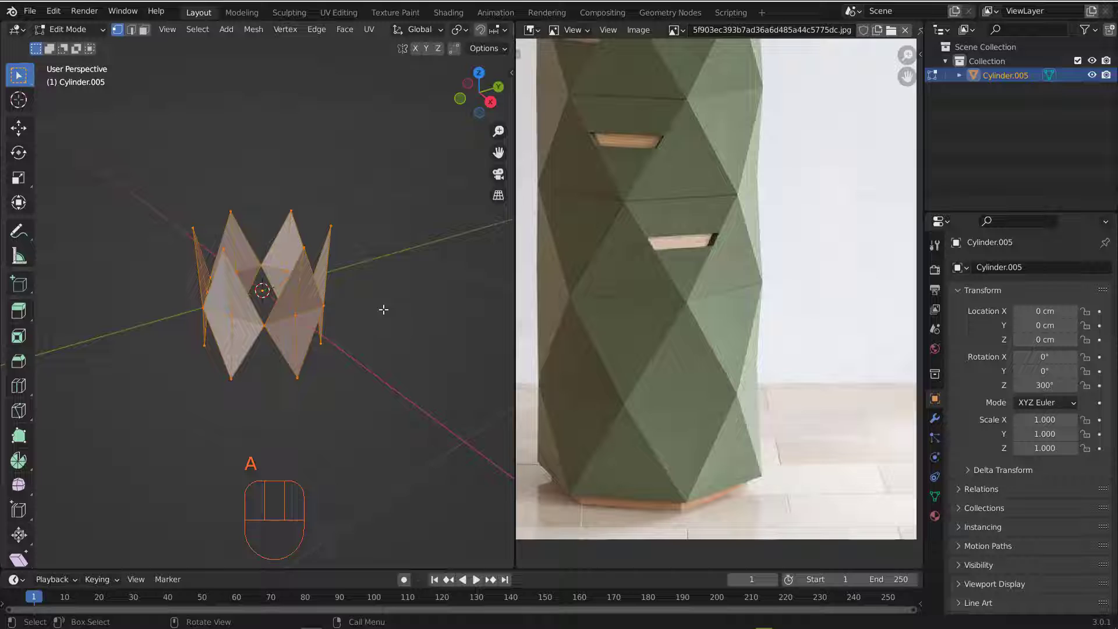
Step: Merge the overlapping vertices between panels by distance and start moving vertices into facets
key(m)
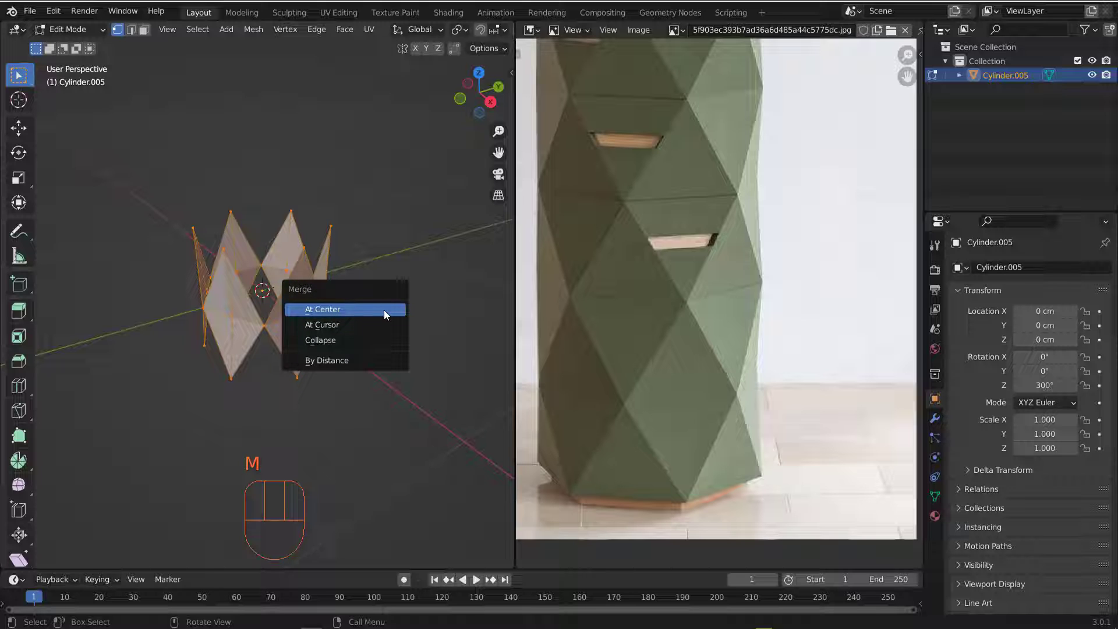
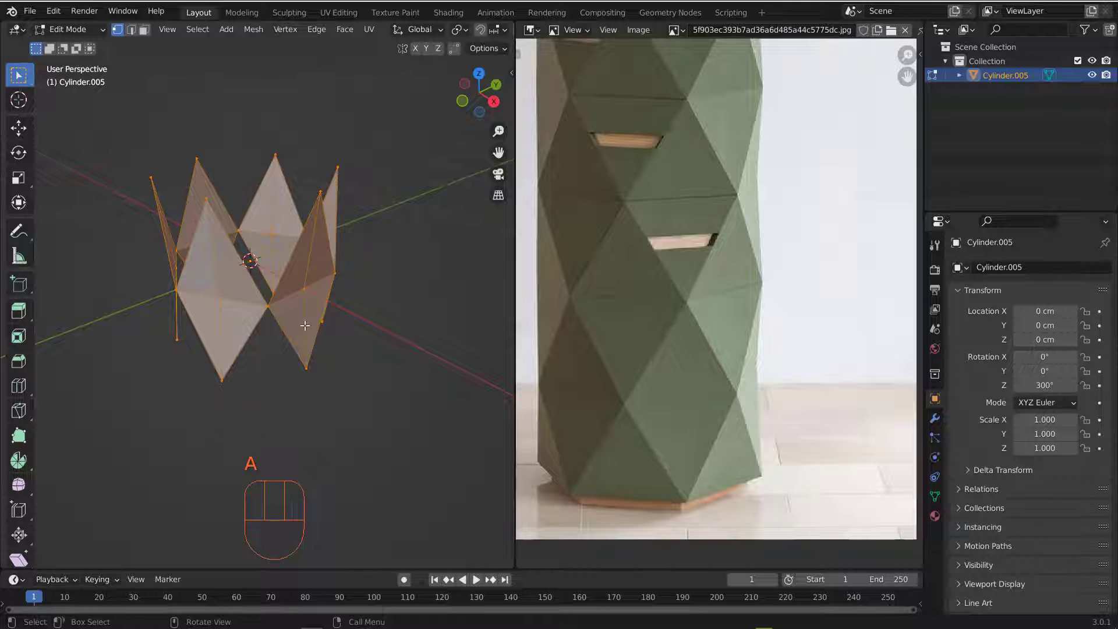
key(m)
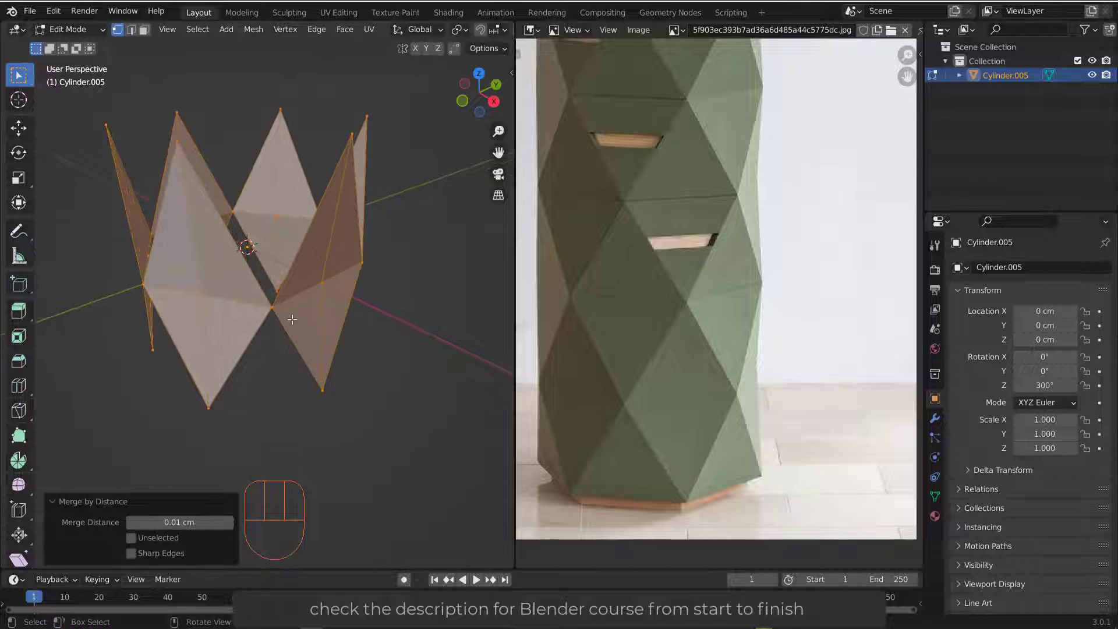
middle_click(282, 321)
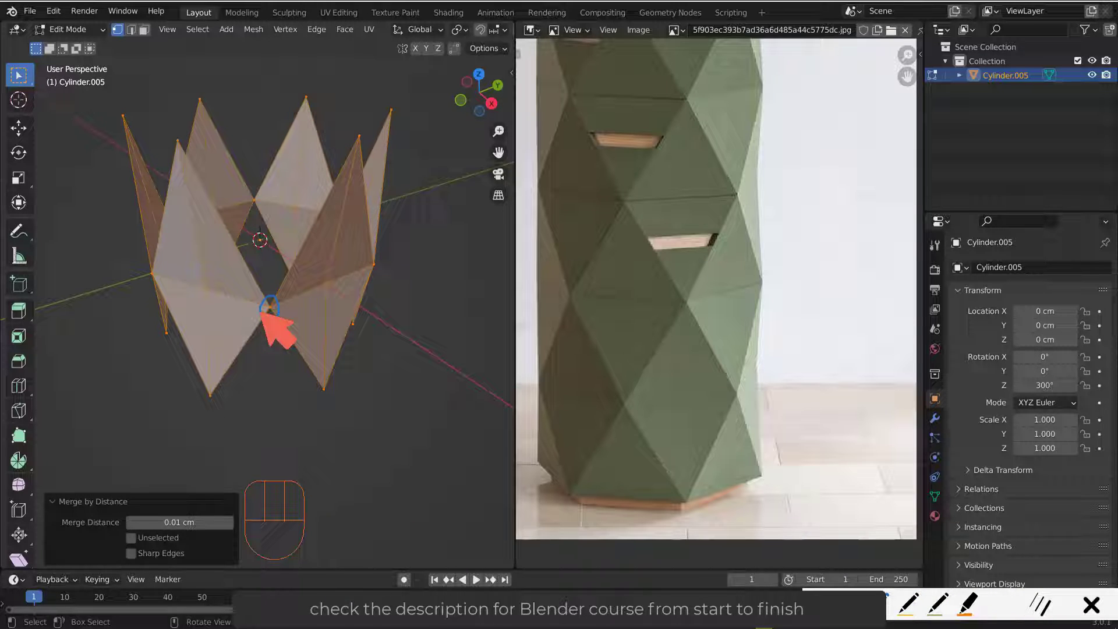
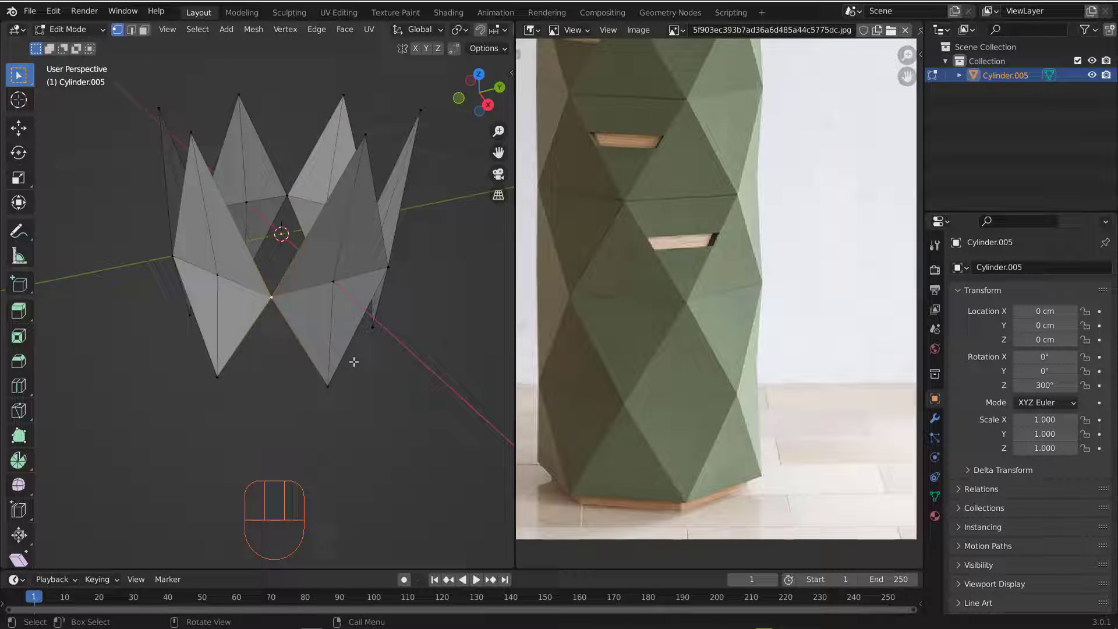
key(g)
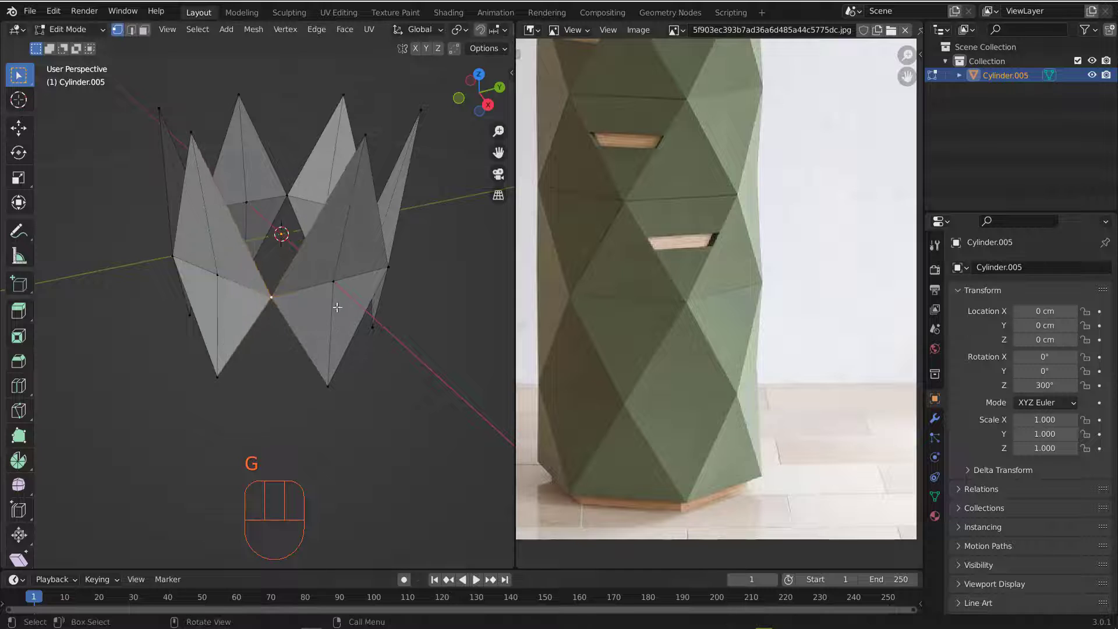
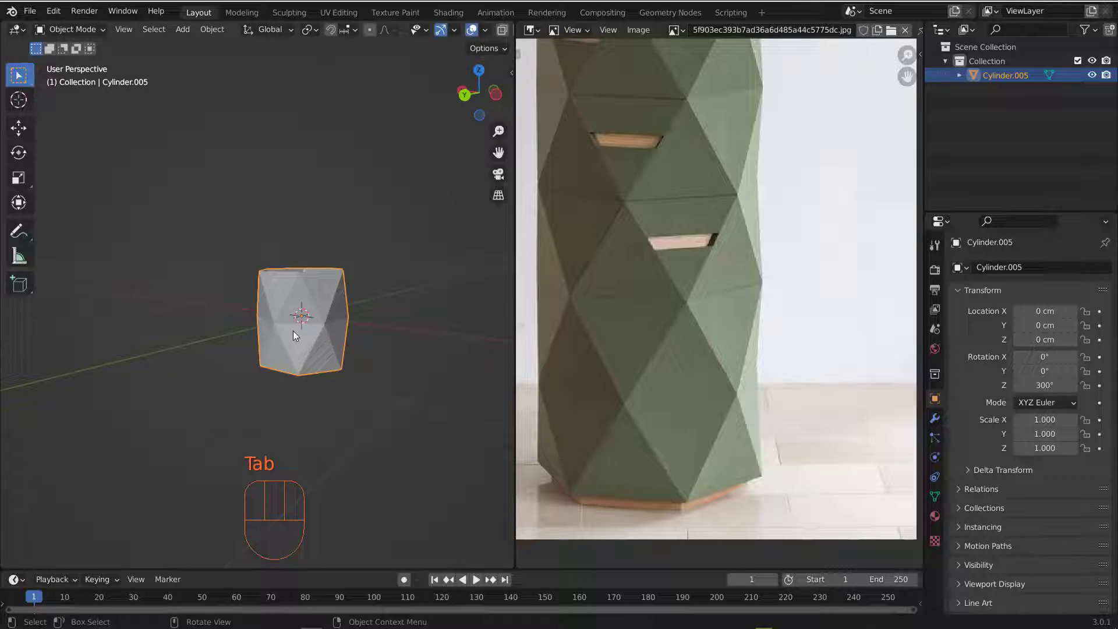
Step: From front view, move the block up about 30.4 cm so its base rests on the ground
drag(296, 338, 328, 334)
key(KP_1)
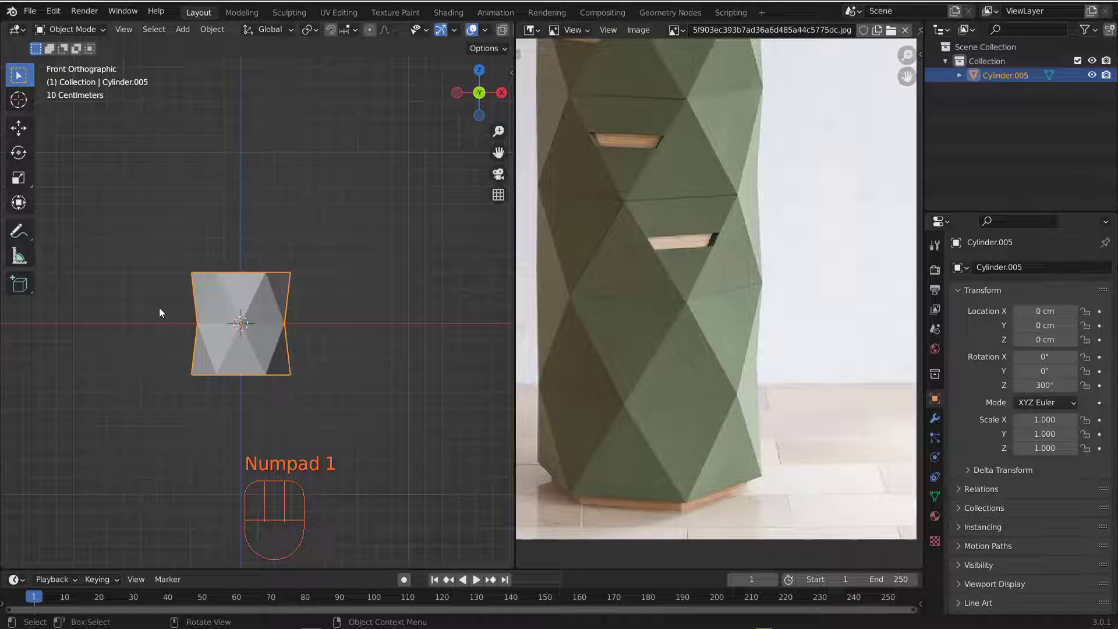
middle_click(260, 278)
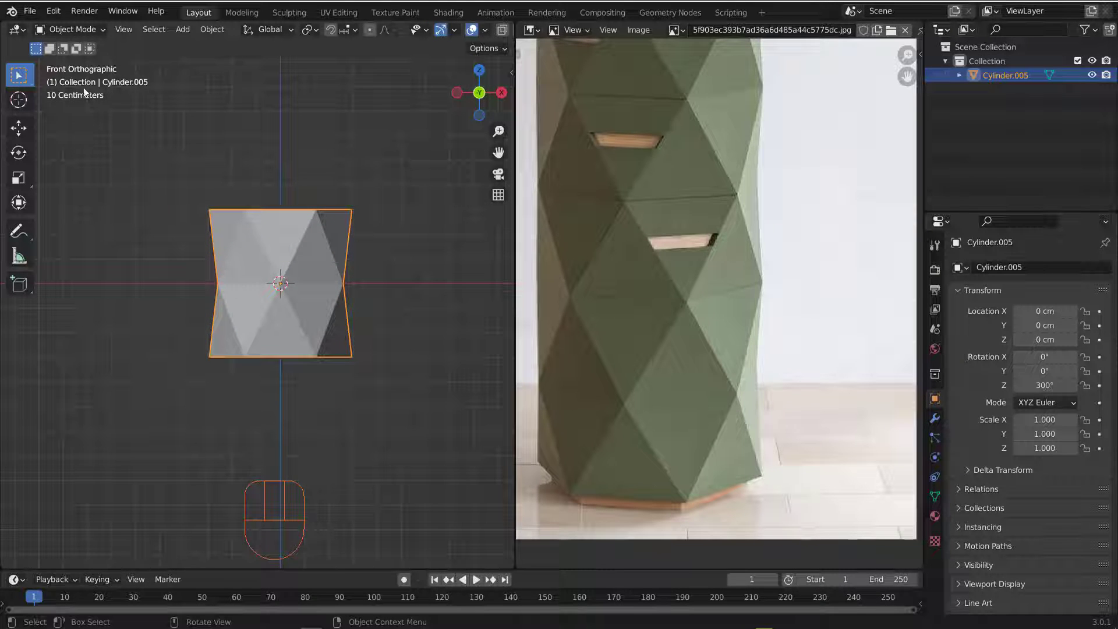
drag(131, 31, 338, 246)
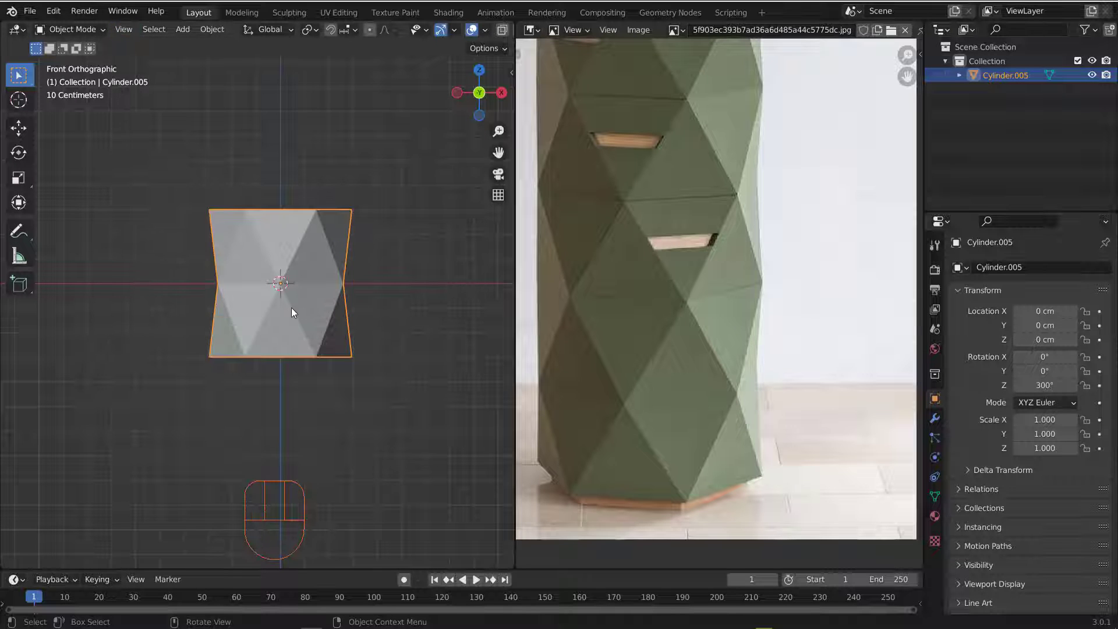
key(g)
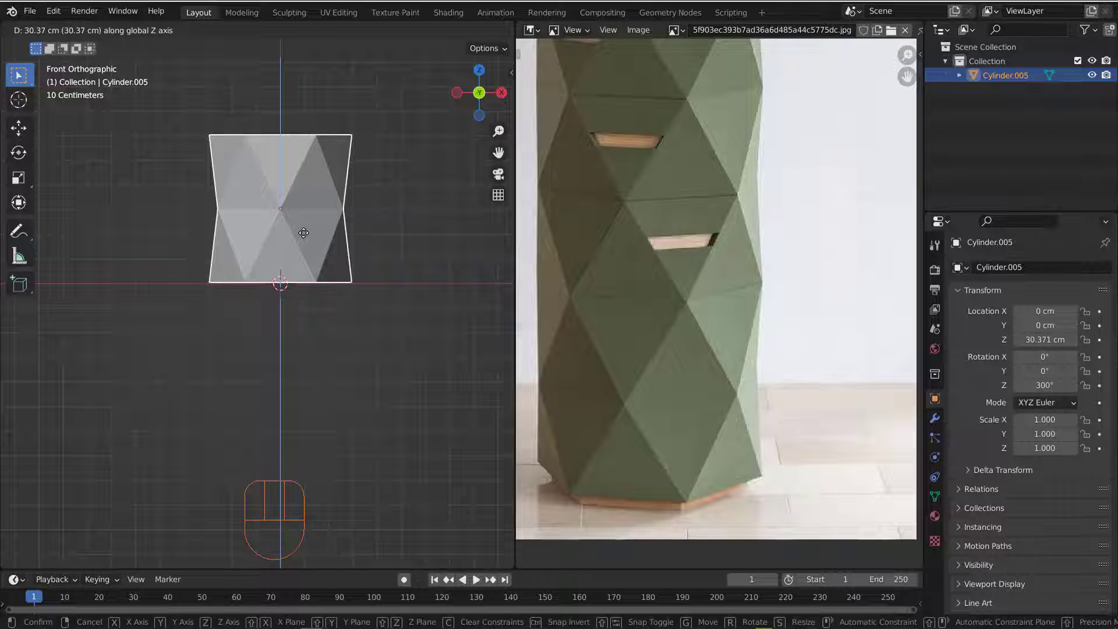
drag(283, 214, 326, 268)
Step: Orbit around the raised block to check it sits on the ground plane
drag(303, 258, 646, 325)
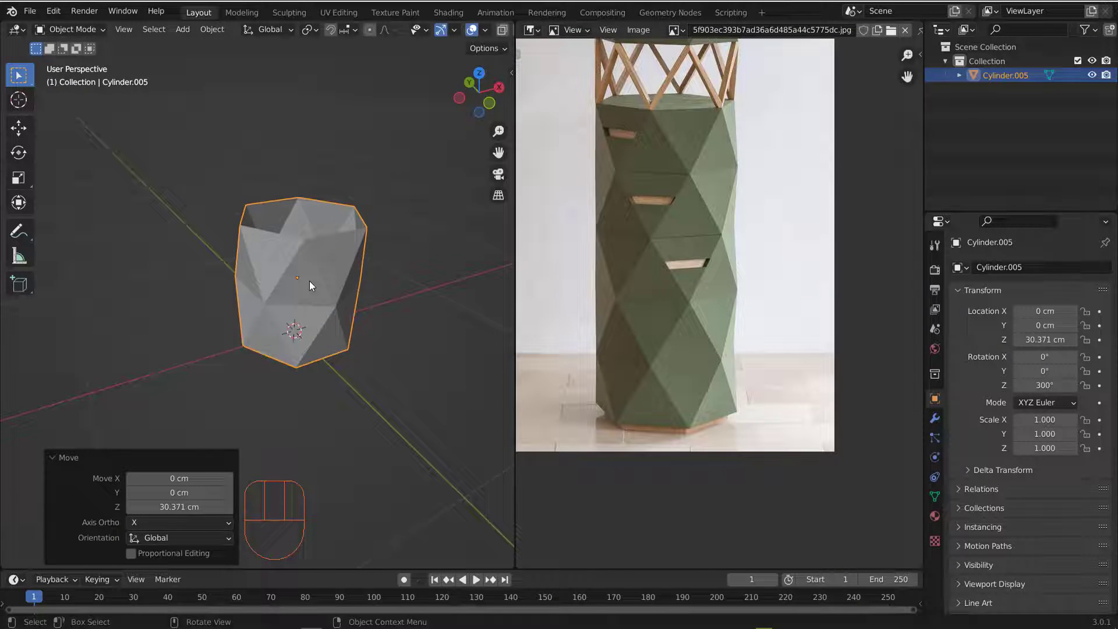
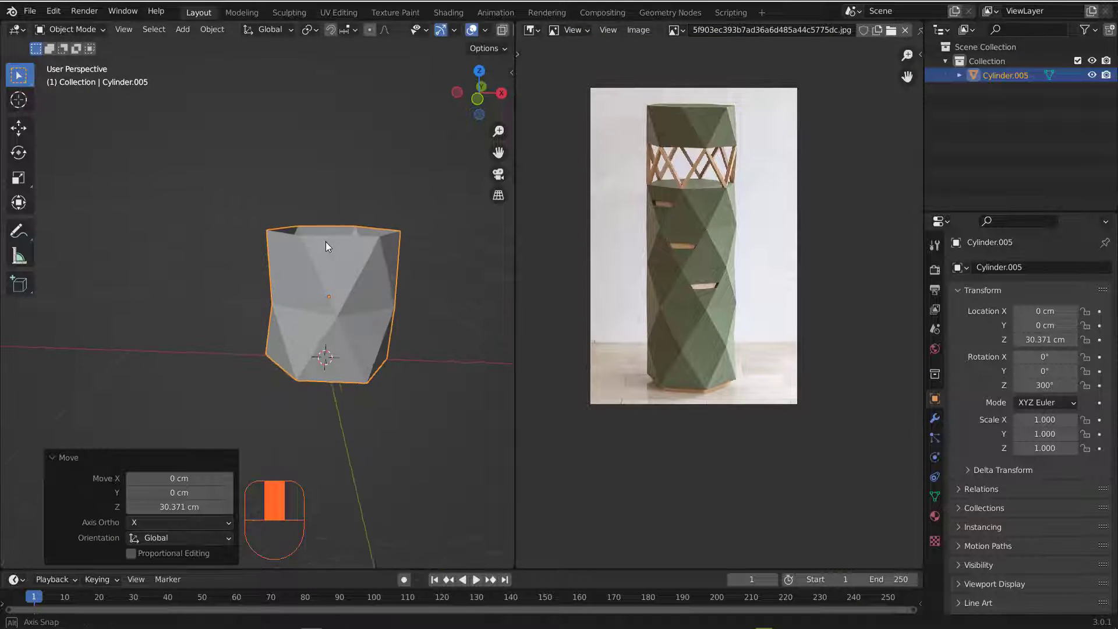
middle_click(375, 303)
drag(318, 282, 331, 292)
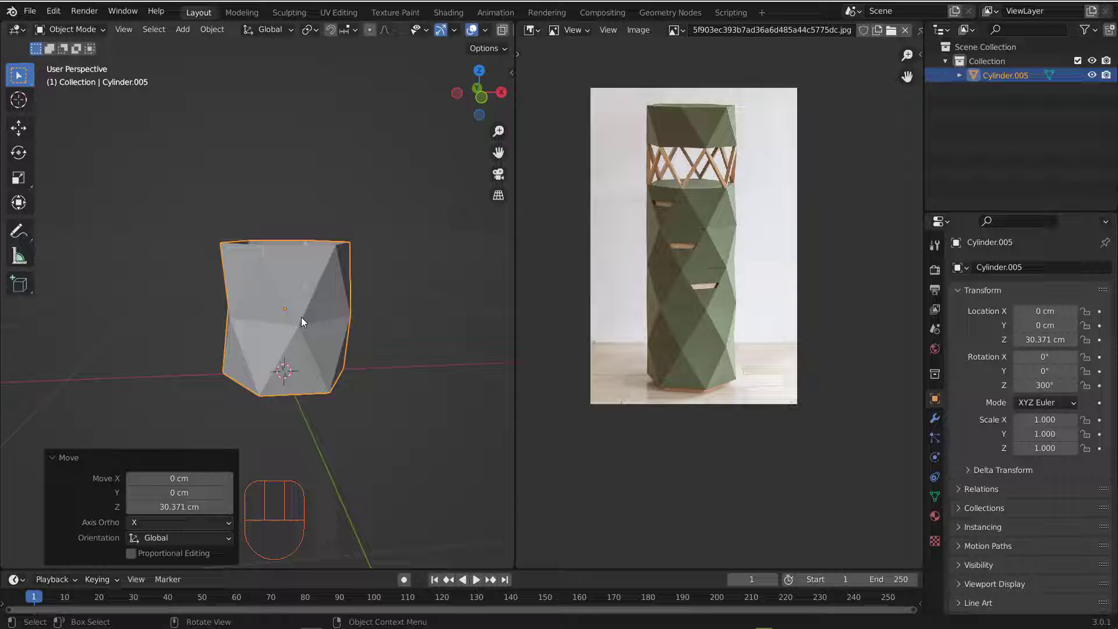
middle_click(286, 325)
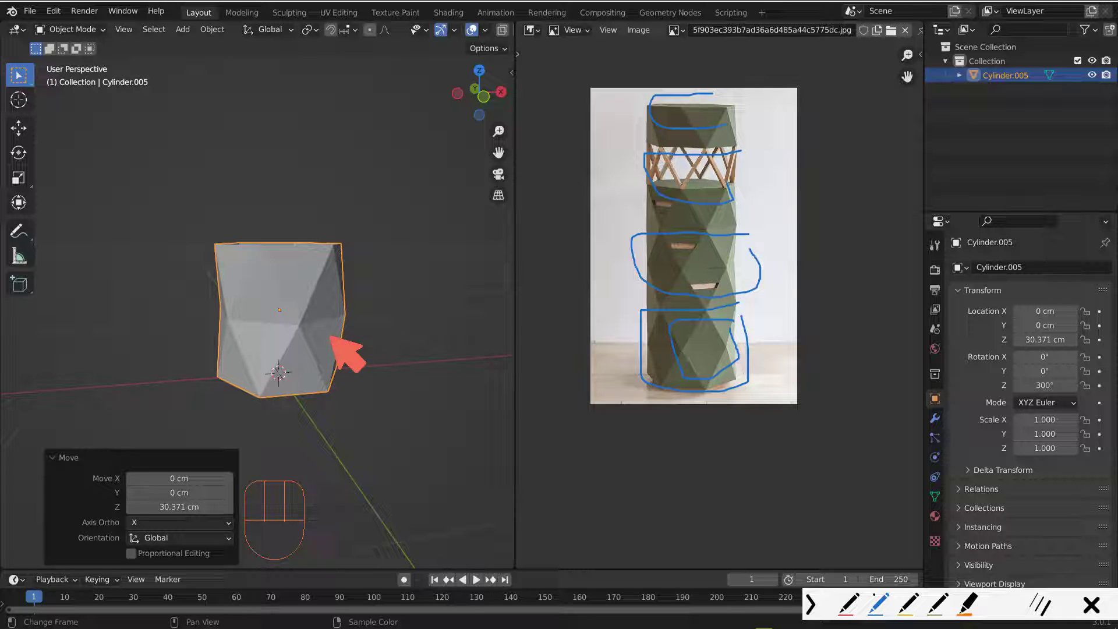
middle_click(295, 327)
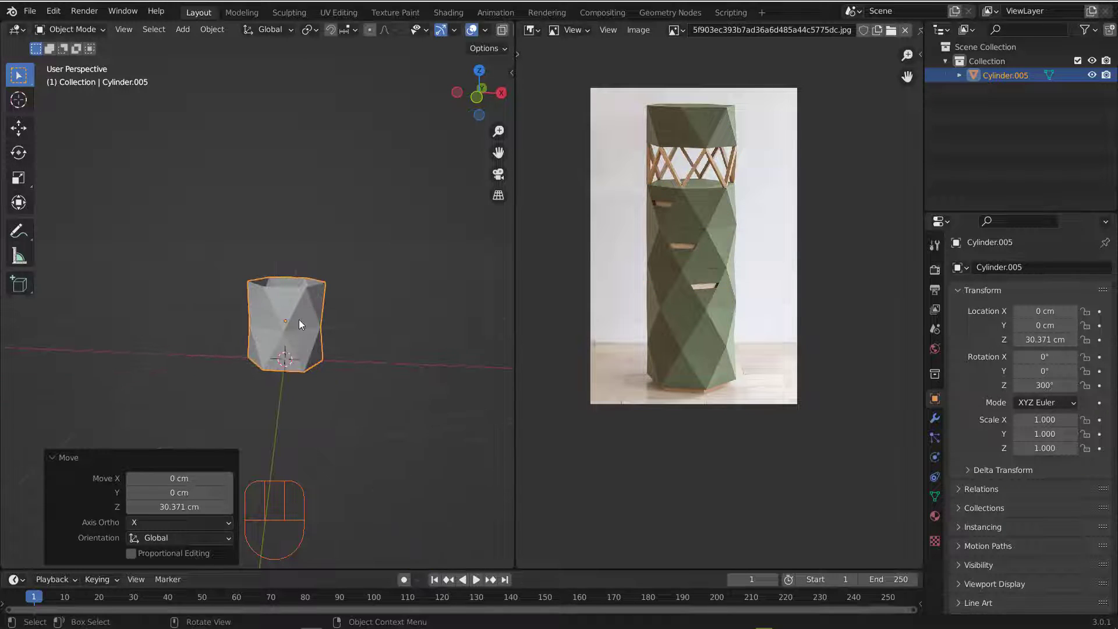
middle_click(301, 326)
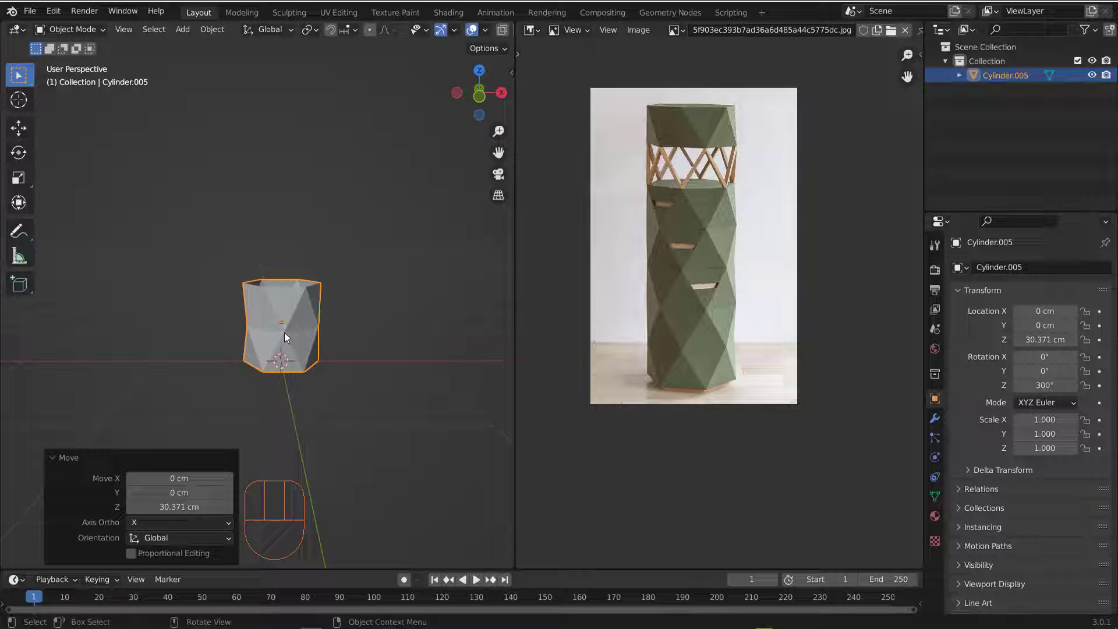
Step: Duplicate the faceted block and move the copy along Z to sit atop the original at about 90.4 cm
key(shift+d)
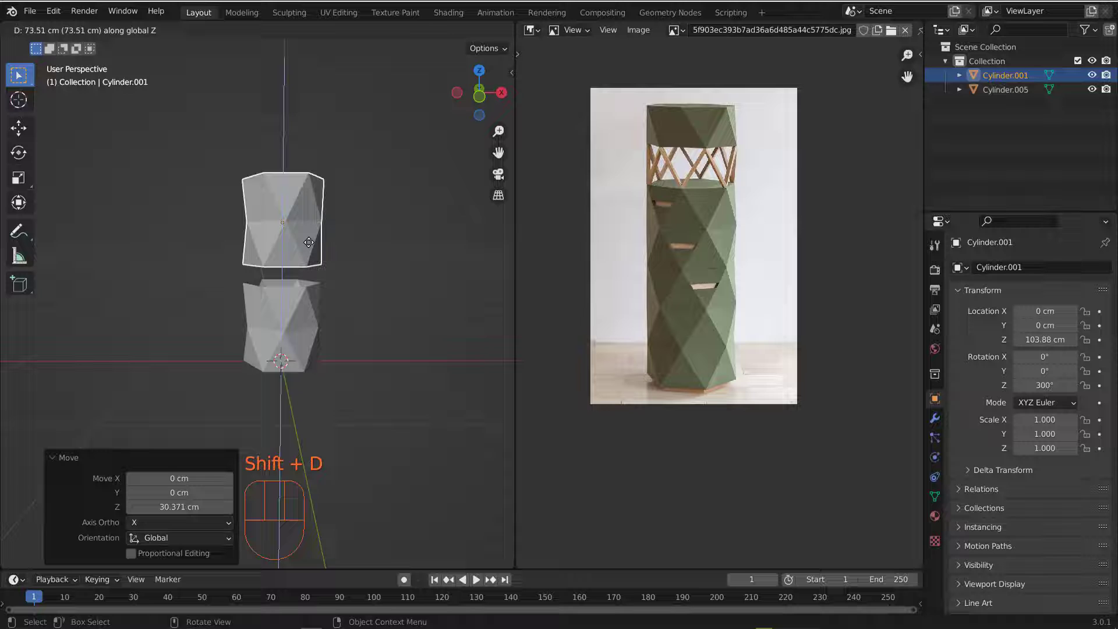
drag(282, 308, 320, 296)
middle_click(302, 290)
middle_click(321, 281)
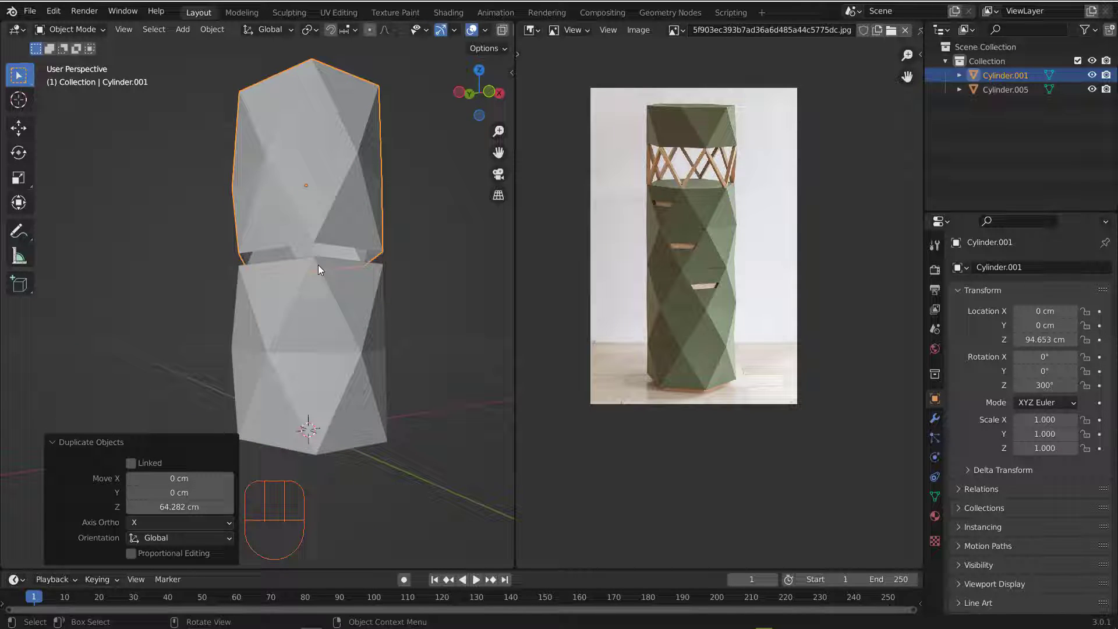
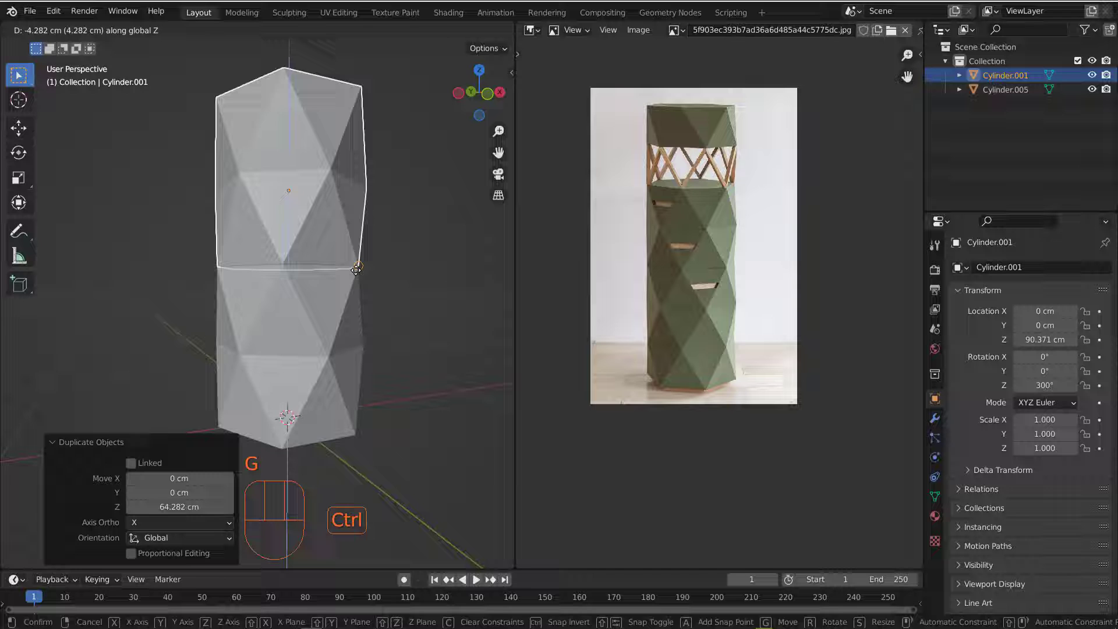
drag(365, 278, 346, 278)
middle_click(346, 282)
Step: Orbit around the two stacked blocks to check their alignment
drag(348, 283, 356, 316)
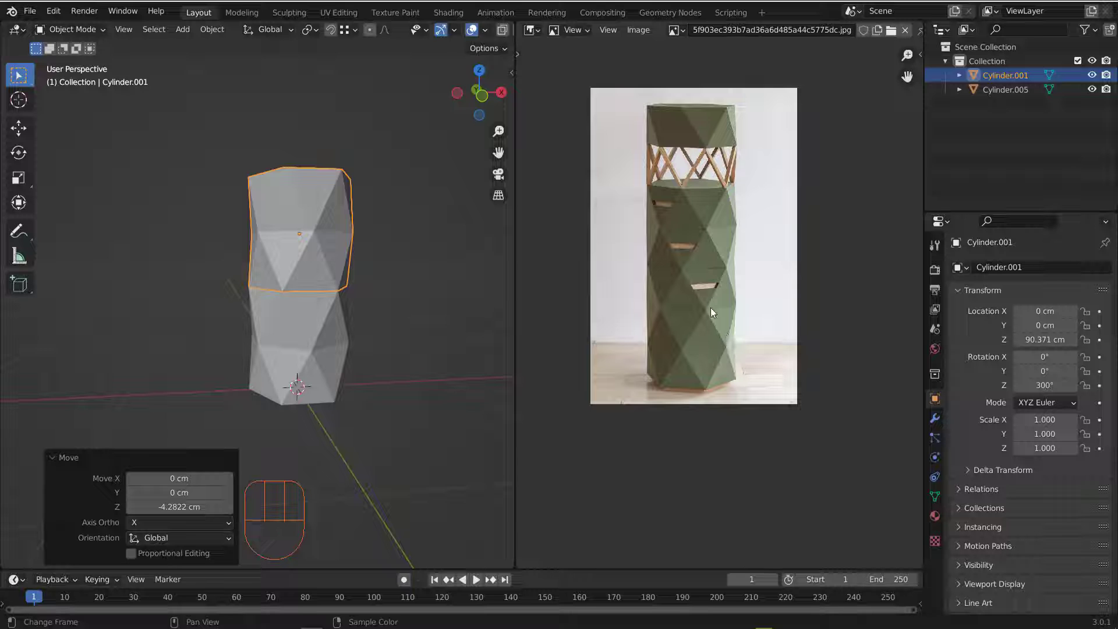
middle_click(328, 227)
middle_click(295, 282)
drag(297, 318, 284, 307)
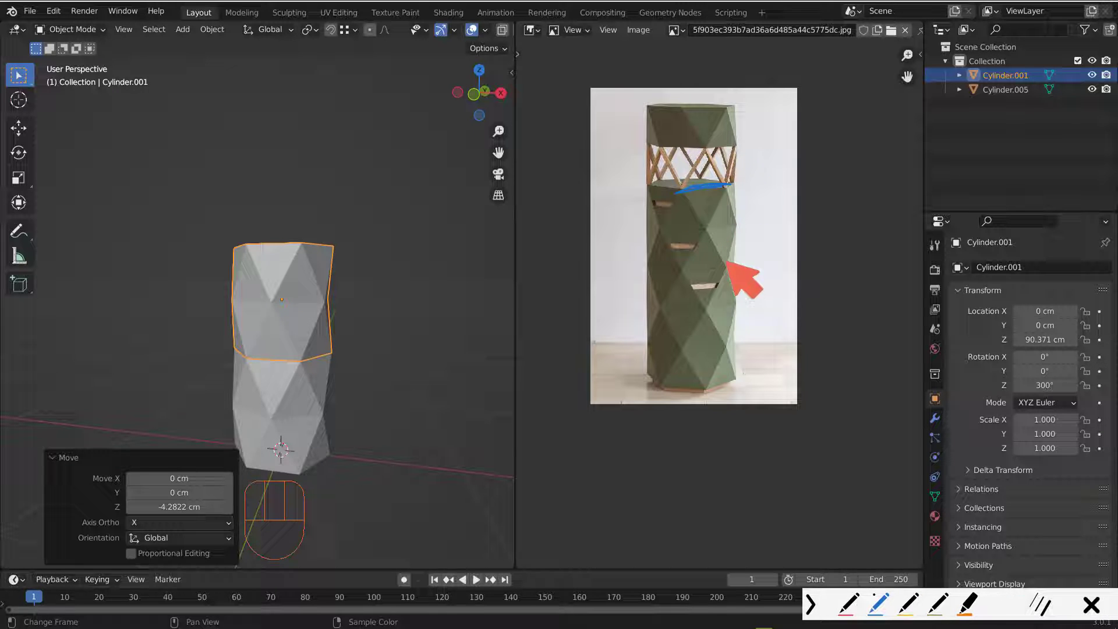
middle_click(327, 331)
drag(316, 343, 324, 330)
drag(332, 330, 350, 331)
middle_click(311, 318)
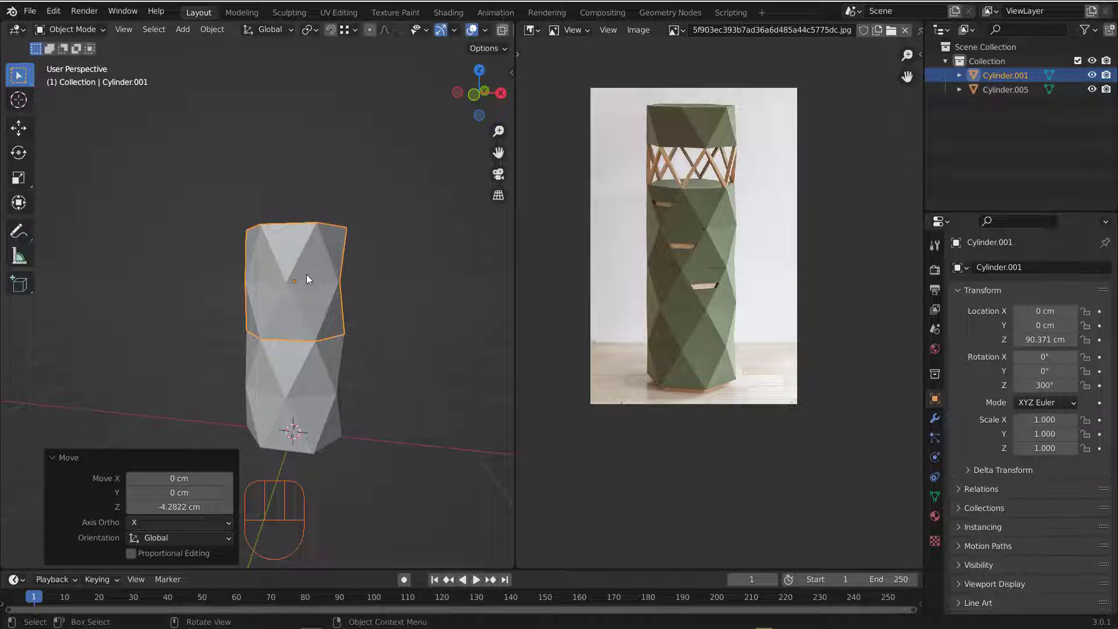
Step: Duplicate the block's panel ring with Shift+D and move it up in Z about 68.8 cm onto the column top
key(Tab)
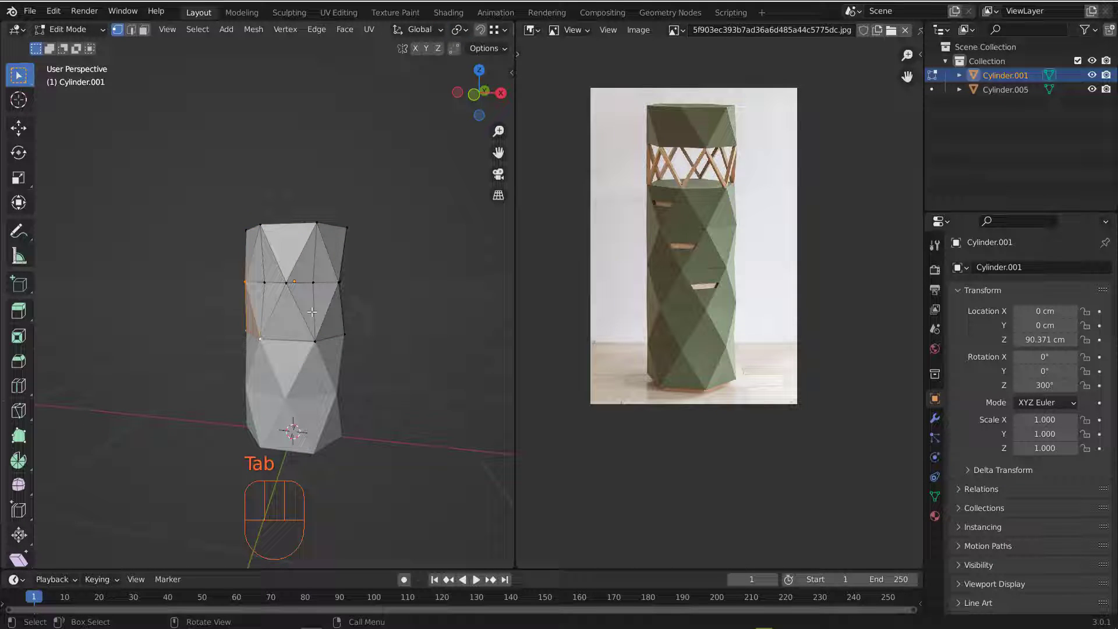
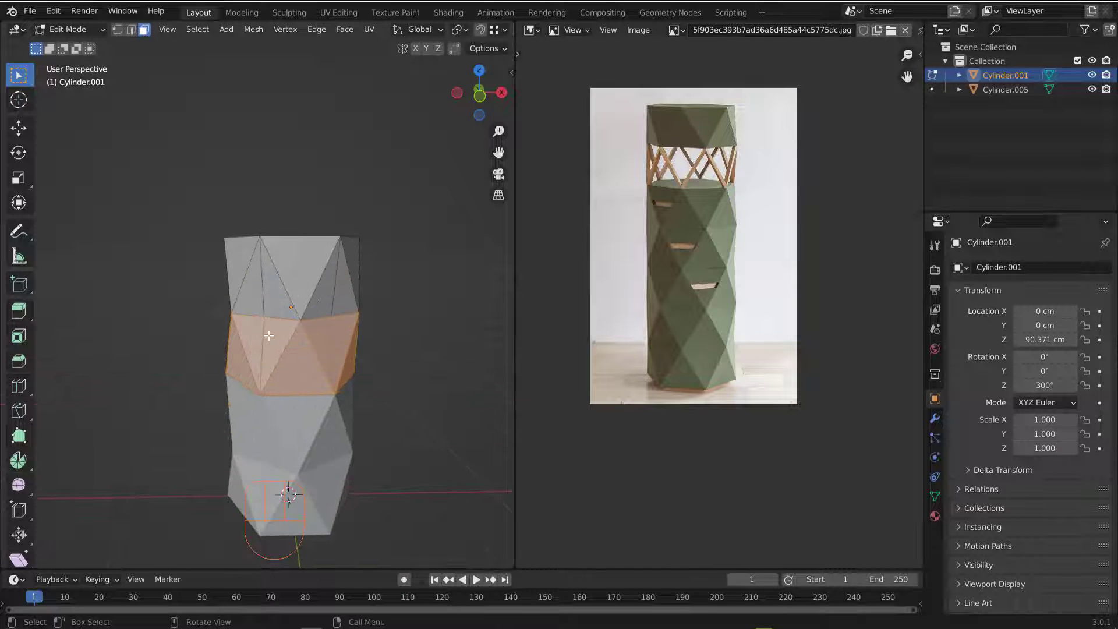
drag(279, 334, 298, 327)
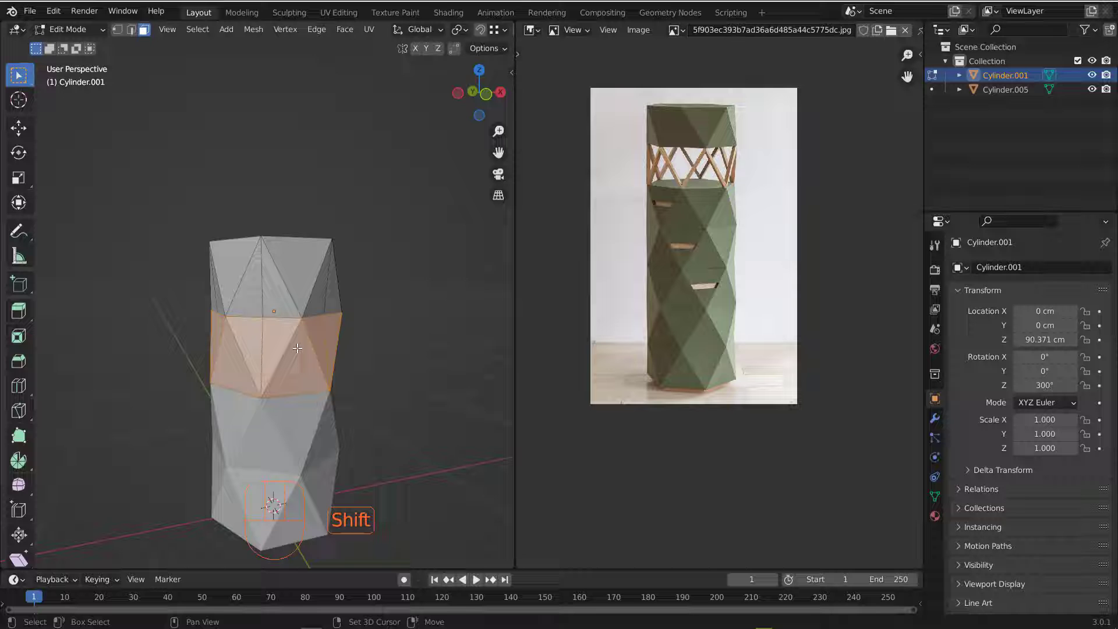
key(shift+d)
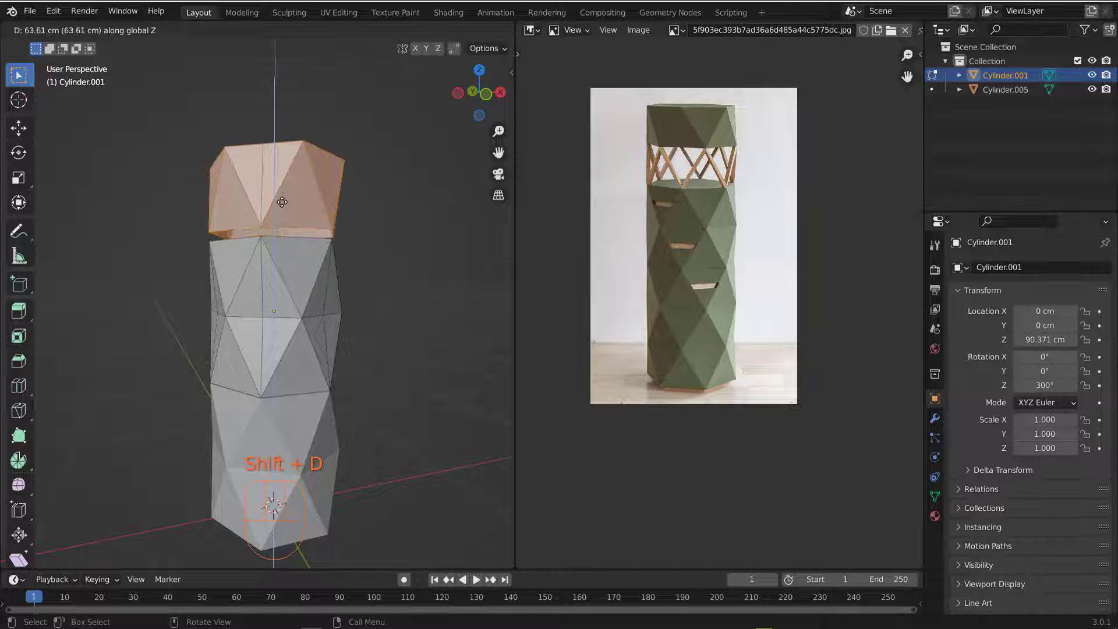
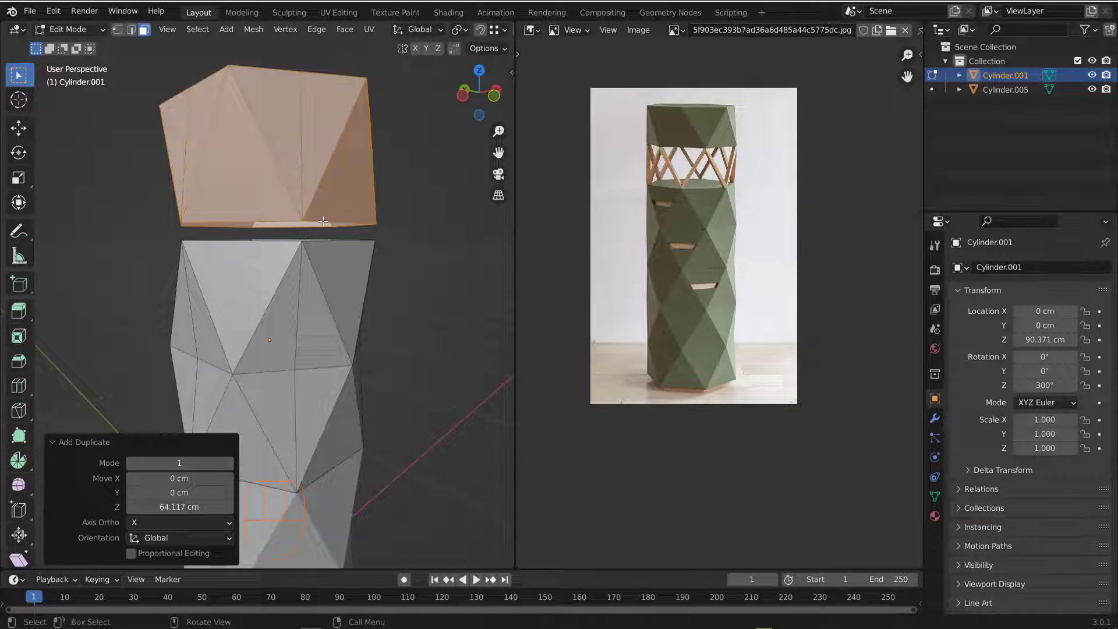
key(g)
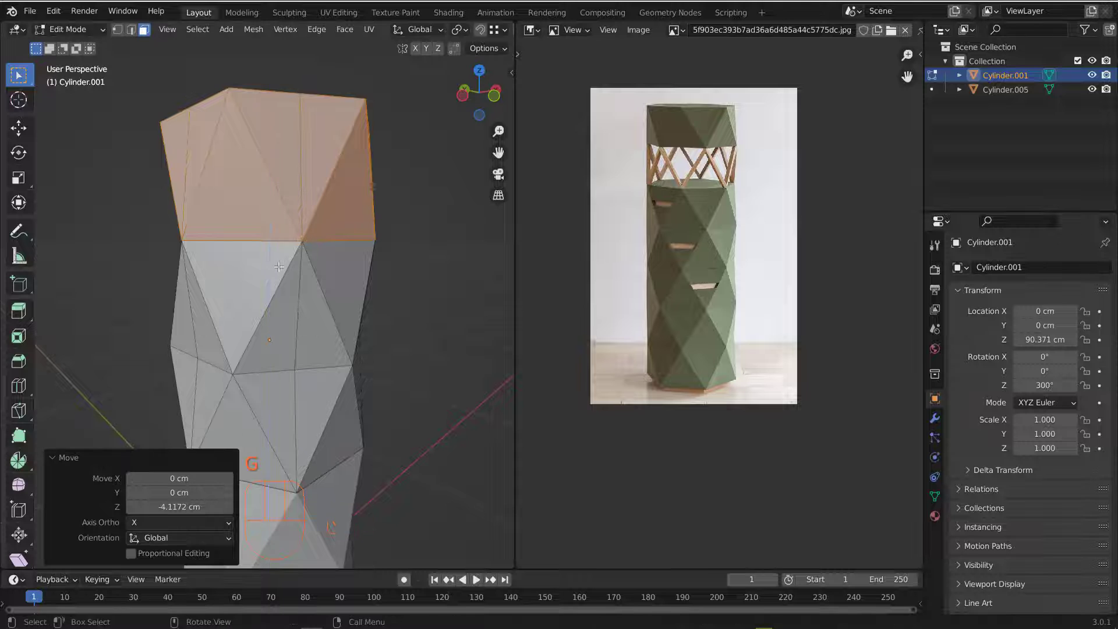
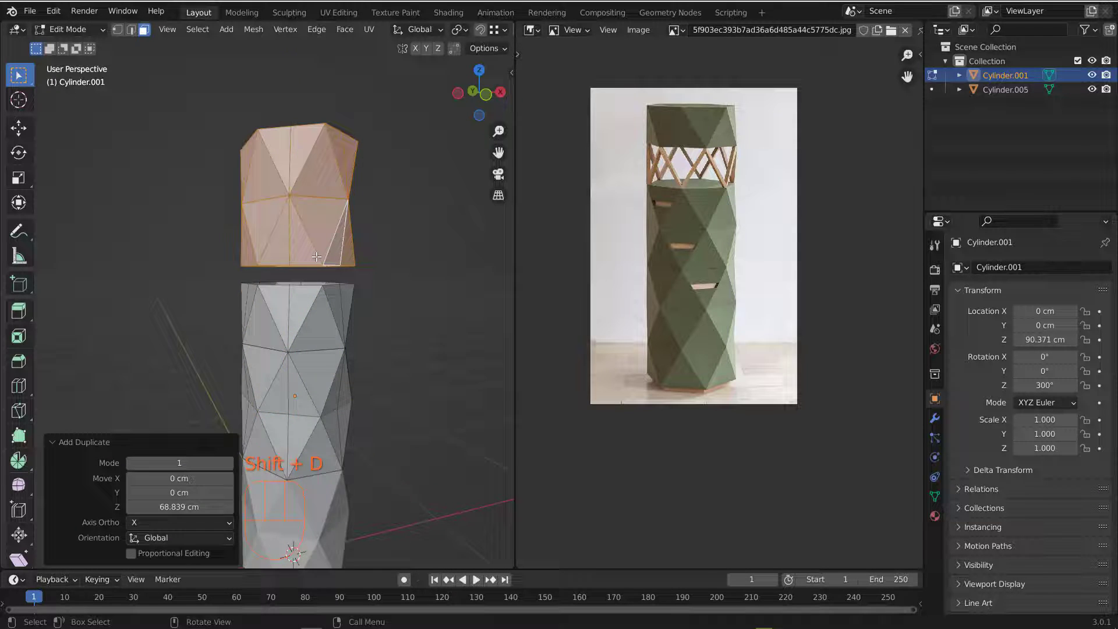
key(g)
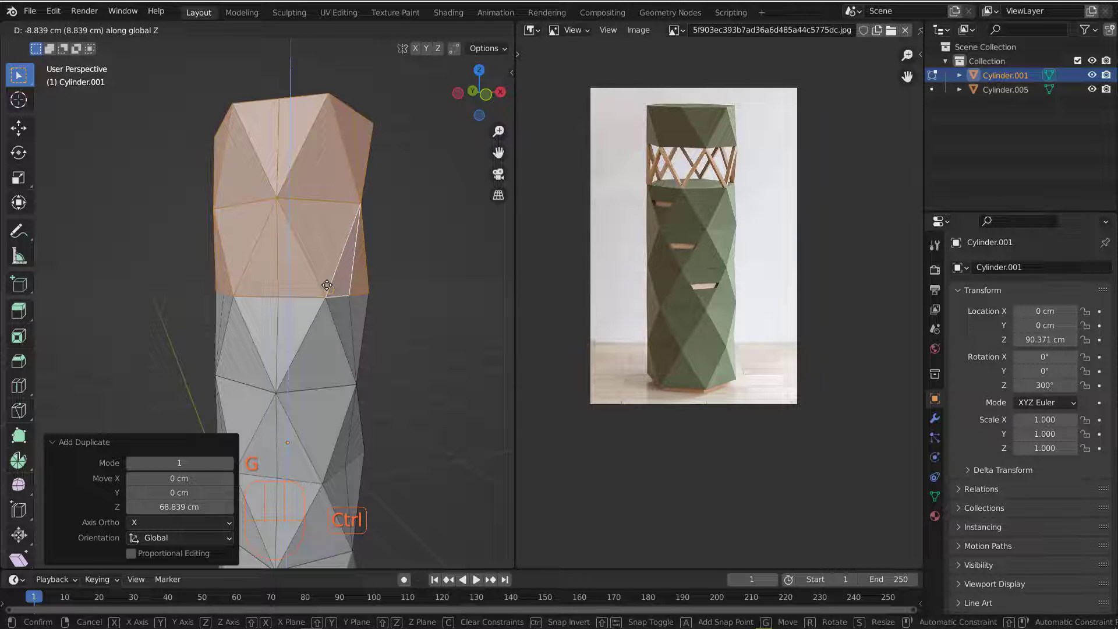
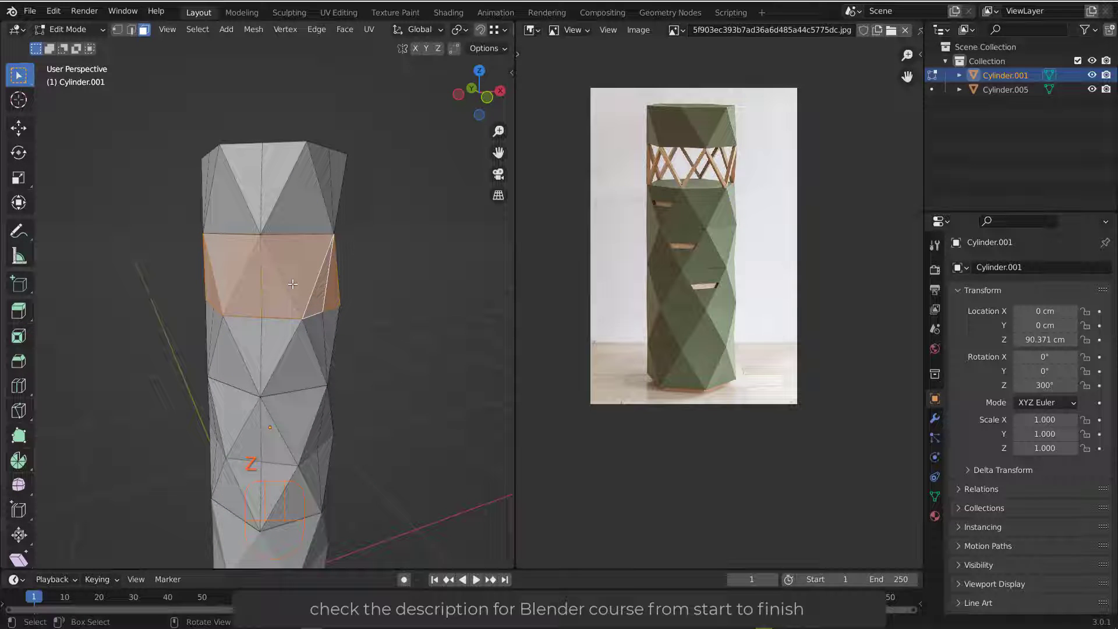
Step: Separate the duplicated rings into their own object and return to Object Mode
key(p)
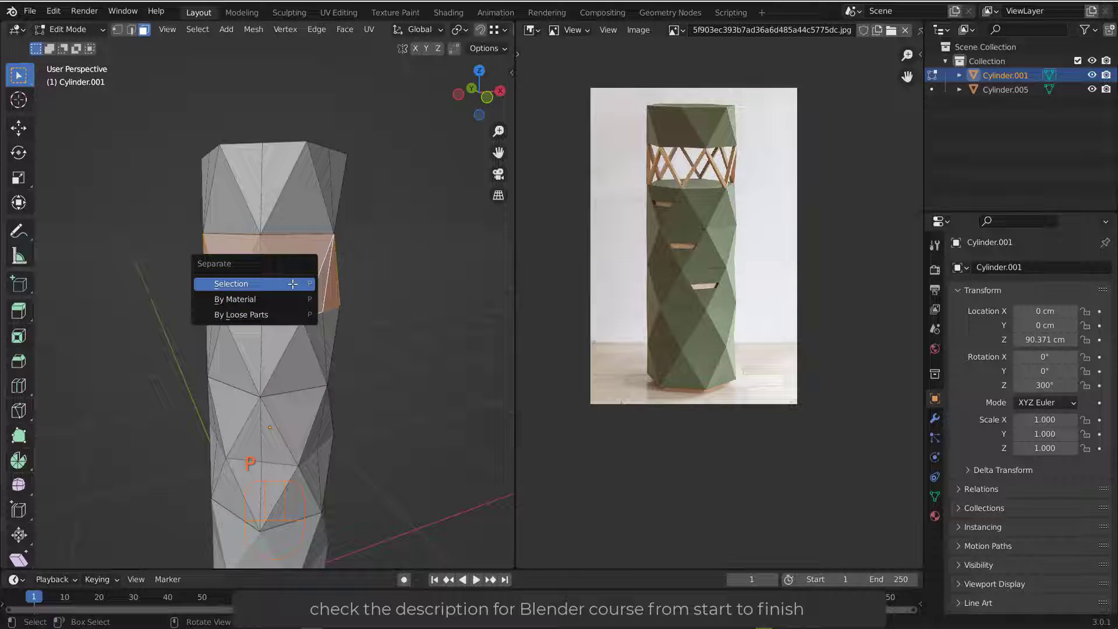
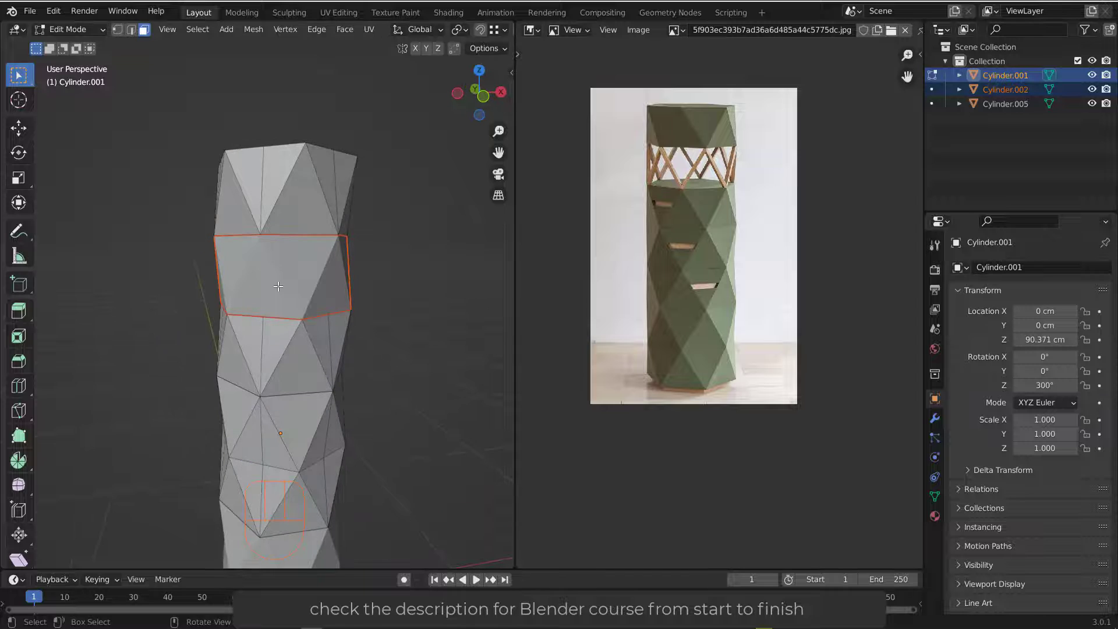
key(Tab)
middle_click(304, 309)
click(392, 364)
Step: Inspect the tower from several angles and select Cylinder.001, Cylinder.002 and Cylinder.005 together
middle_click(289, 328)
middle_click(303, 348)
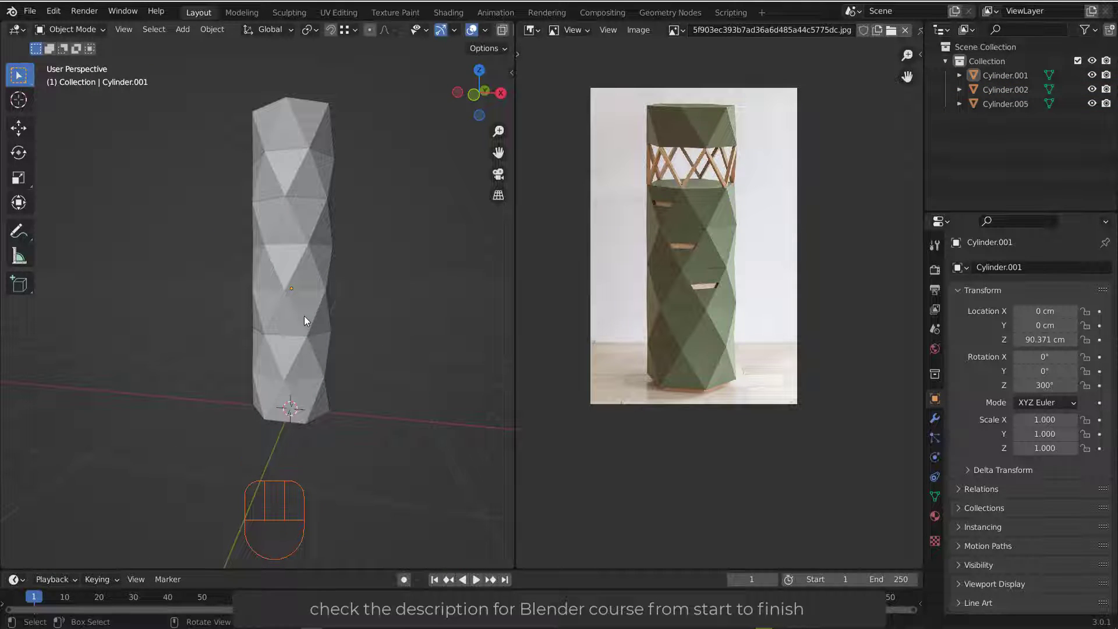
drag(332, 299, 365, 307)
middle_click(334, 332)
drag(275, 282, 287, 268)
drag(333, 370, 337, 381)
drag(309, 326, 298, 321)
drag(321, 305, 303, 274)
drag(313, 272, 330, 272)
drag(304, 239, 319, 260)
middle_click(318, 260)
drag(205, 107, 390, 417)
drag(396, 291, 355, 291)
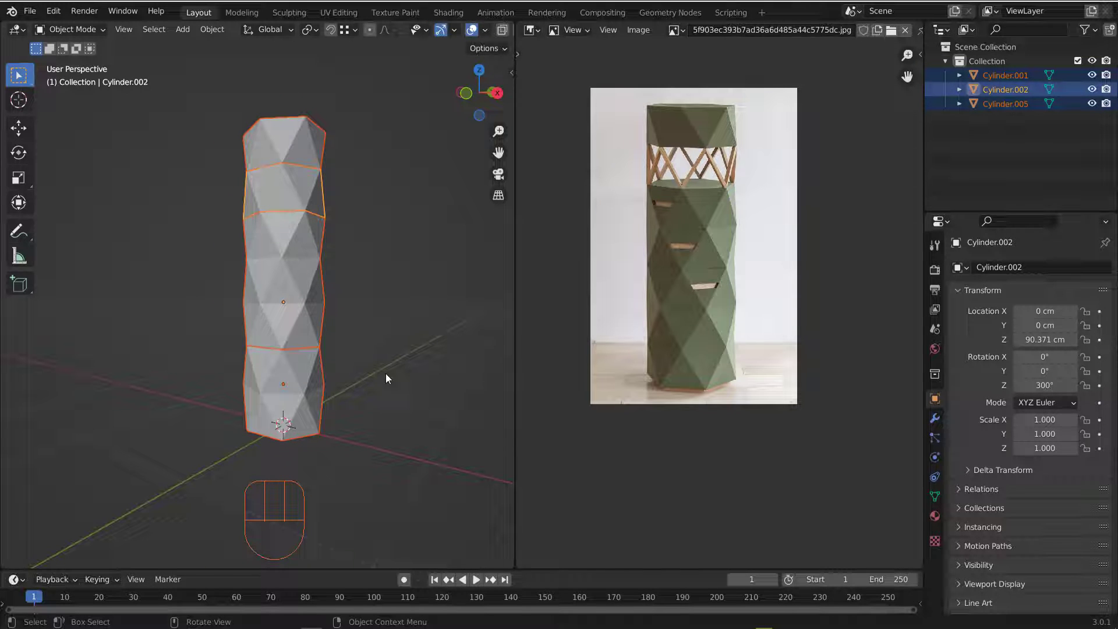
Step: Try scaling the three pieces along Z, then undo the height change
drag(327, 349, 357, 353)
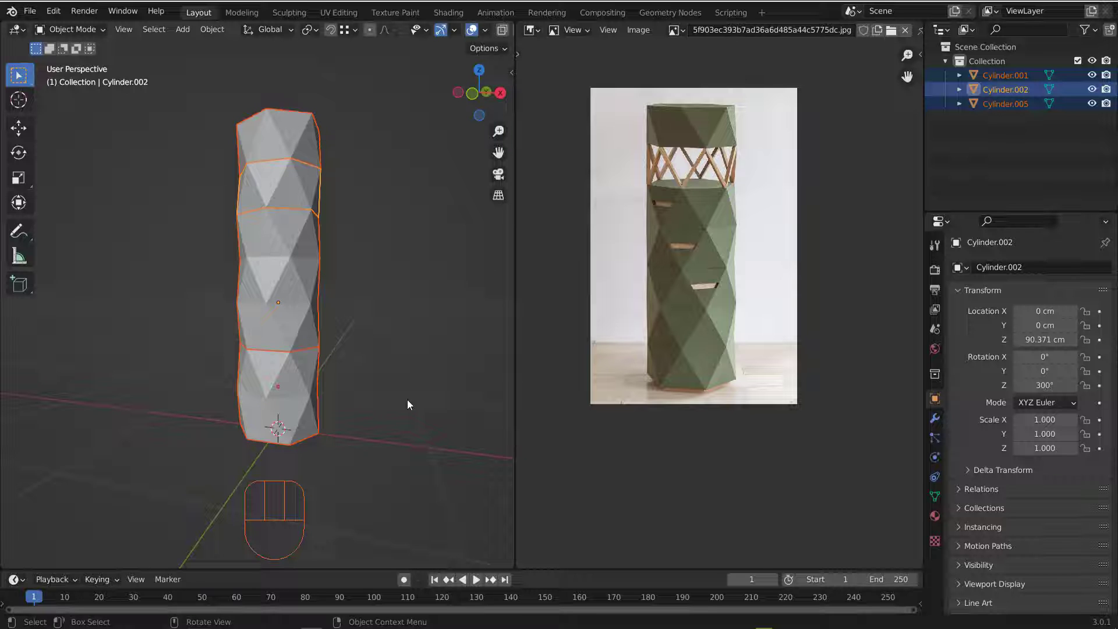
key(s)
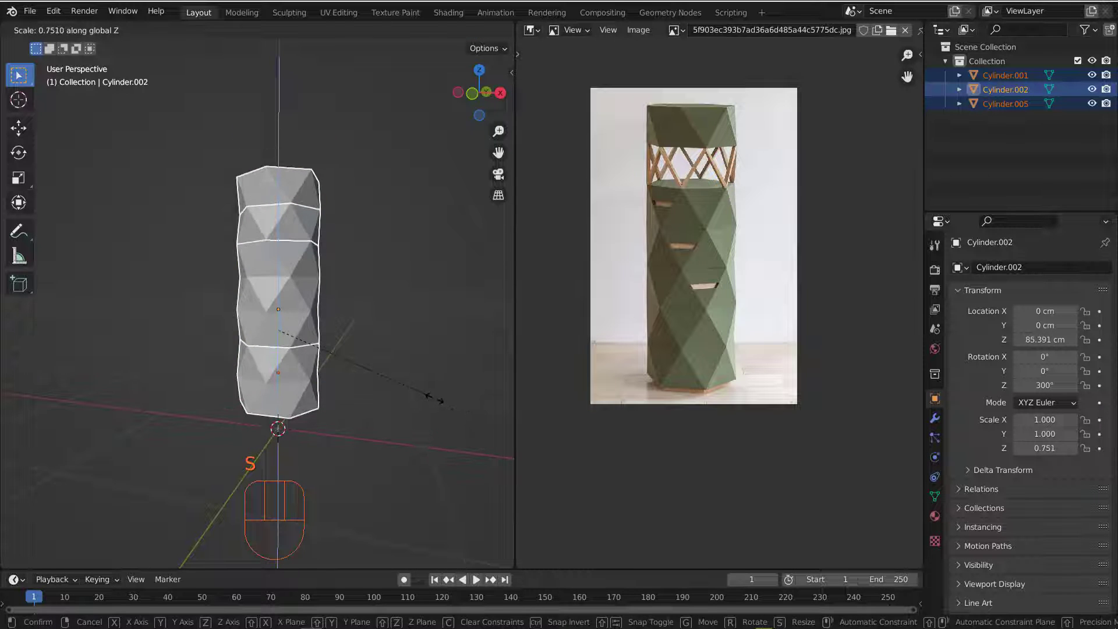
middle_click(317, 308)
drag(408, 302, 379, 313)
drag(307, 286, 310, 296)
key(ctrl+z)
key(ctrl+z)
drag(342, 282, 338, 334)
drag(322, 317, 289, 341)
middle_click(281, 340)
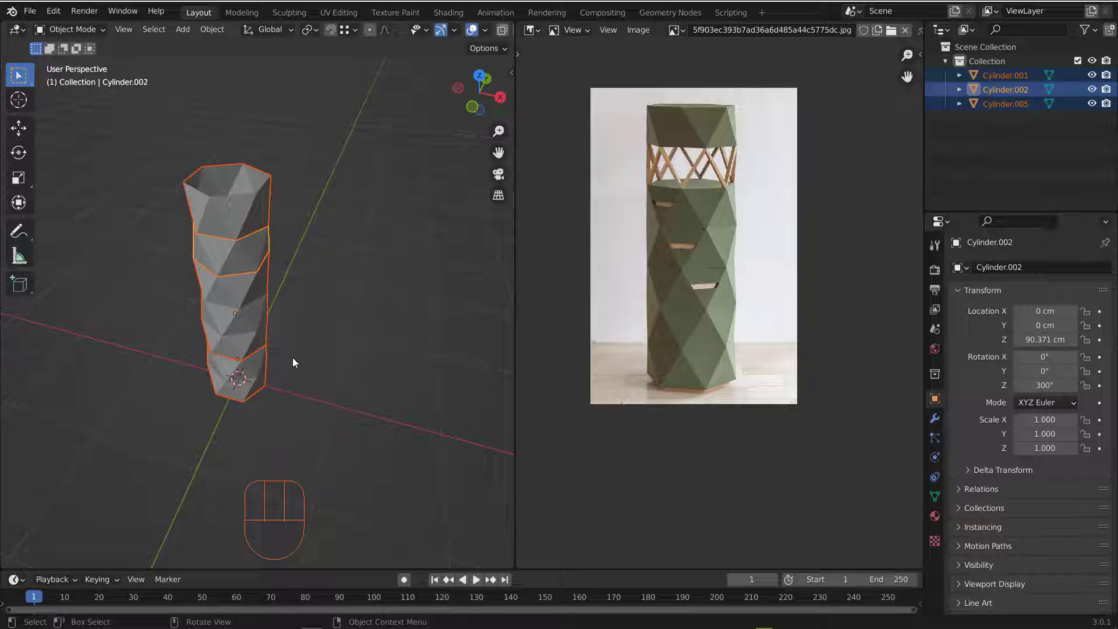
Step: Try widening with S Shift+Z, then scale Z to about 0.91 and apply the scale
key(s)
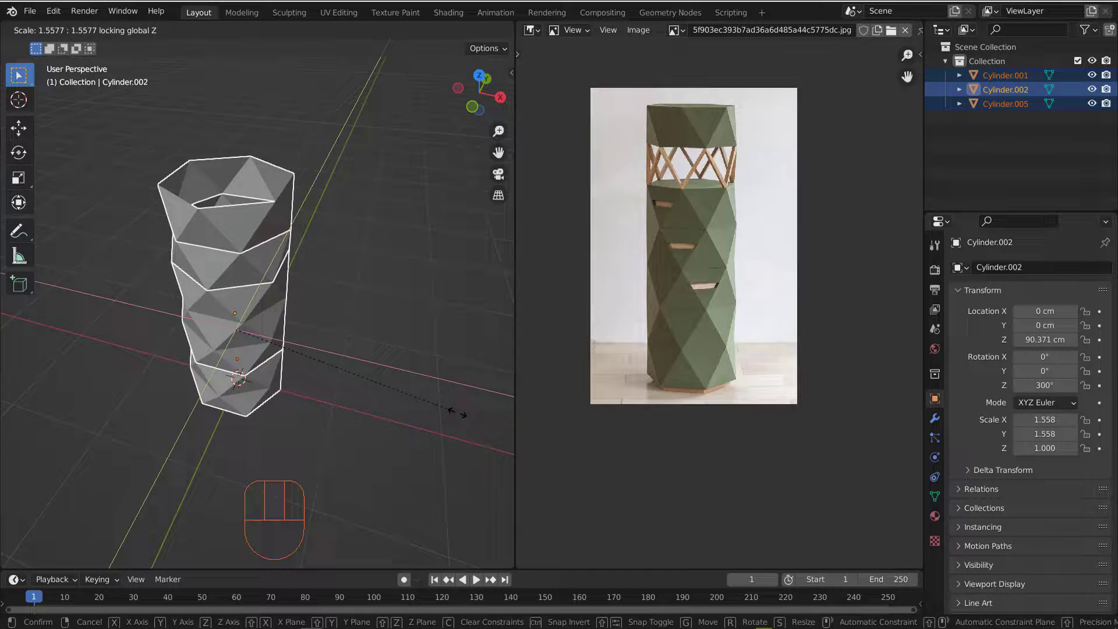
drag(238, 351, 252, 313)
drag(268, 327, 249, 329)
middle_click(237, 331)
key(s)
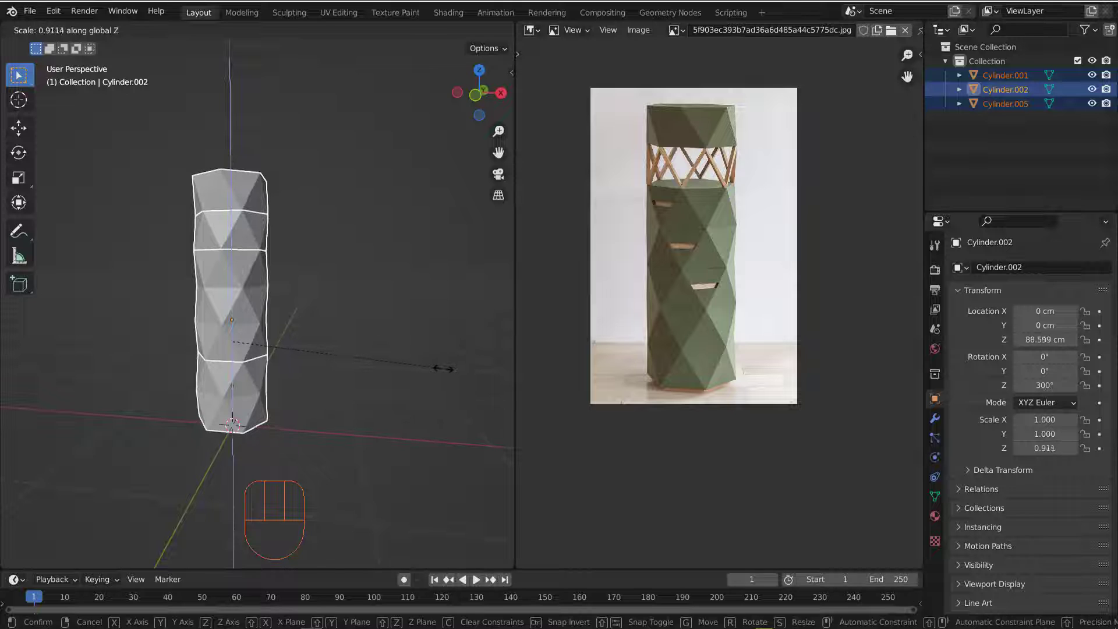
key(ctrl+a)
drag(268, 297, 348, 303)
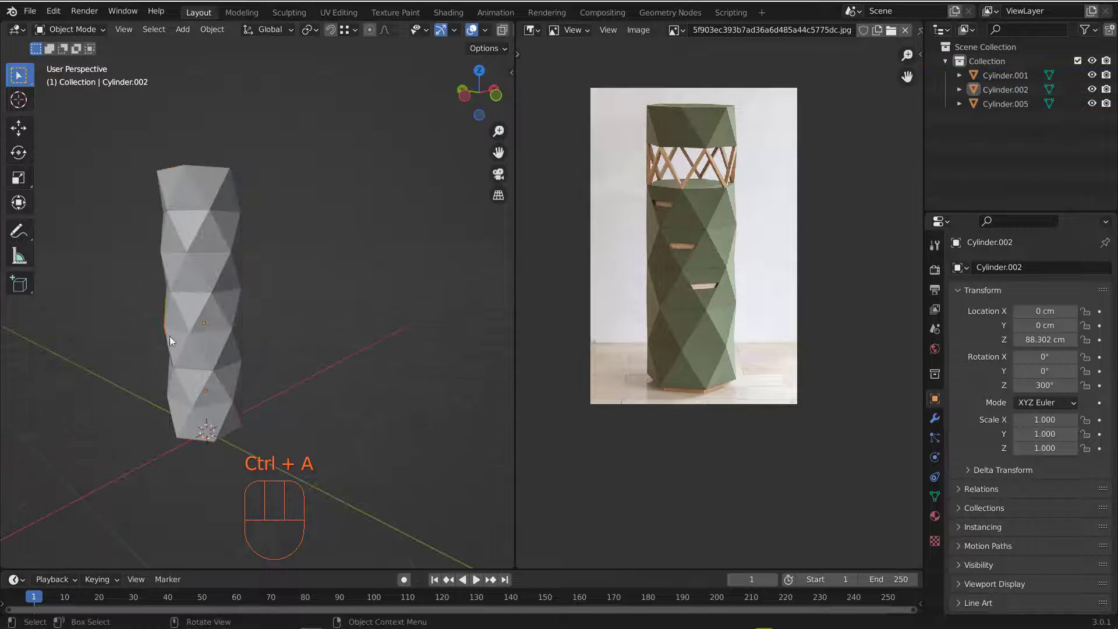
Step: Join Cylinder.001 into Cylinder.005 with Ctrl+J, leaving the tower as two objects
drag(172, 325, 103, 322)
middle_click(227, 249)
middle_click(240, 260)
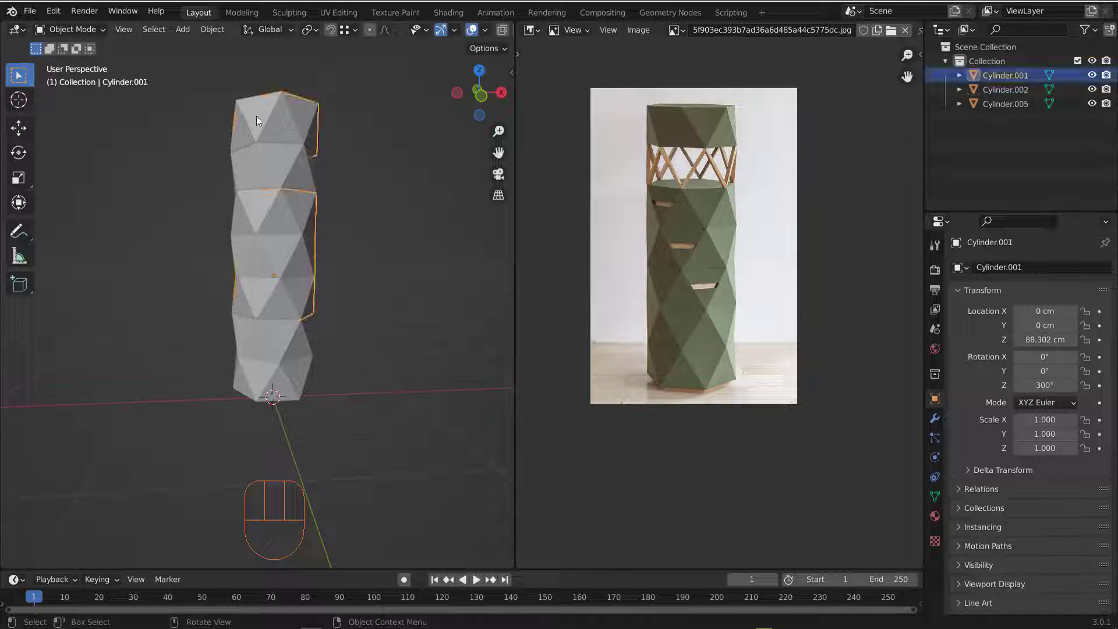
click(270, 361)
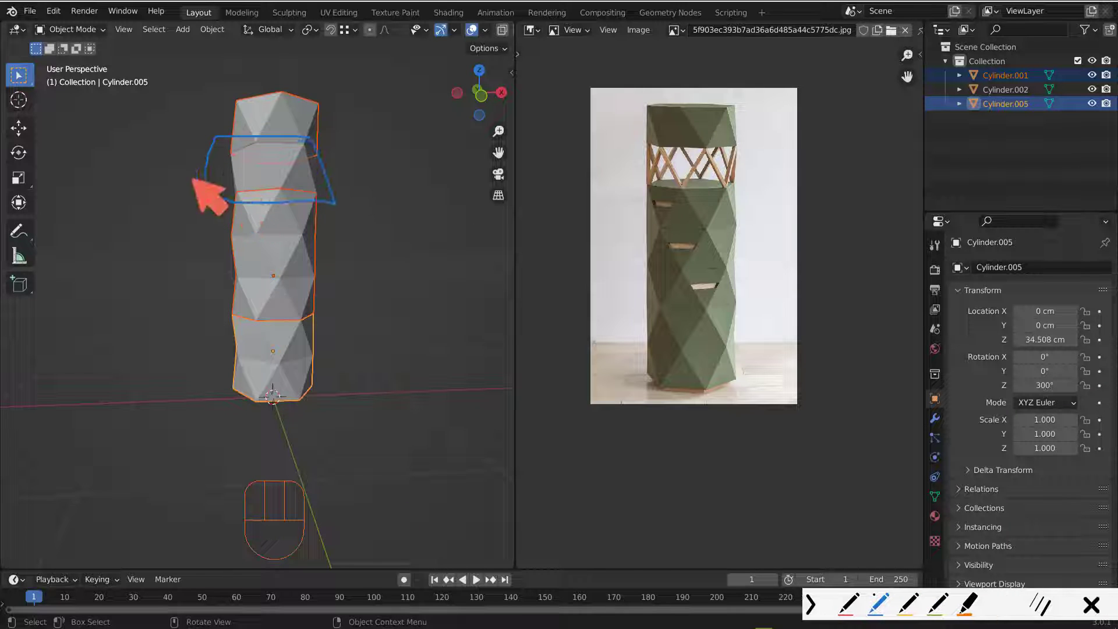
middle_click(270, 242)
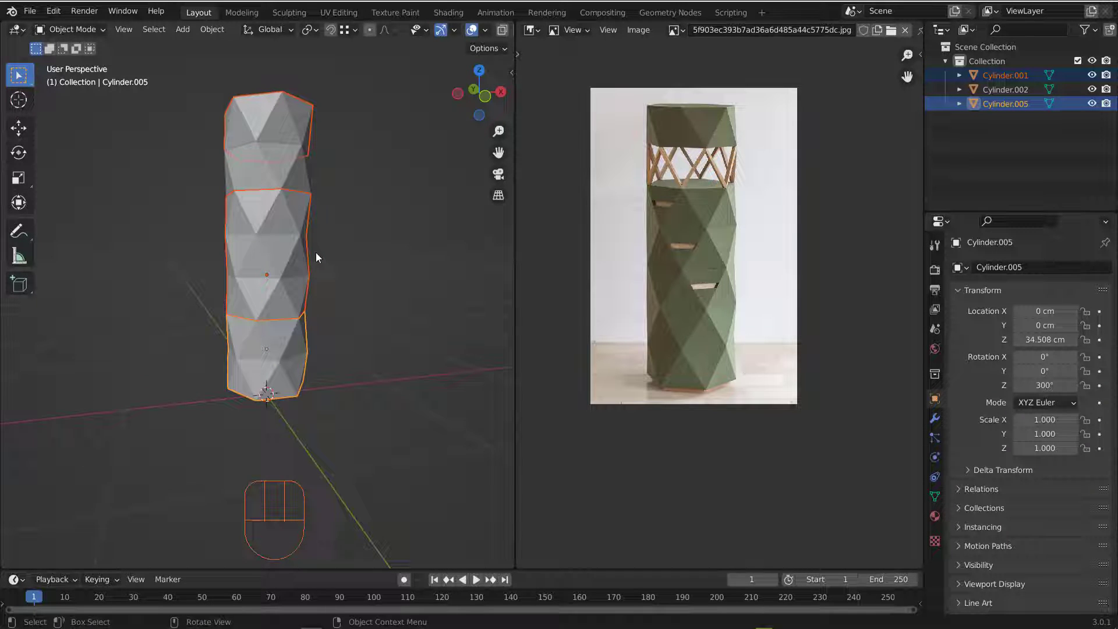
key(ctrl+j)
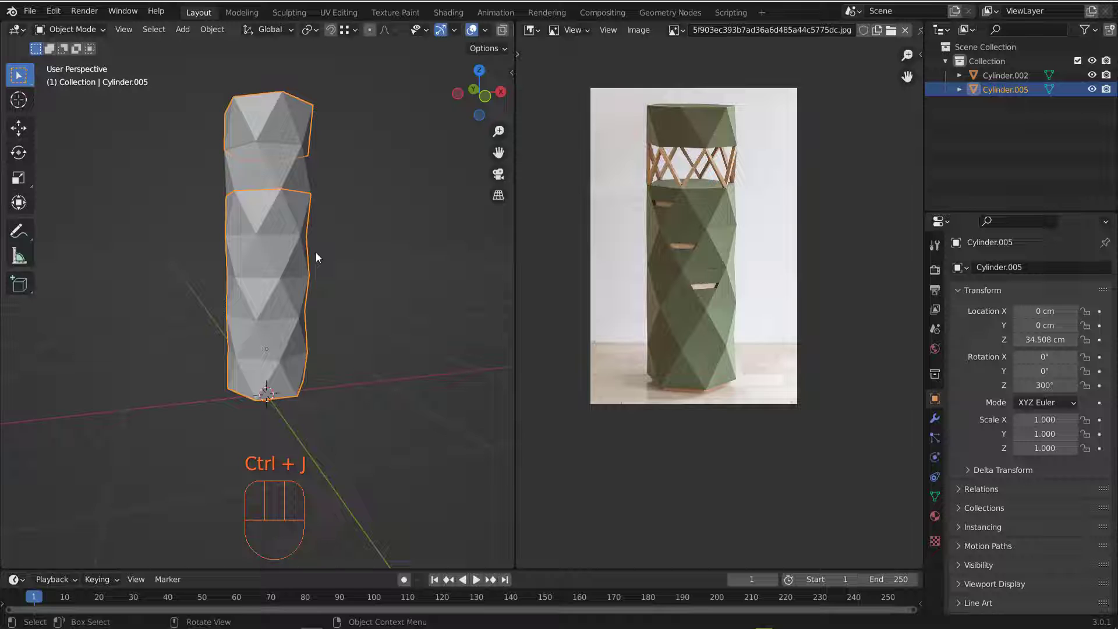
Step: In vertex mode, nudge a seam vertex and bring up Merge to fuse the duplicate vertices by distance
key(Tab)
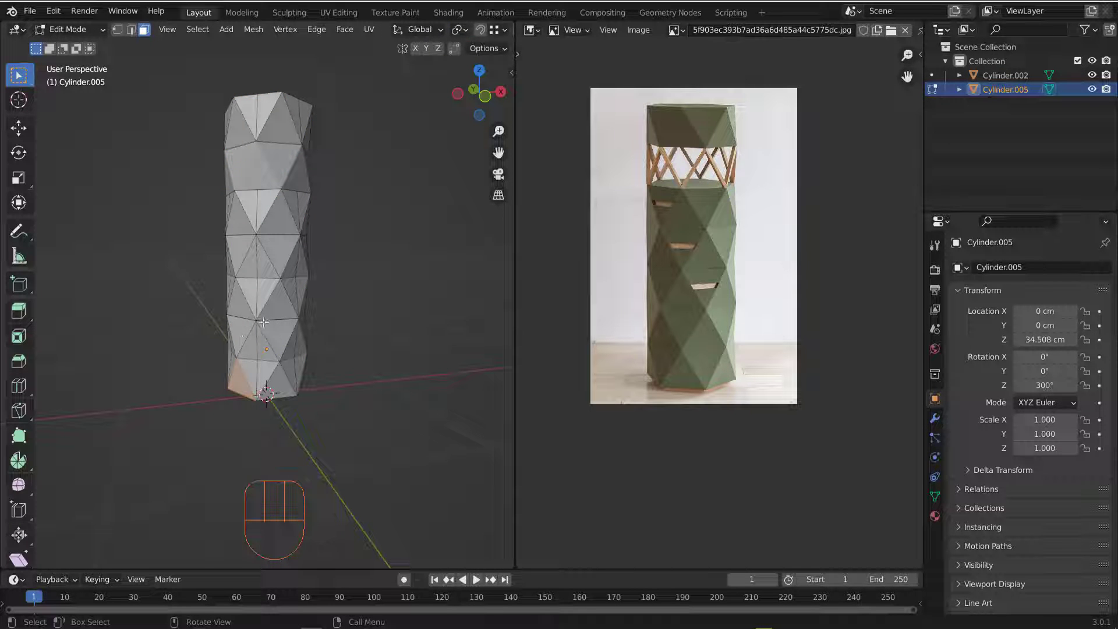
key(1)
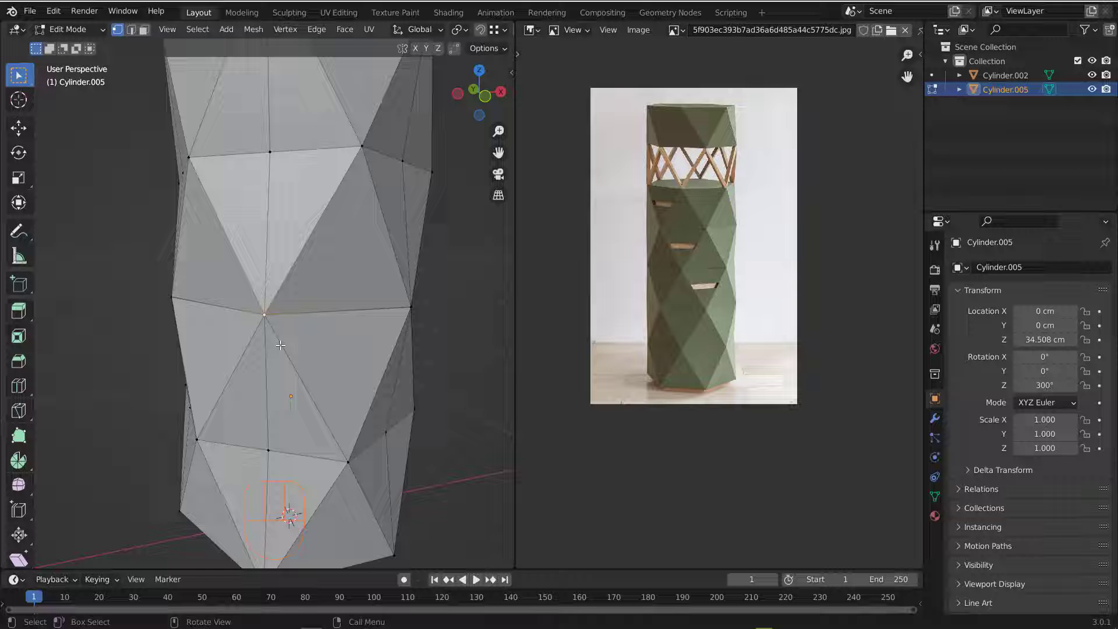
key(g)
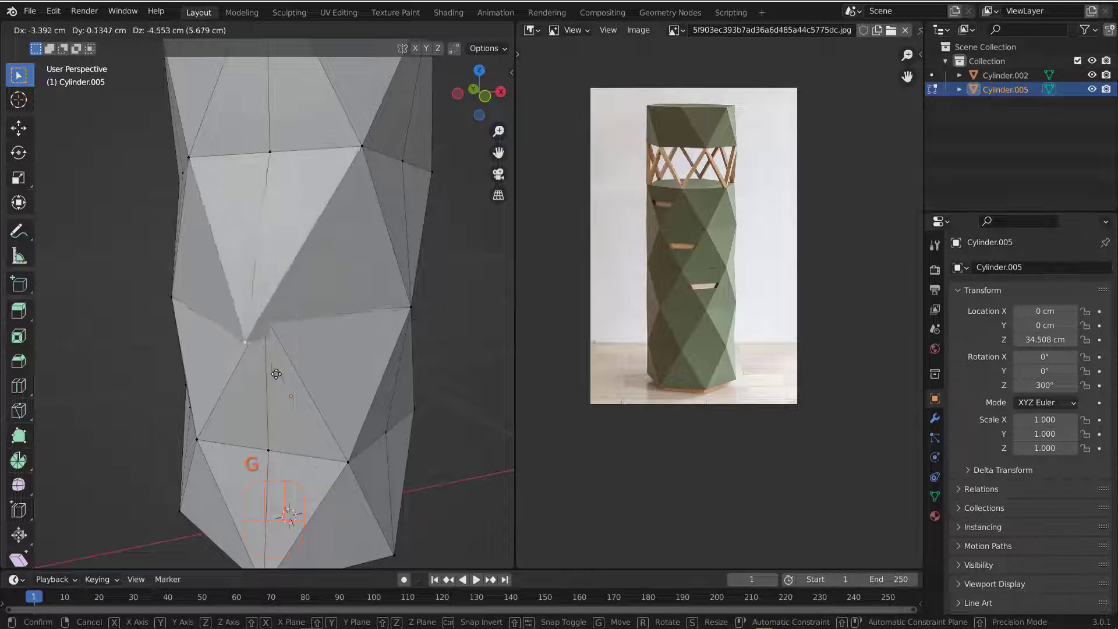
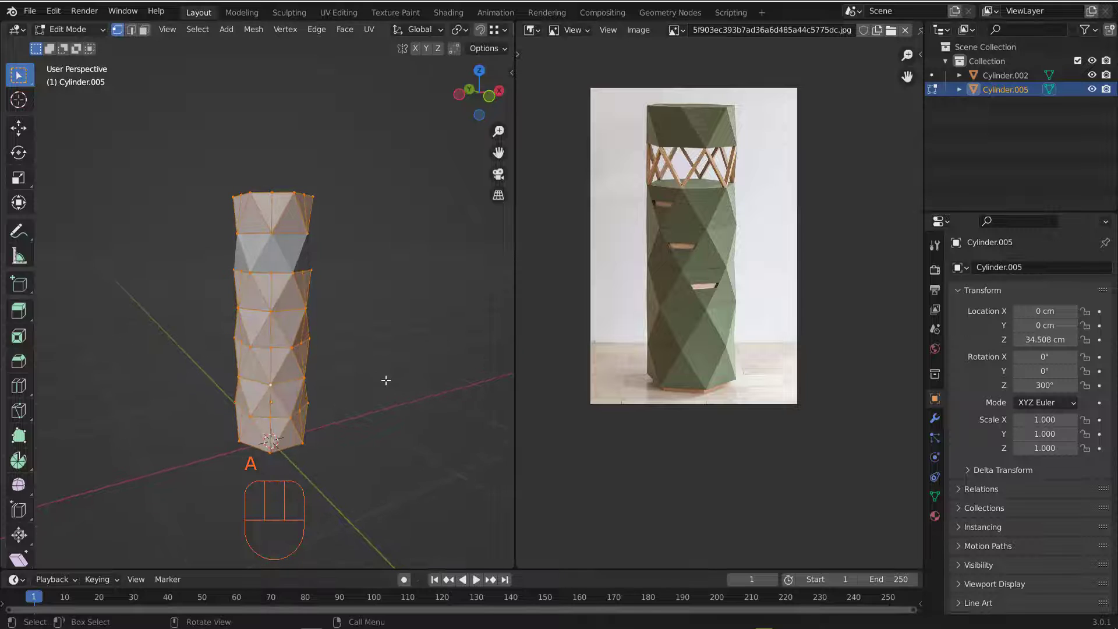
key(m)
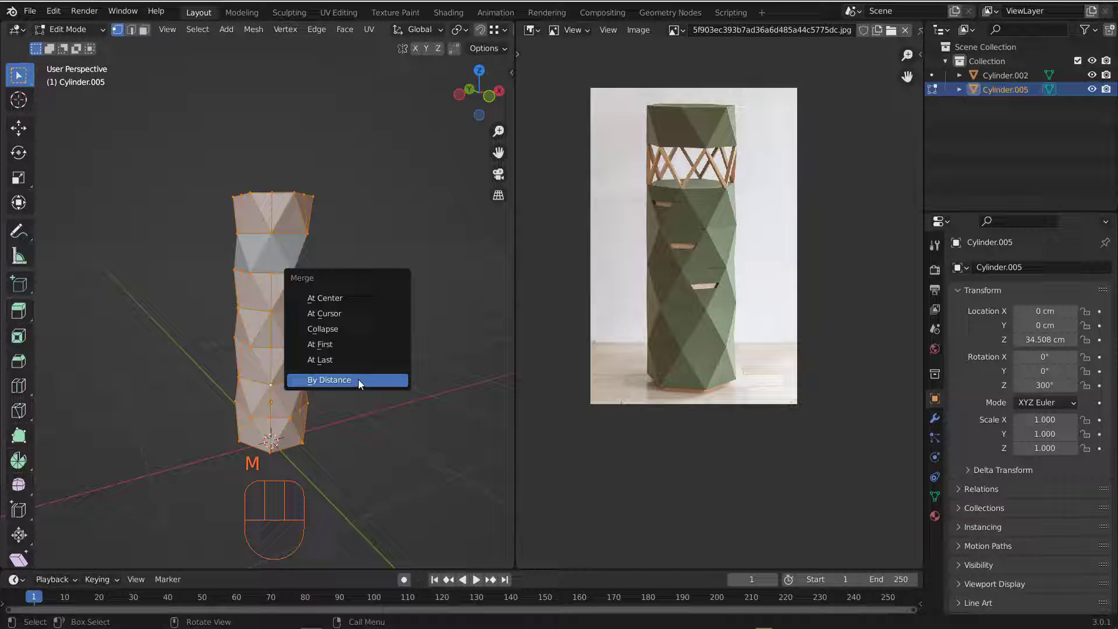
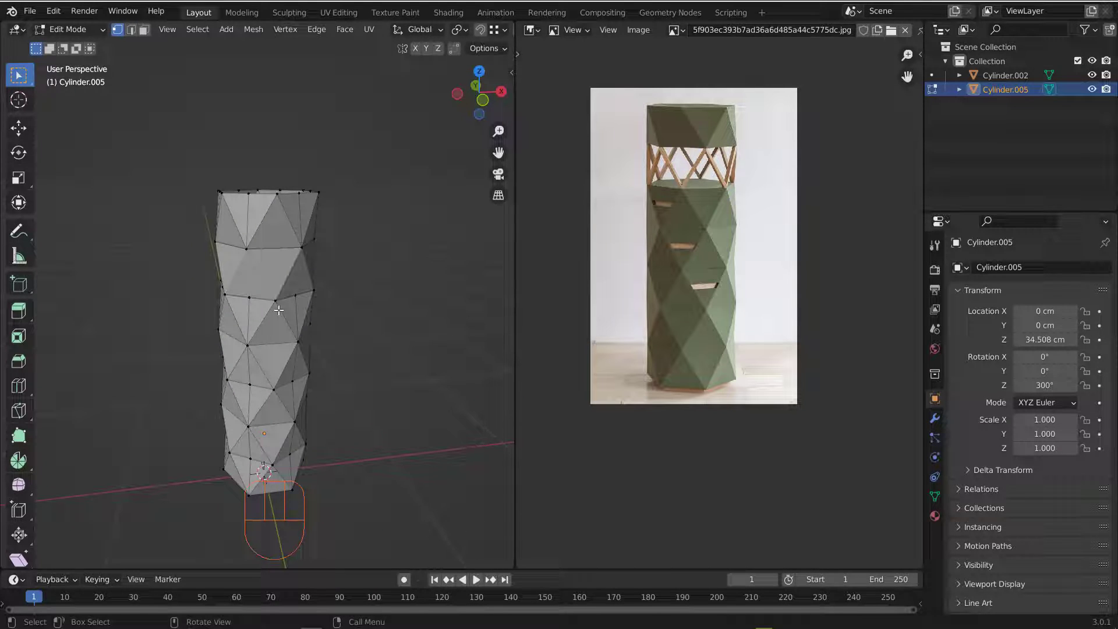
Step: Hide the middle band Cylinder.002 and start editing Cylinder.005's mesh to pick a diamond panel
key(Tab)
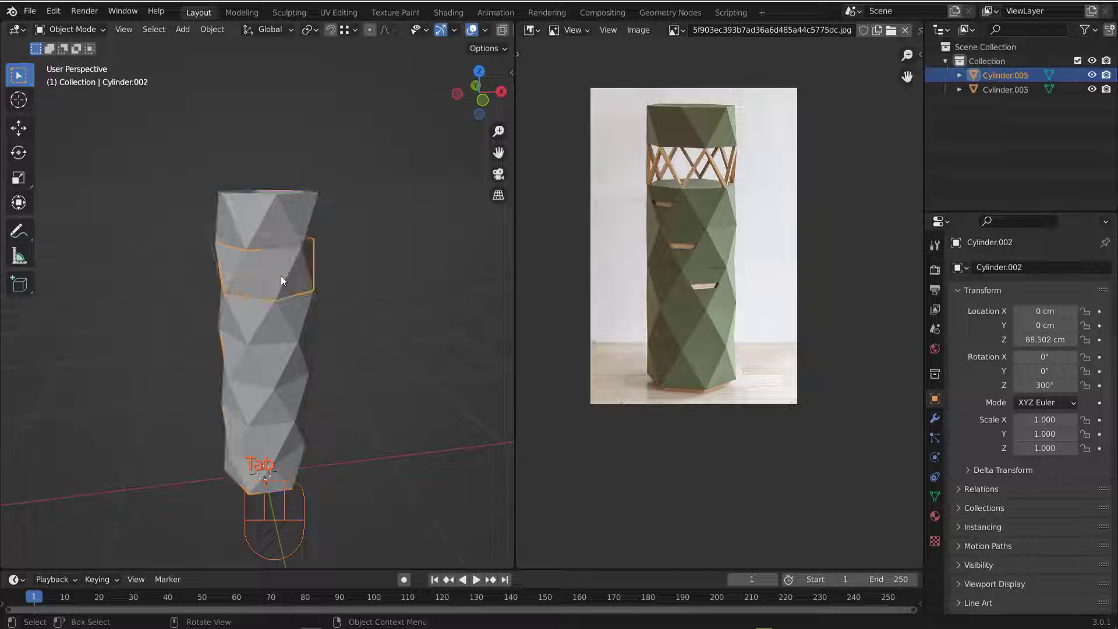
key(h)
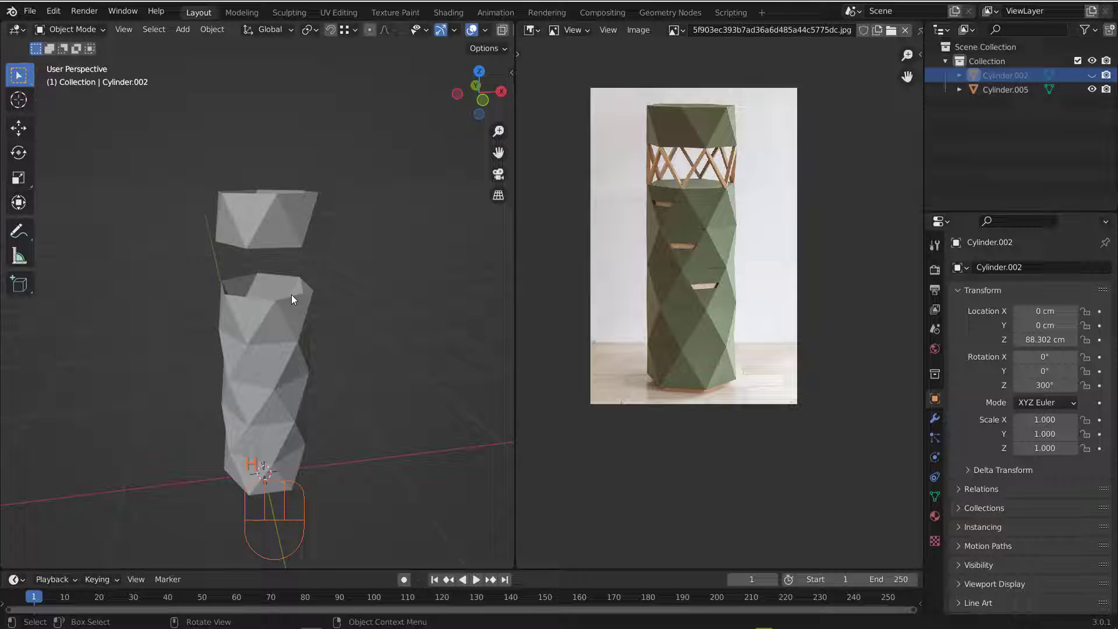
middle_click(290, 299)
click(284, 321)
key(Tab)
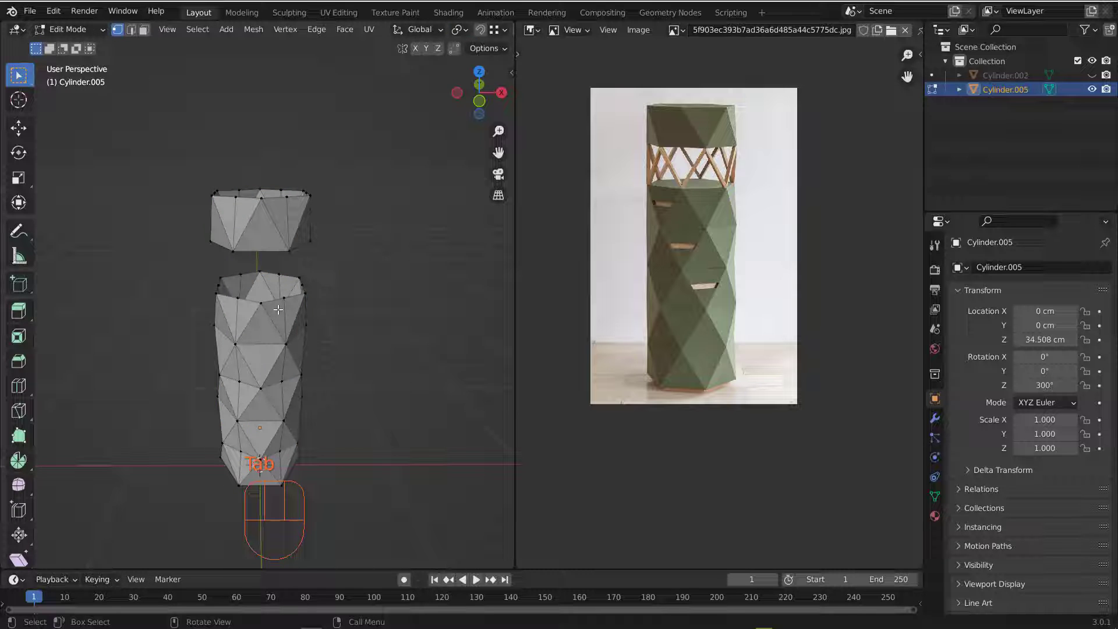
key(2)
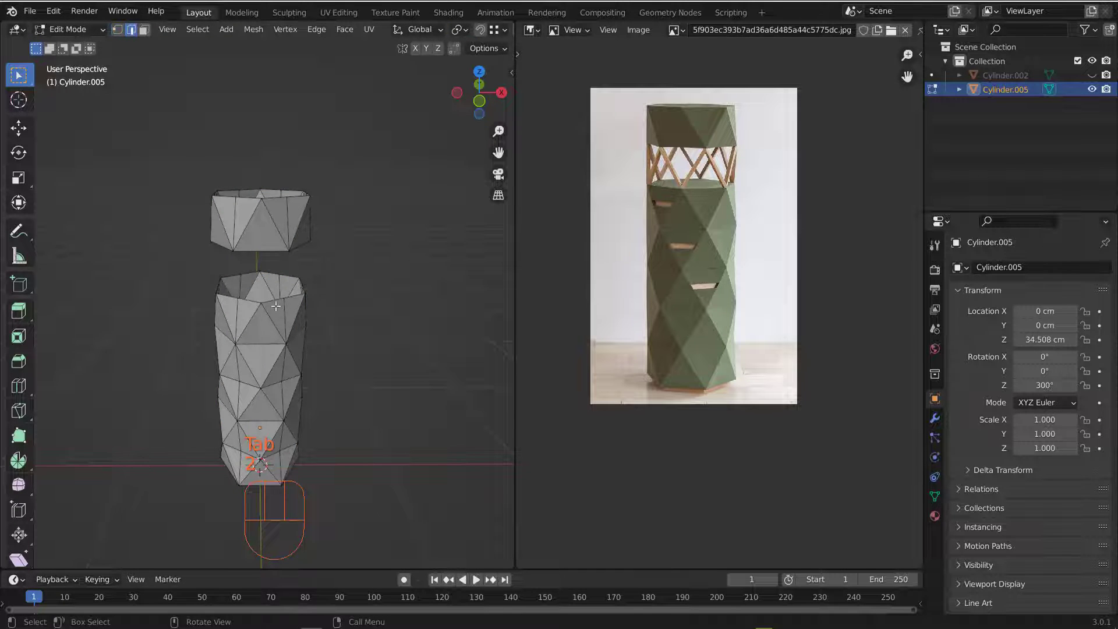
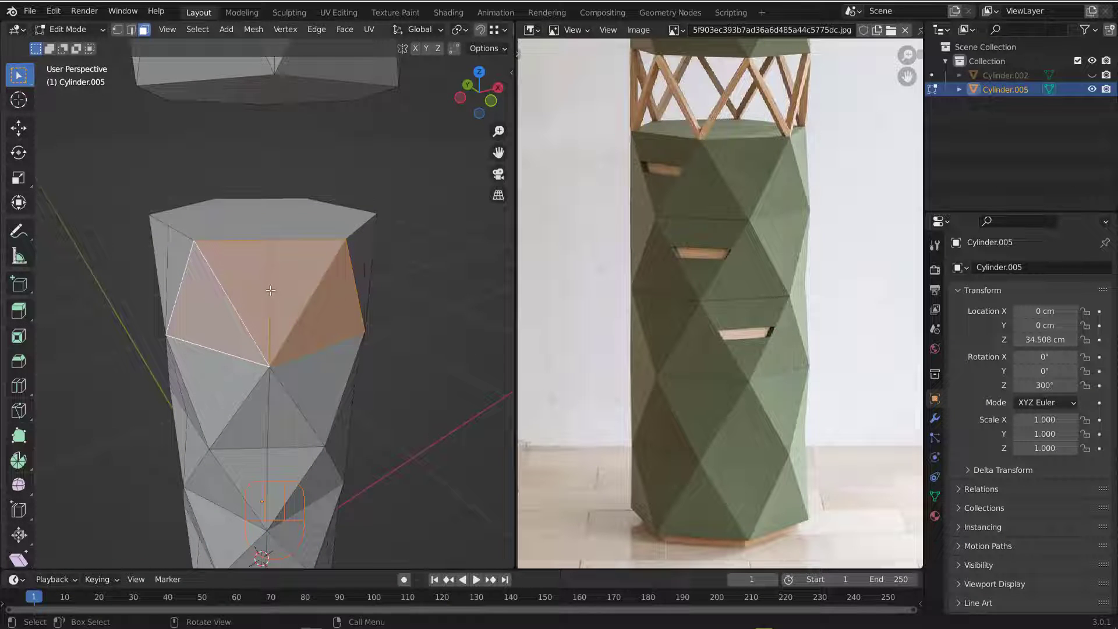
Step: Separate the selected diamond panel faces by Selection into their own object and resume editing
key(p)
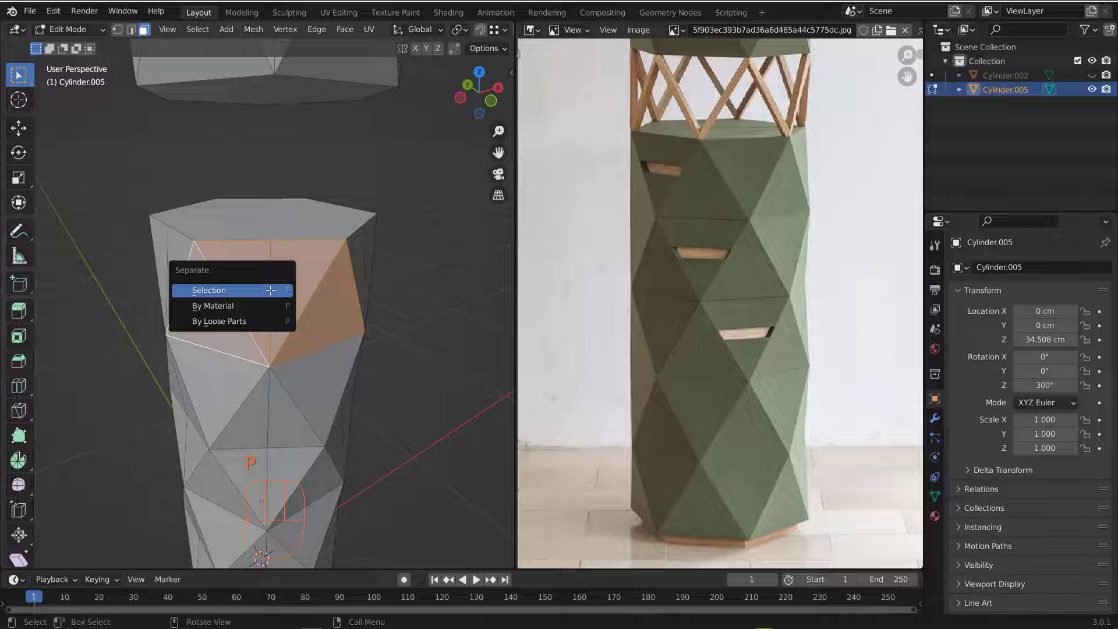
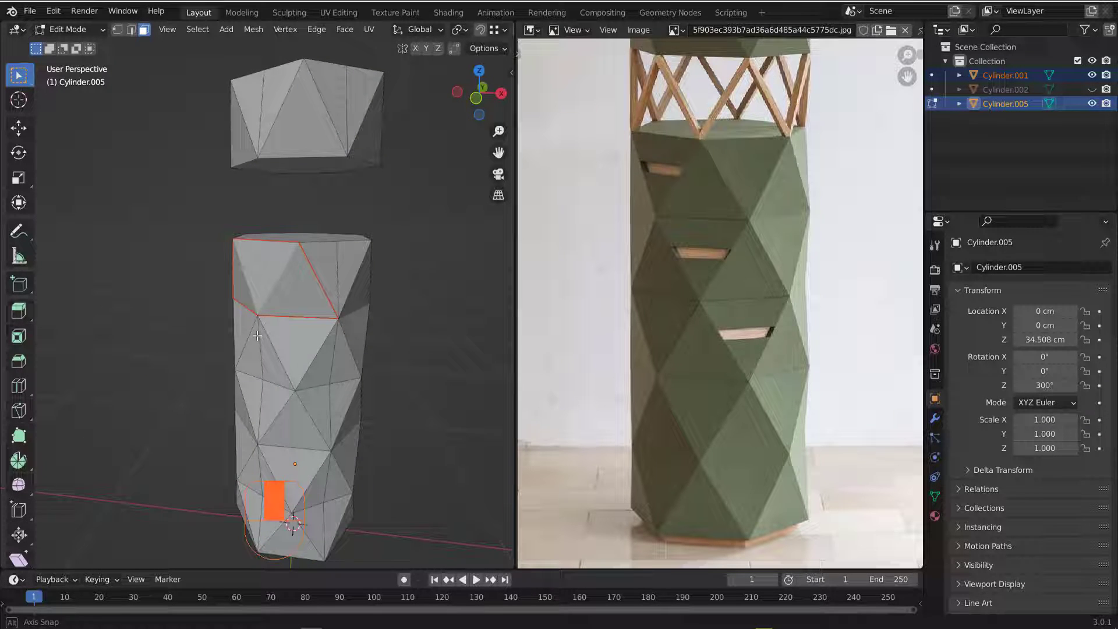
middle_click(291, 344)
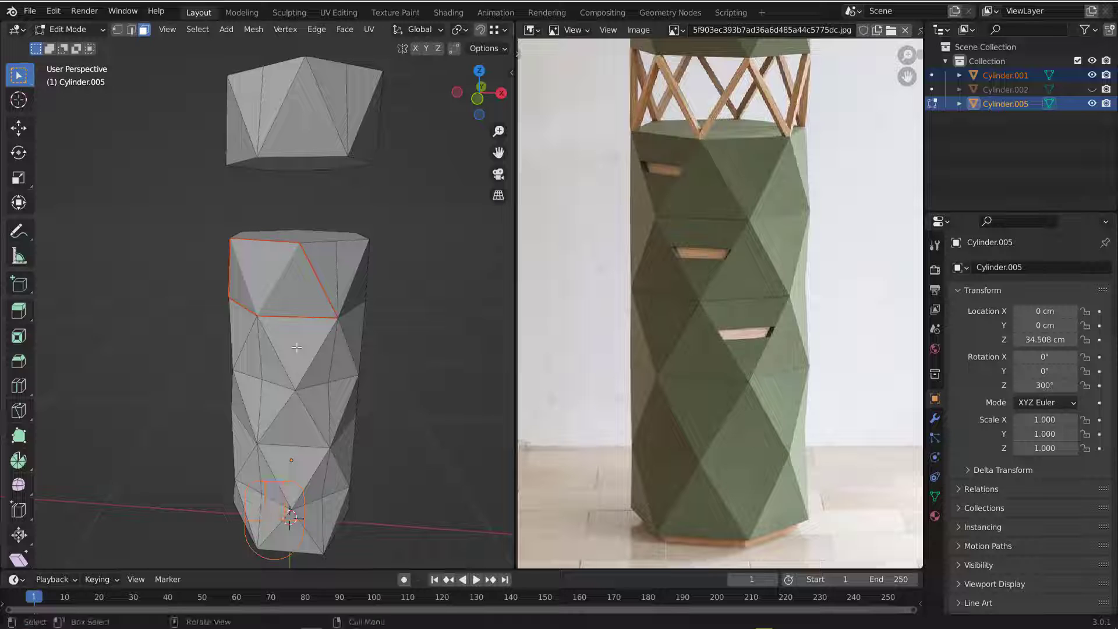
key(Tab)
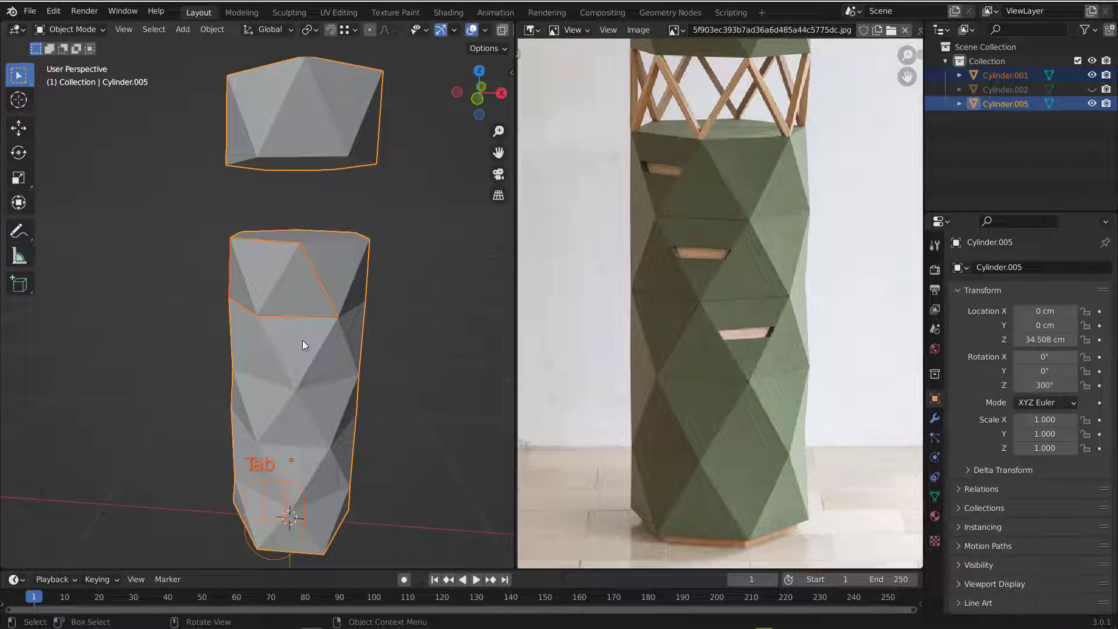
key(Tab)
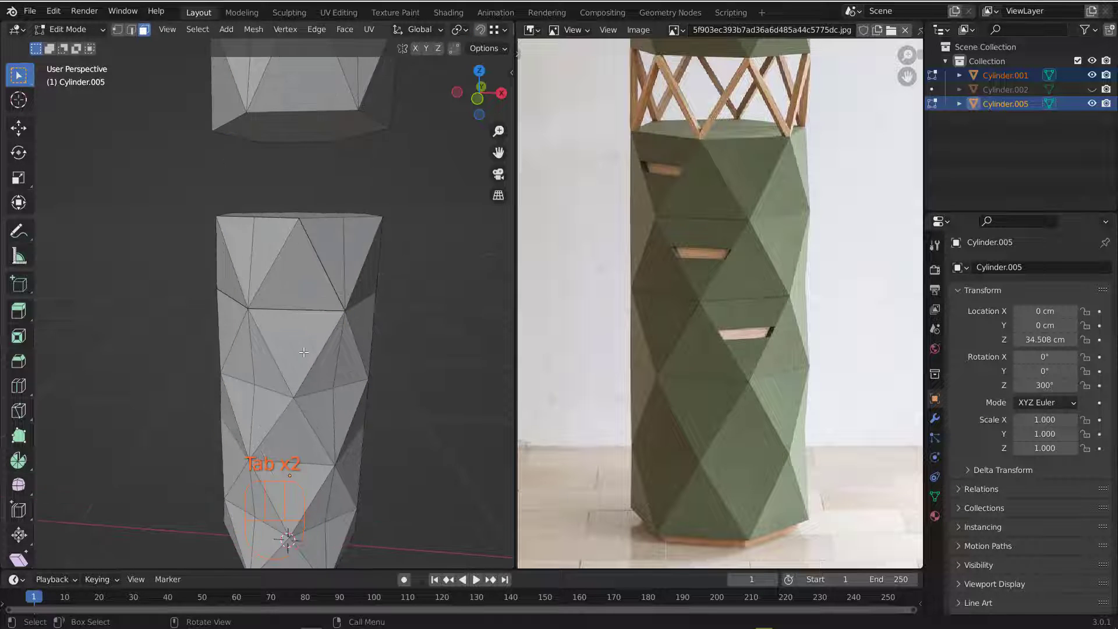
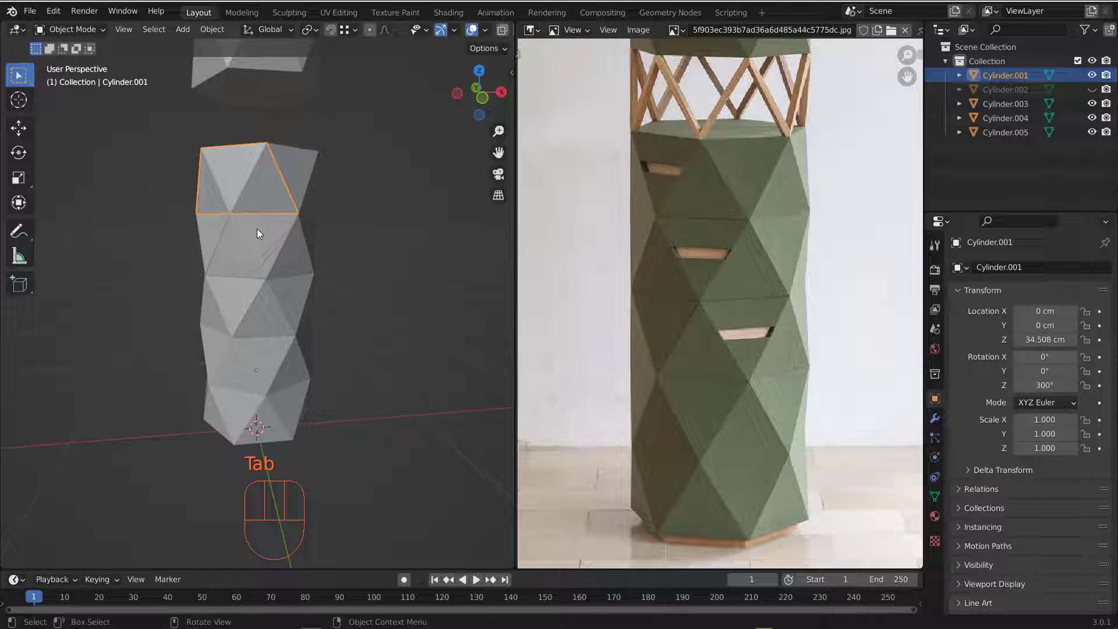
Step: Select the isolated upper panel piece Cylinder.001 and view it in local view
middle_click(248, 249)
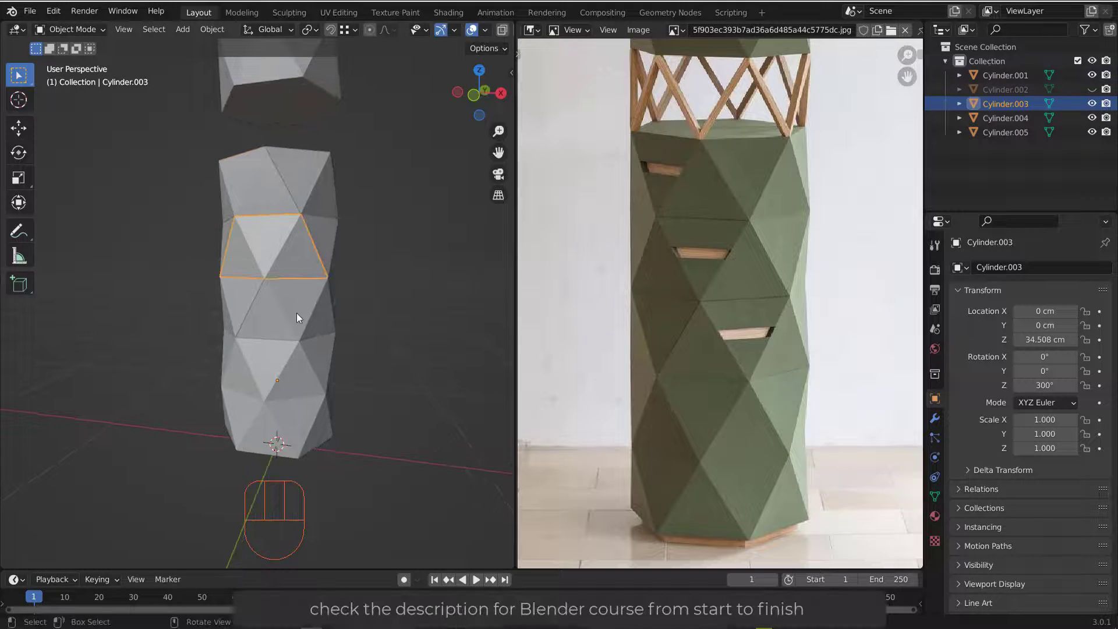
key(Tab)
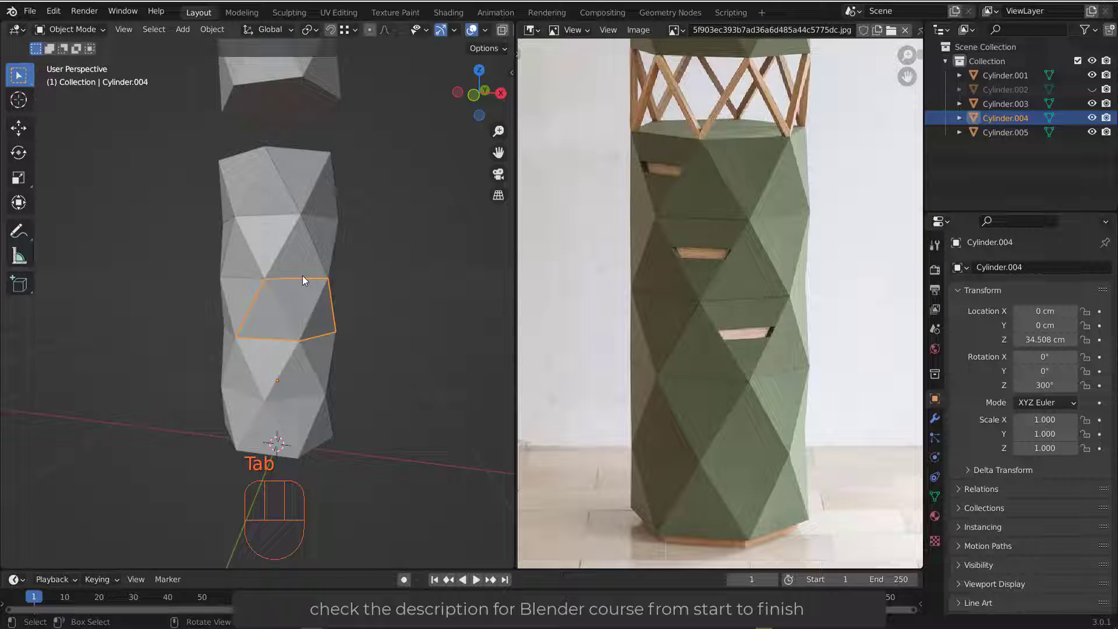
drag(305, 288, 277, 302)
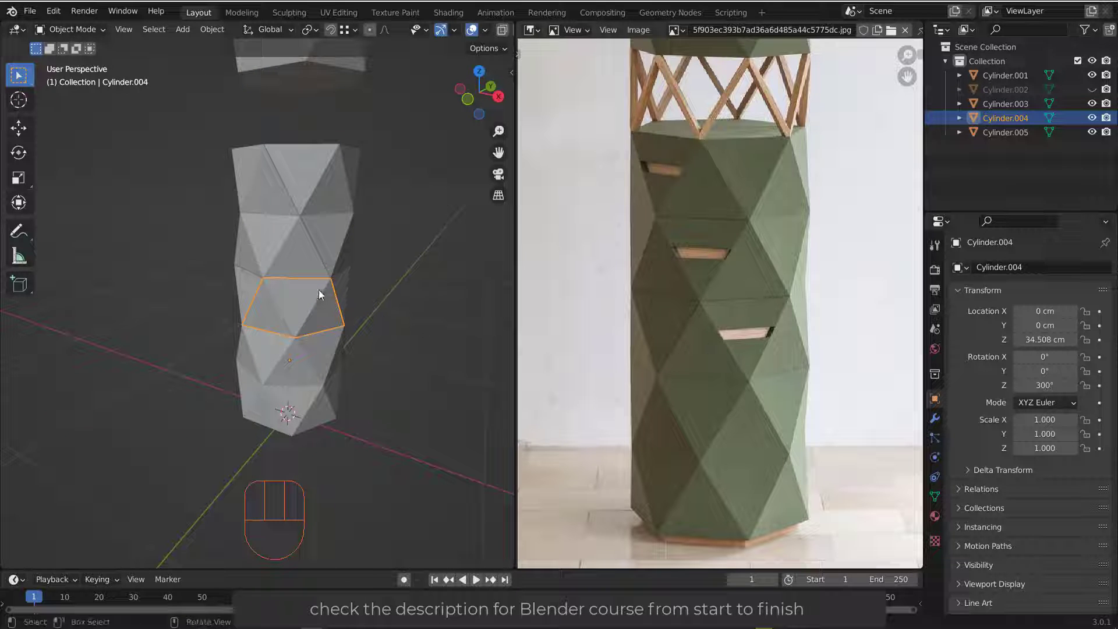
middle_click(275, 210)
click(270, 169)
middle_click(296, 168)
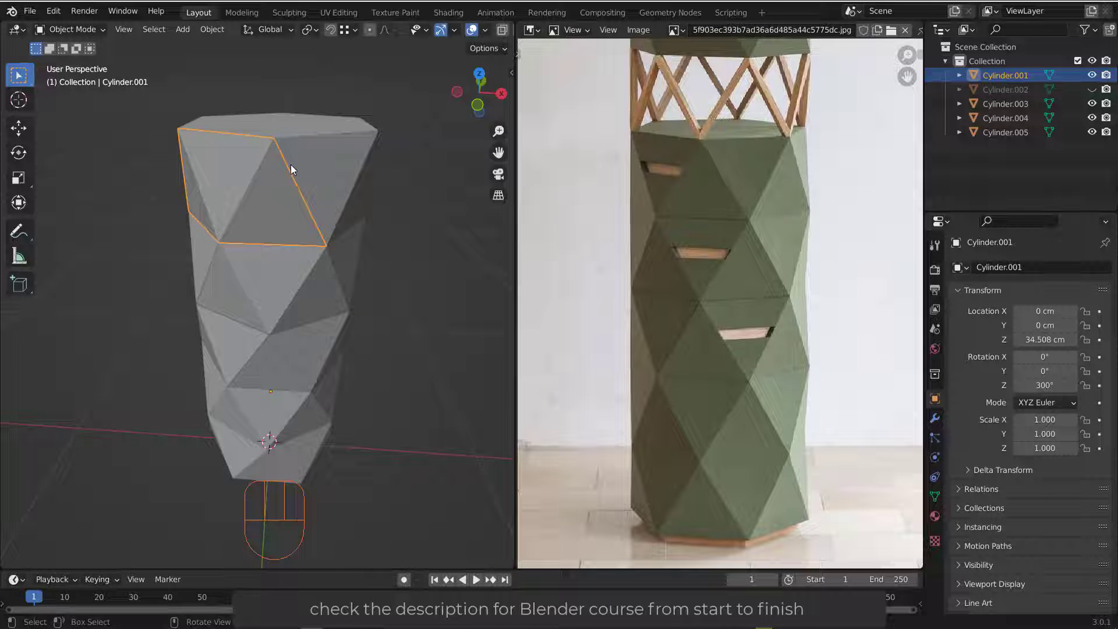
drag(125, 36, 382, 155)
drag(257, 258, 249, 235)
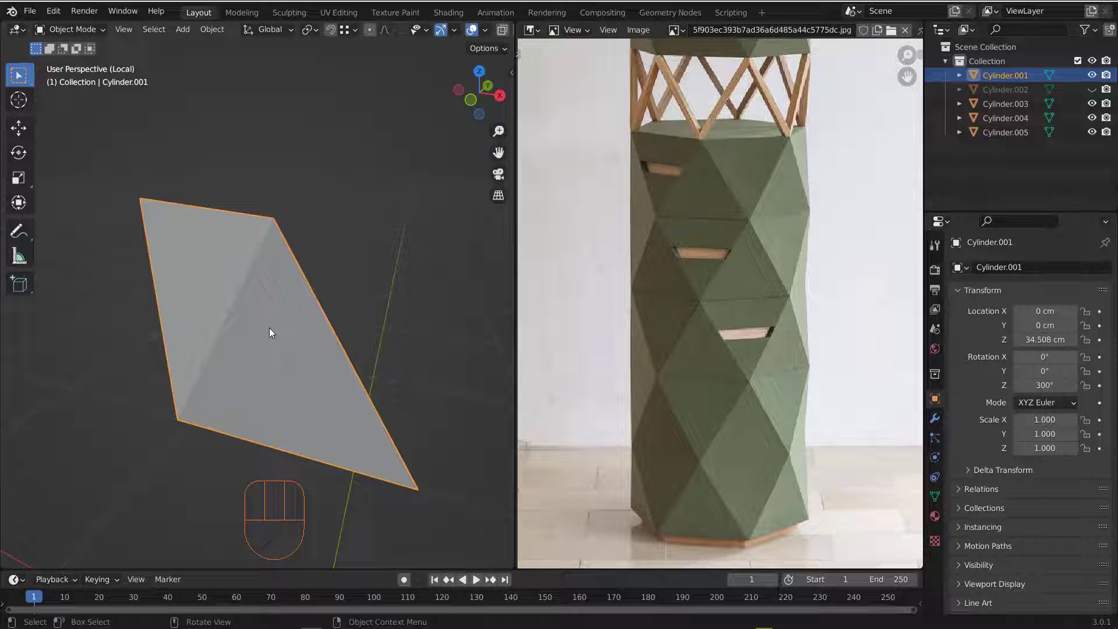
Step: Add a Solidify modifier with Thickness 2 cm and Offset -1 so the shell grows inward
click(937, 421)
drag(999, 269, 840, 507)
drag(271, 232, 198, 256)
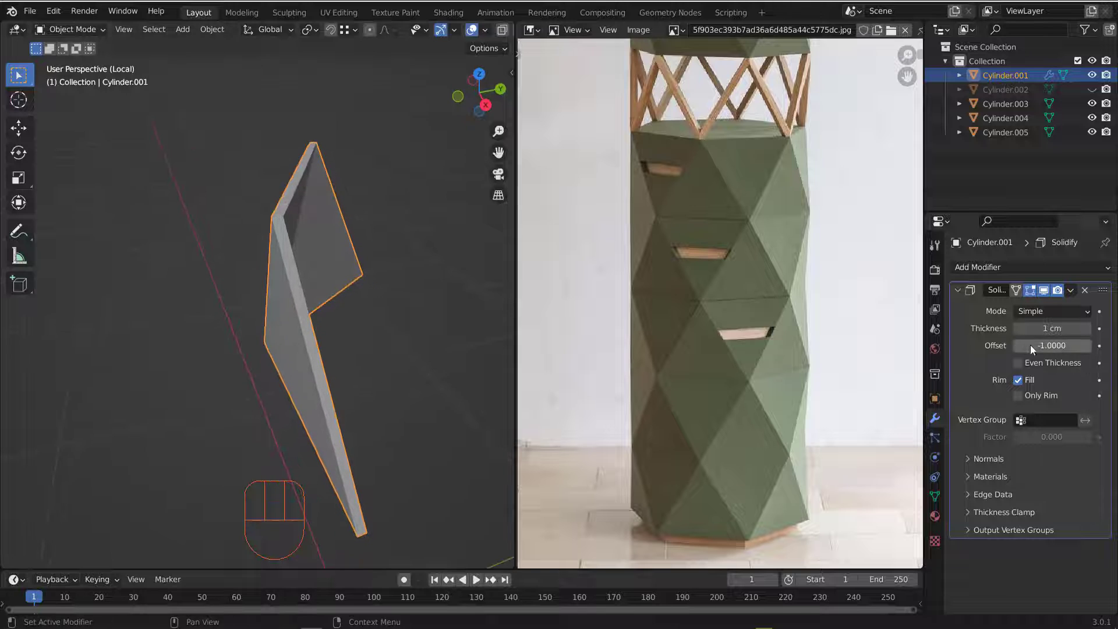
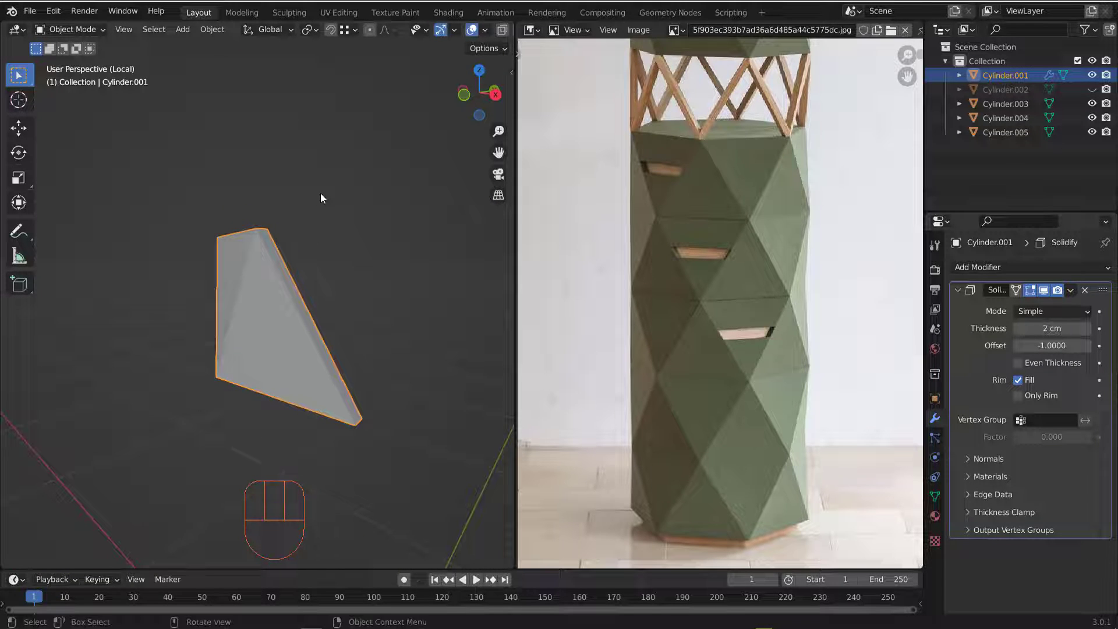
Step: Leave local view and select Cylinder.003 with the solidified Cylinder.001 as active object
key(KP_Divide)
click(278, 268)
drag(358, 259, 316, 236)
middle_click(288, 237)
click(285, 247)
click(268, 265)
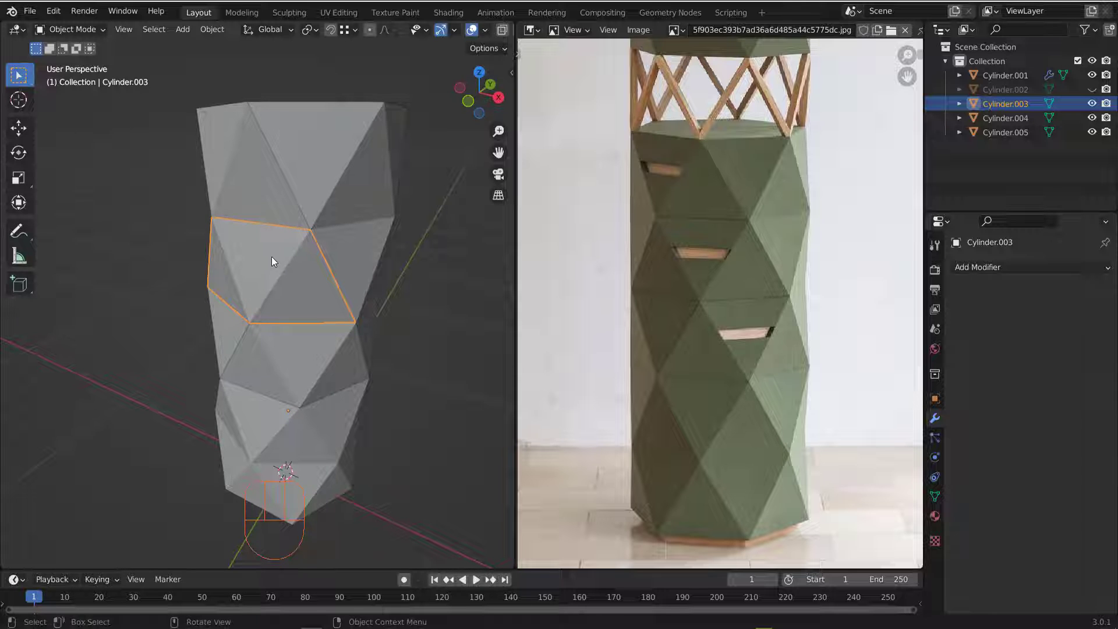
click(278, 286)
click(243, 203)
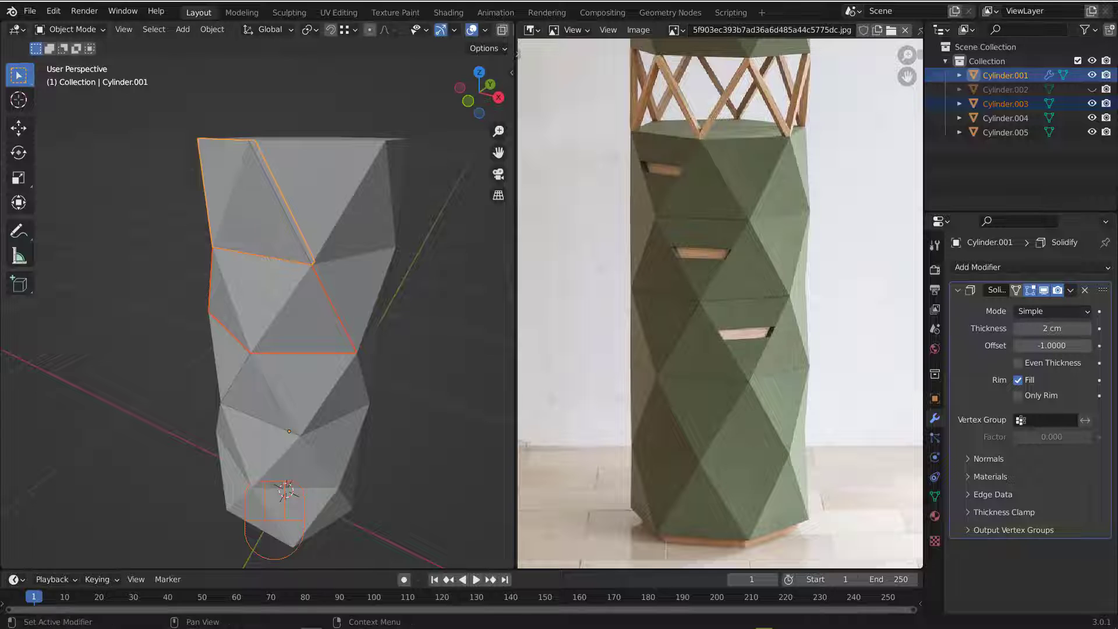
Step: Copy the Solidify shell to Cylinder.003 via Copy to Selected and check the thickened panel
drag(1075, 290, 1031, 336)
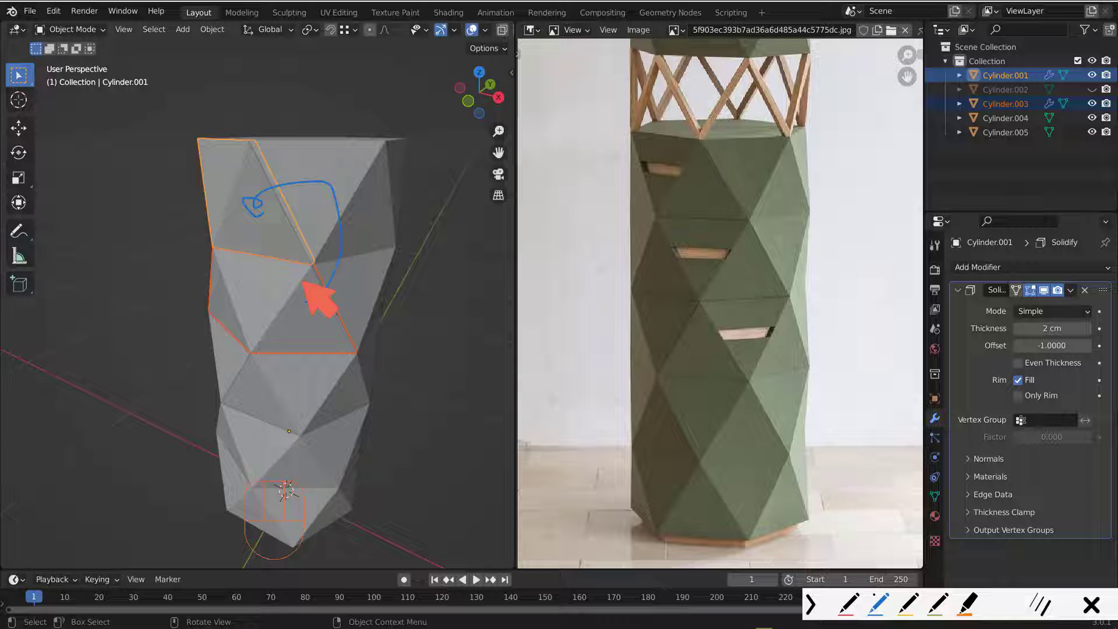
drag(319, 384, 304, 355)
drag(308, 333, 292, 306)
middle_click(290, 316)
click(287, 334)
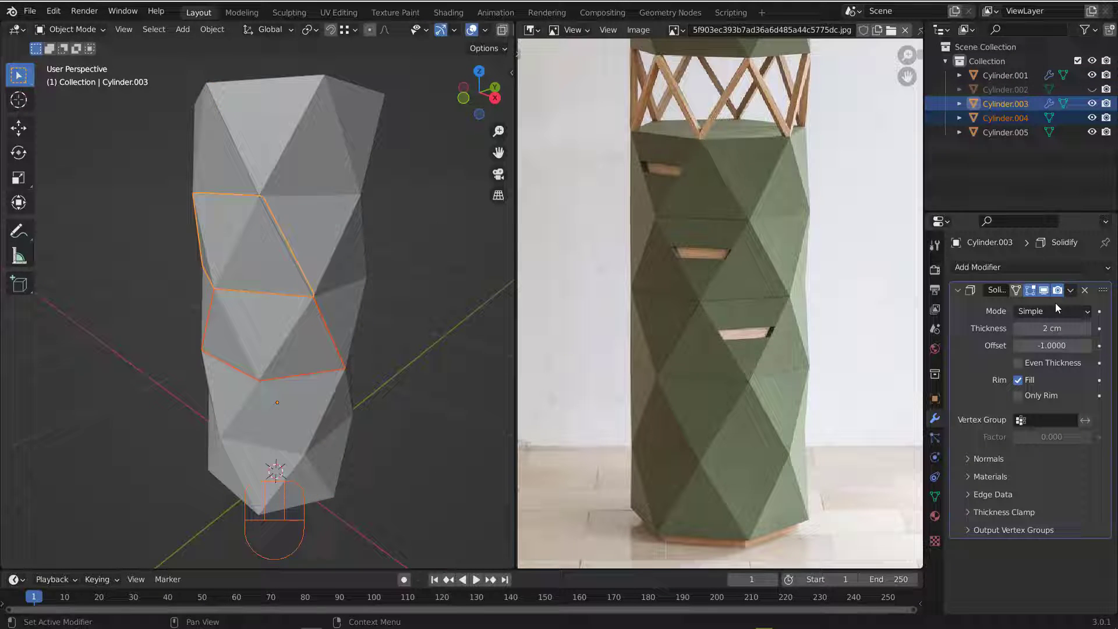
drag(1075, 296, 1035, 337)
drag(301, 308, 224, 334)
click(224, 336)
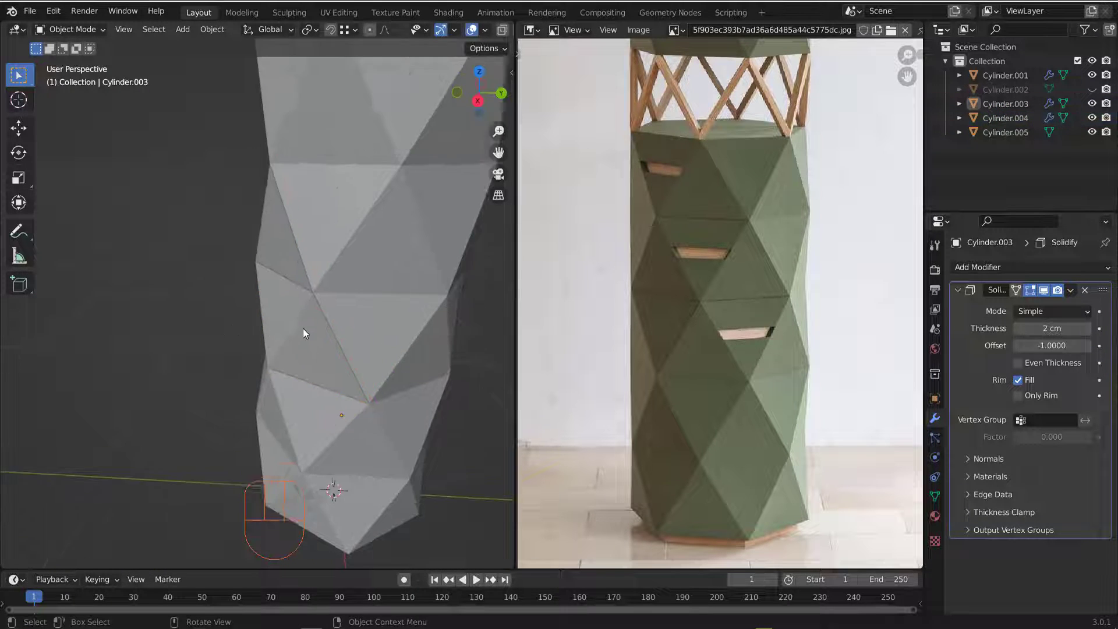
Step: Select Cylinder.004 and copy the same 2 cm inward Solidify shell onto it
drag(288, 313, 349, 288)
click(1077, 296)
middle_click(263, 319)
middle_click(310, 312)
click(228, 213)
Step: Inspect the panels around the tower and select the Cylinder.005 section, looking at its top
drag(277, 289, 203, 284)
drag(318, 291, 382, 295)
drag(279, 230, 303, 226)
drag(236, 221, 265, 262)
middle_click(255, 273)
drag(344, 222, 326, 211)
drag(314, 231, 320, 217)
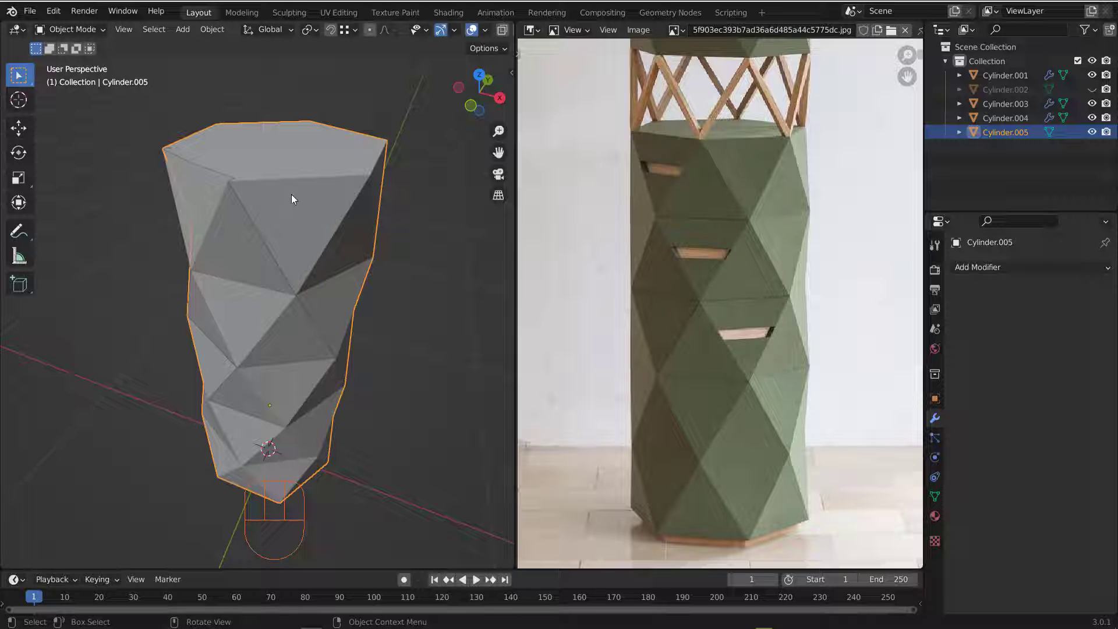
drag(308, 189, 294, 213)
middle_click(258, 236)
middle_click(269, 238)
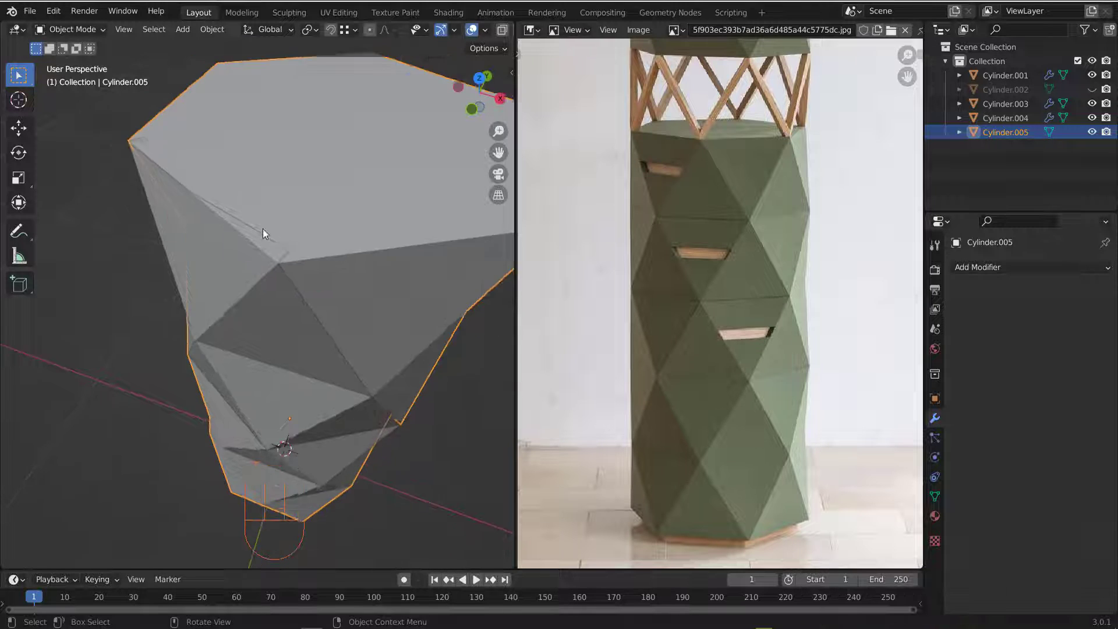
middle_click(279, 223)
Step: Isolate Cylinder.001, make its Solidify permanent and inspect the panel's edge thickness
click(260, 281)
key(KP_Divide)
drag(315, 332, 251, 327)
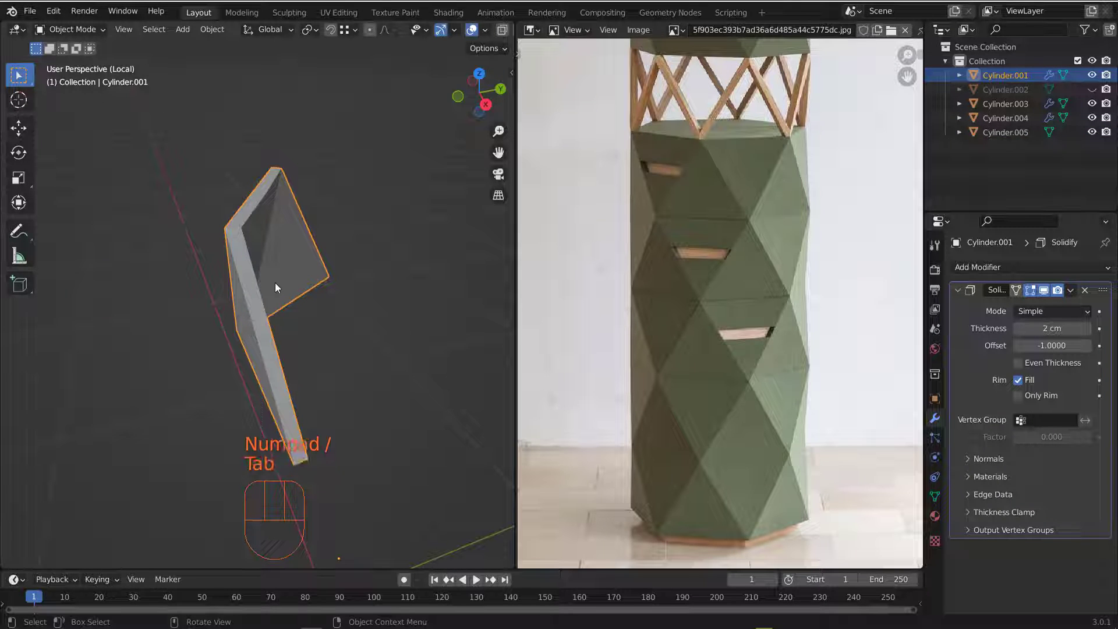
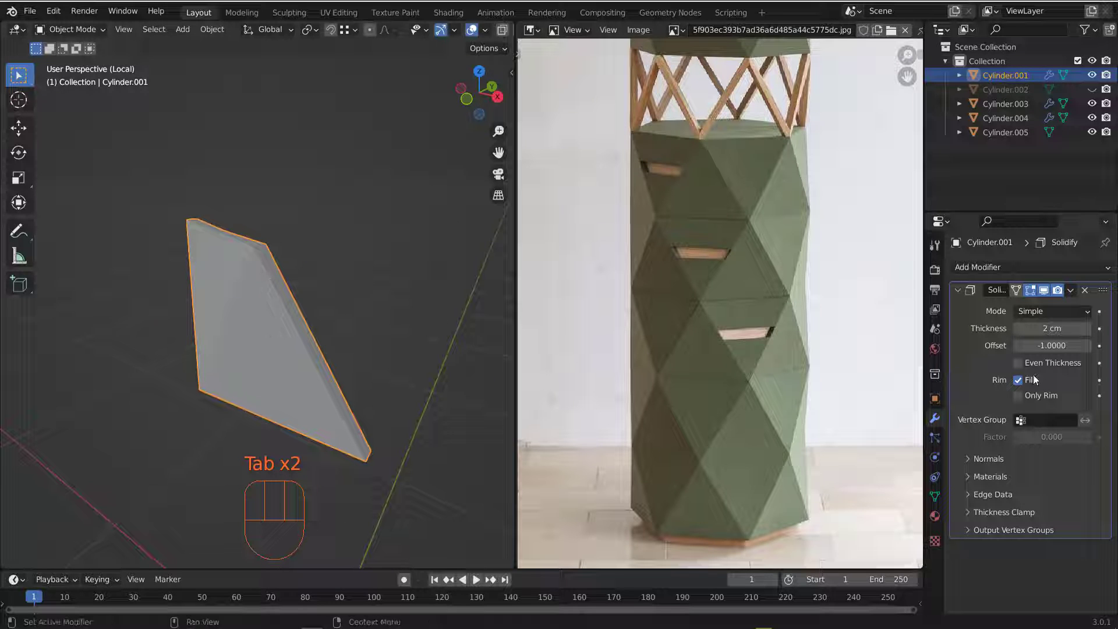
middle_click(275, 336)
drag(284, 346, 236, 332)
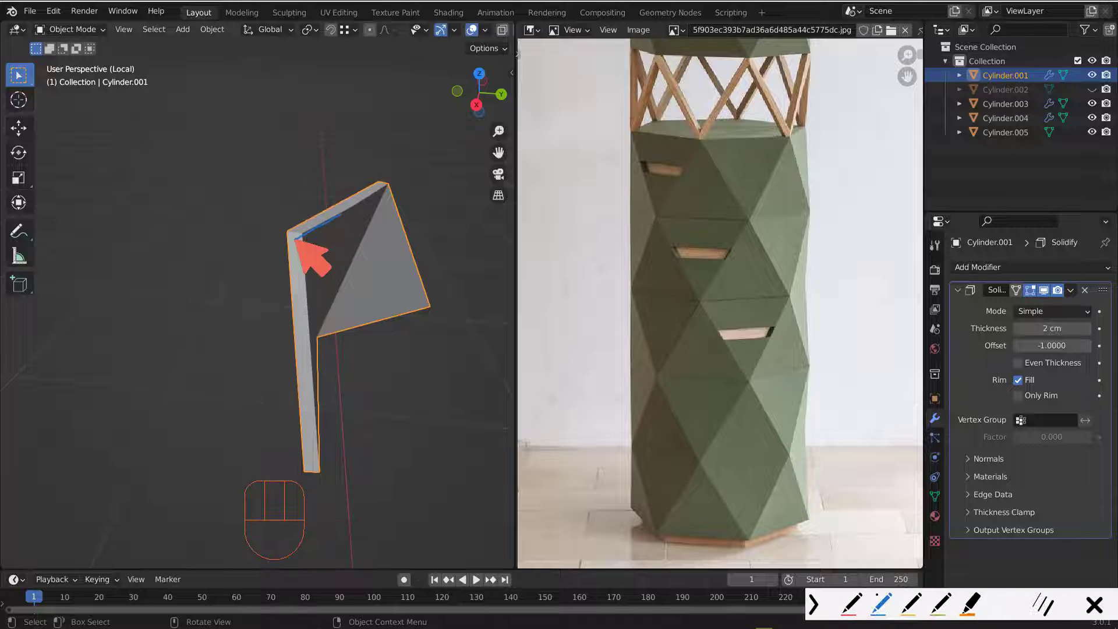
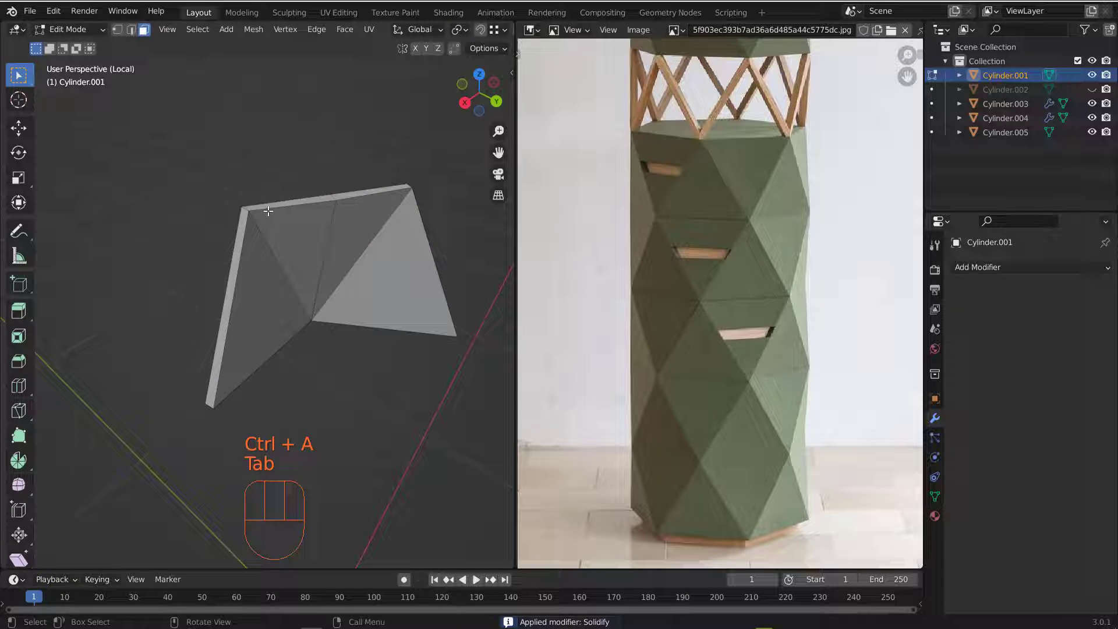
key(1)
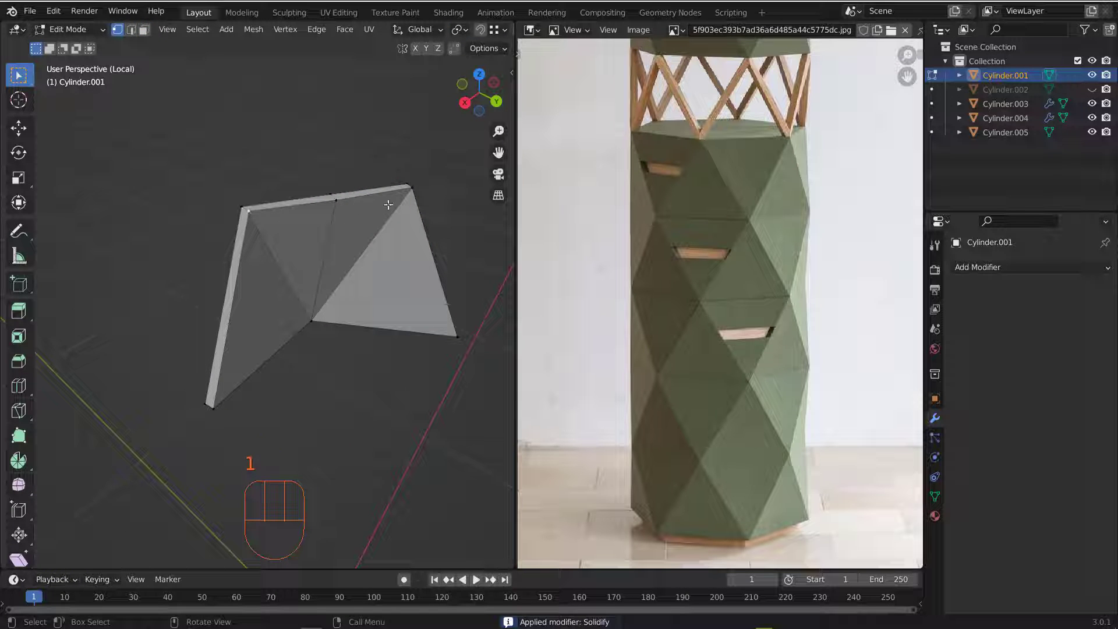
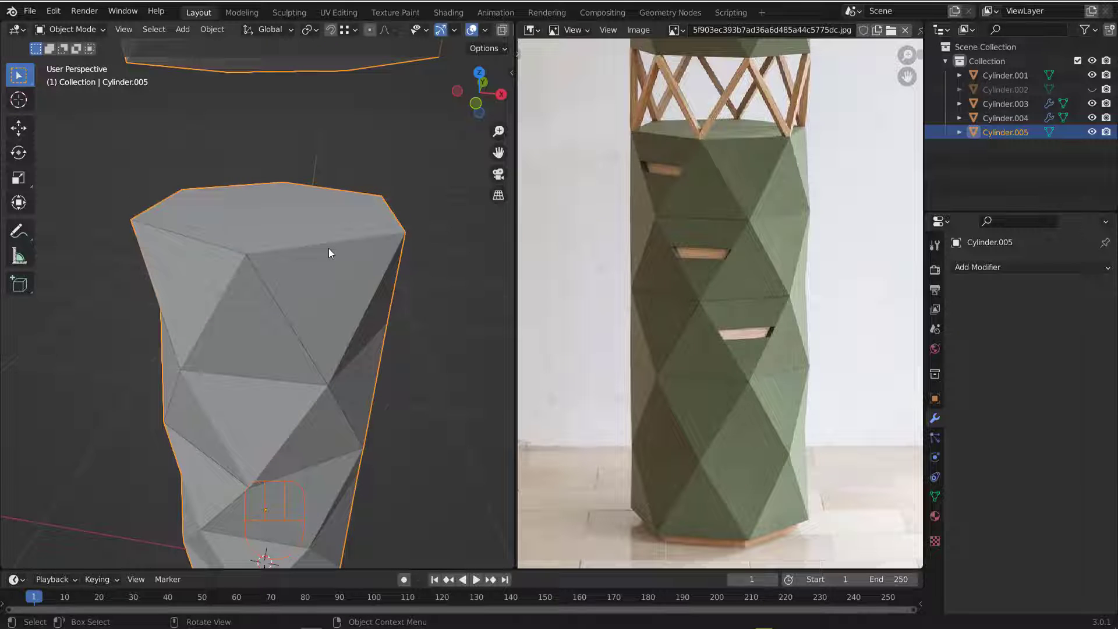
Step: Isolate Cylinder.005 and split its top cap off by Selection as new object Cylinder.006
key(KP_Divide)
drag(279, 160, 277, 119)
drag(289, 182, 251, 182)
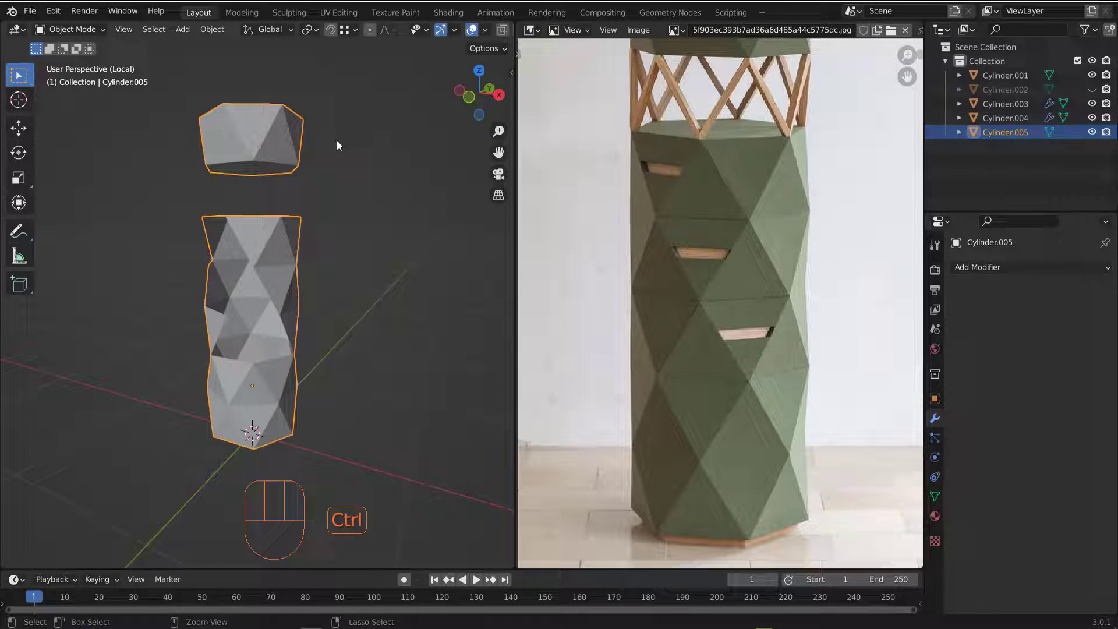
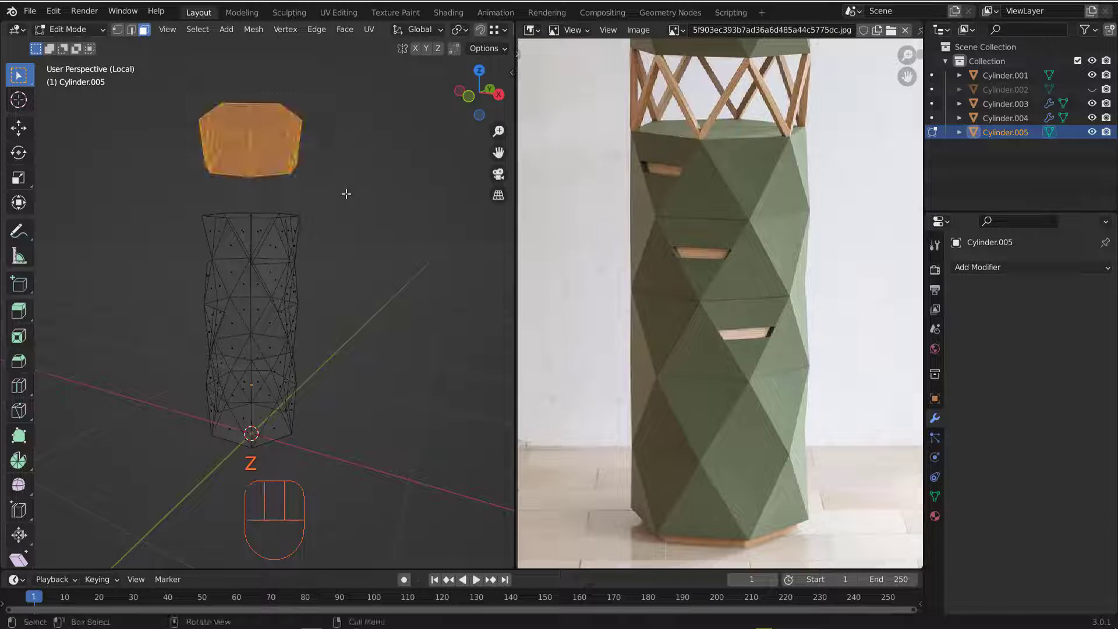
key(p)
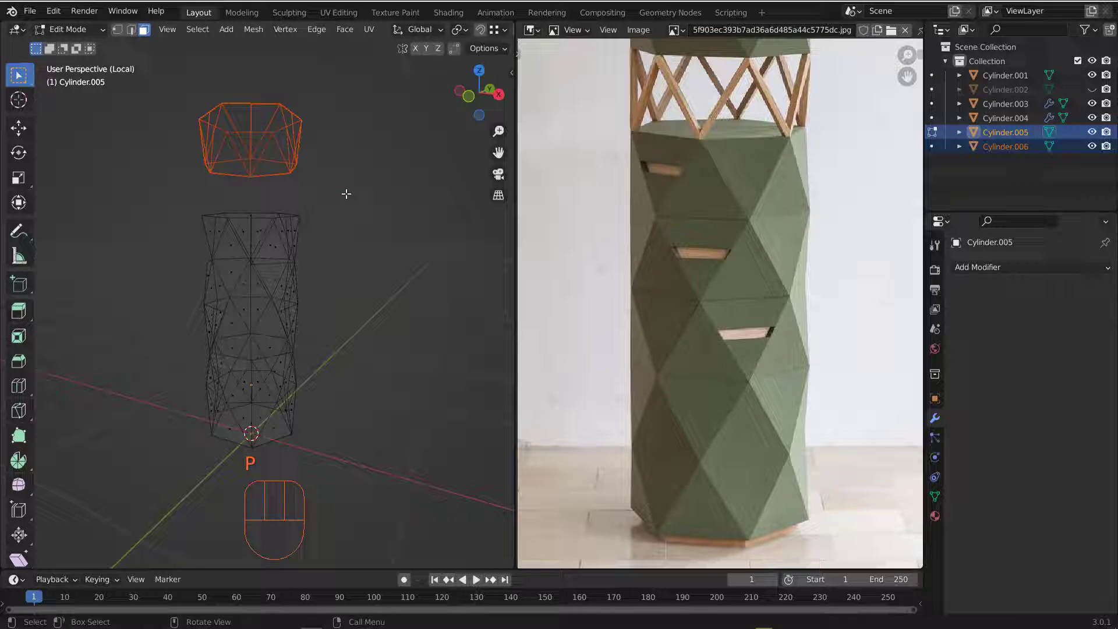
key(Tab)
click(284, 258)
key(z)
drag(294, 238, 318, 295)
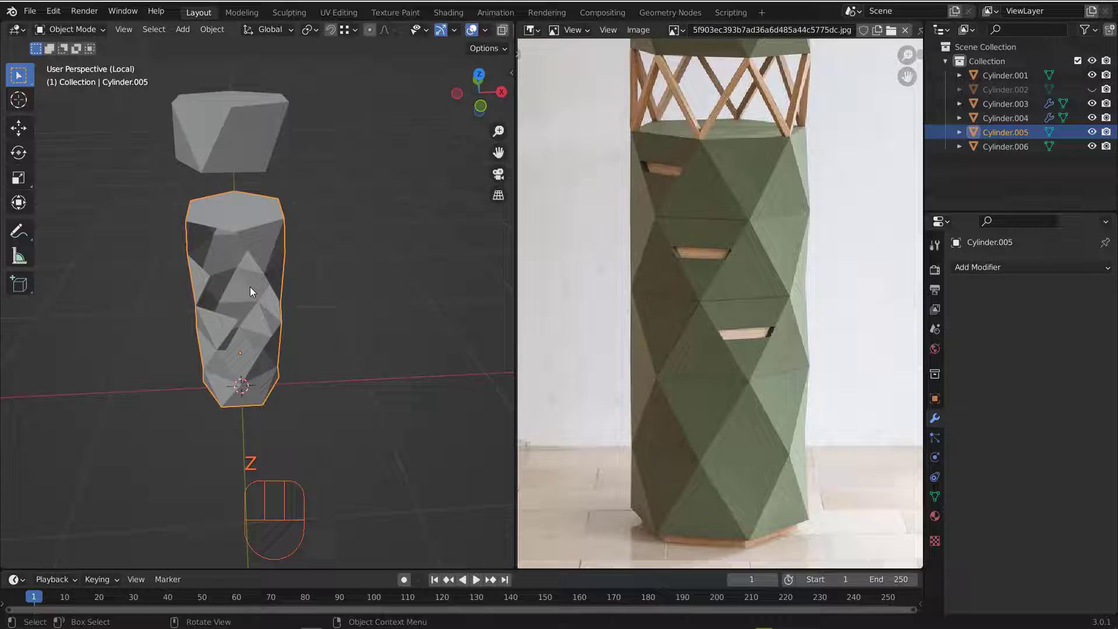
drag(233, 272, 295, 258)
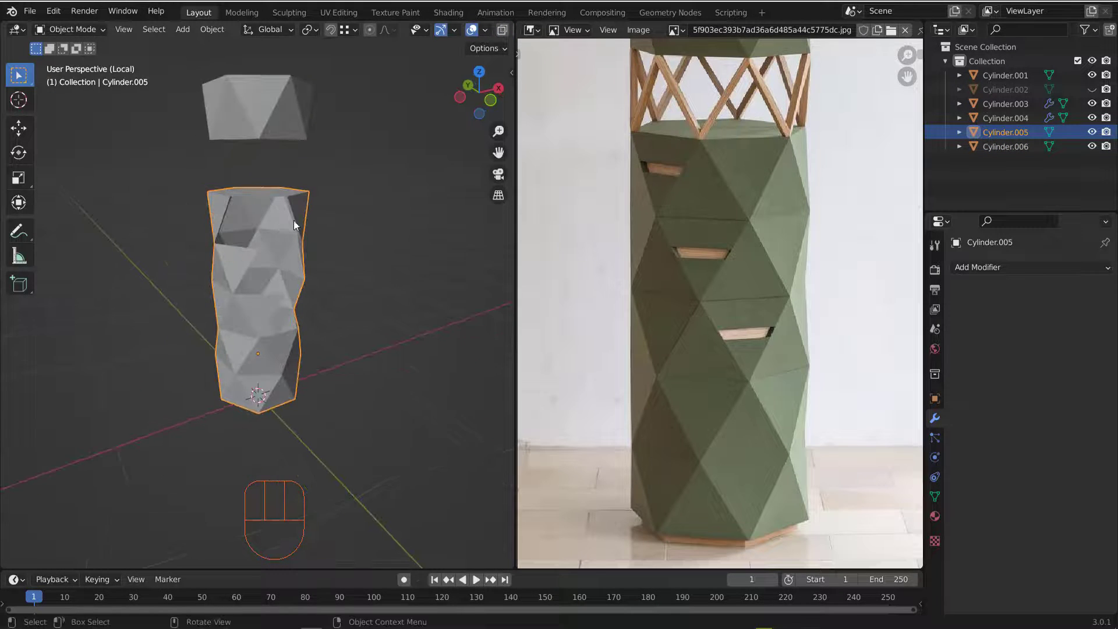
drag(288, 239, 327, 239)
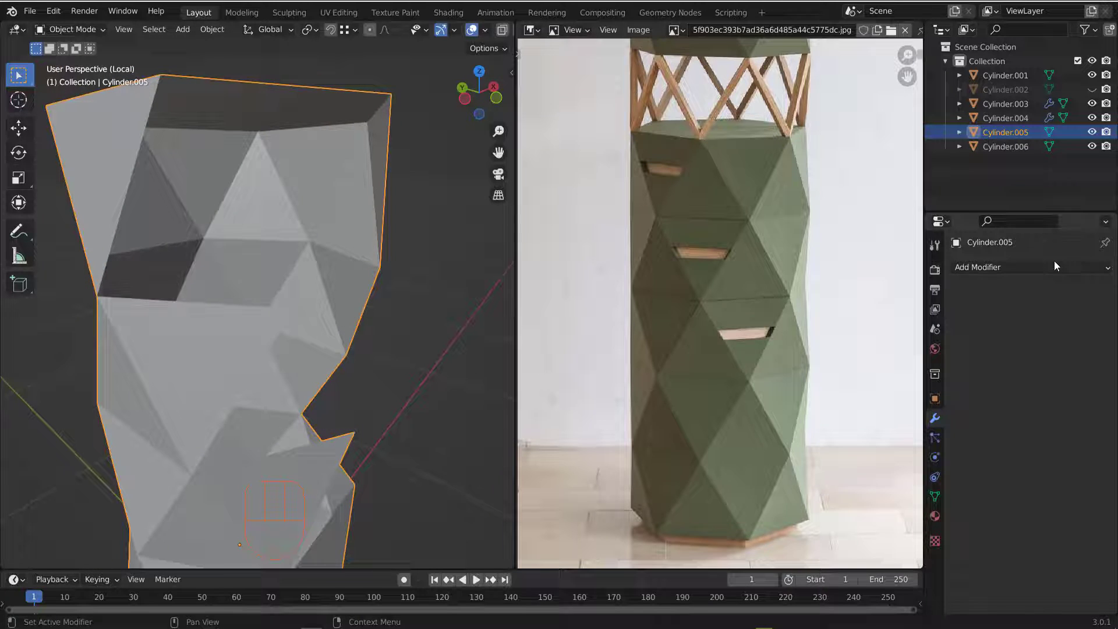
Step: Set the body's Solidify thickness to 2 cm and check the inward shell from several angles
drag(1026, 273, 842, 513)
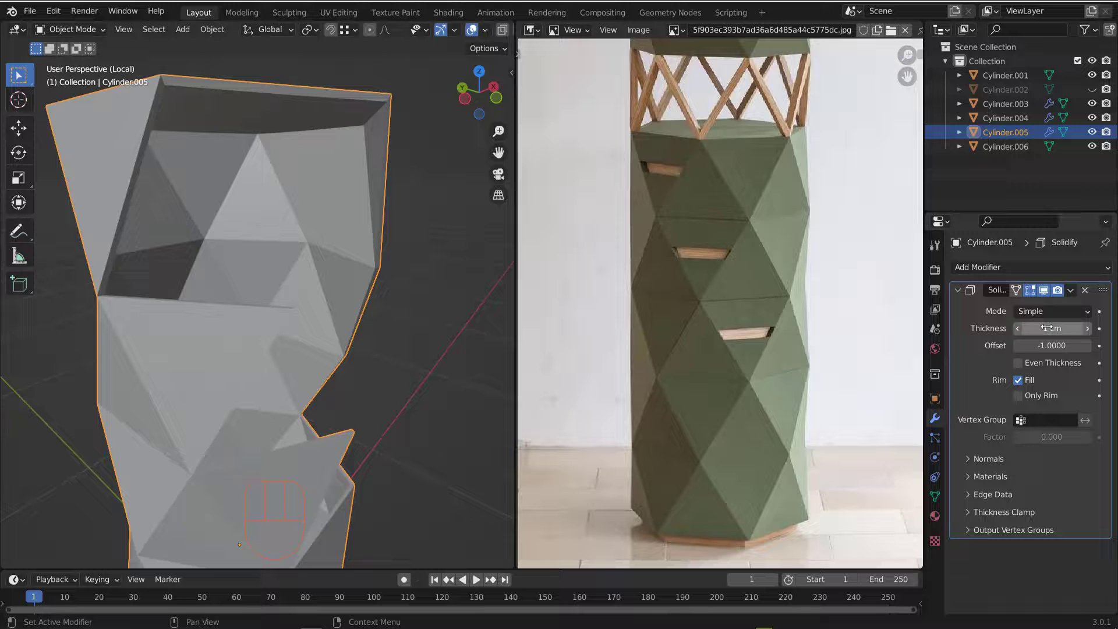
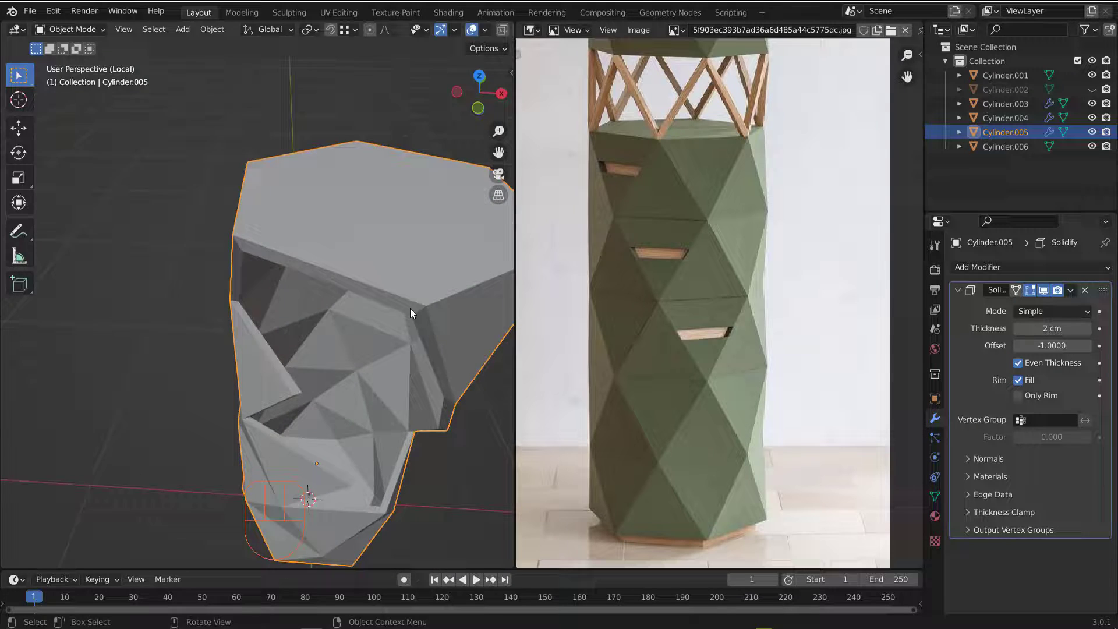
drag(413, 308, 404, 306)
drag(375, 346, 304, 280)
drag(294, 280, 298, 307)
drag(298, 286, 278, 297)
middle_click(225, 325)
Step: Try Even Thickness on the shell, leave it off, and inspect the shell's top edge
click(1021, 366)
click(1023, 363)
click(1023, 363)
click(1023, 363)
click(1023, 363)
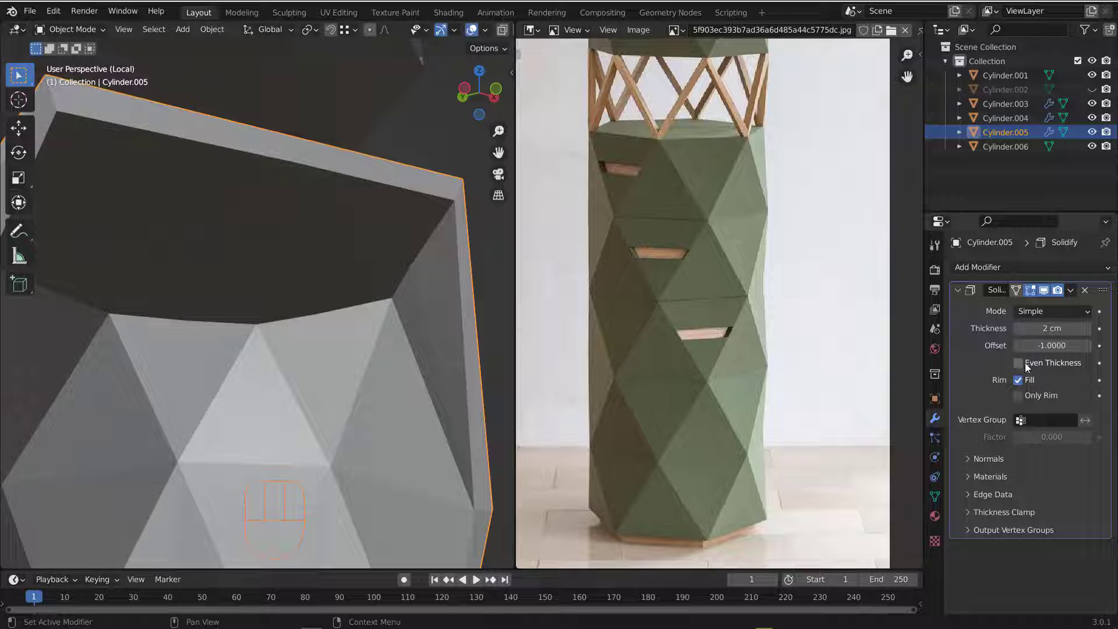
drag(269, 310, 243, 355)
drag(285, 321, 297, 260)
drag(289, 260, 279, 267)
drag(267, 266, 252, 258)
drag(267, 249, 301, 280)
middle_click(294, 260)
drag(313, 265, 315, 263)
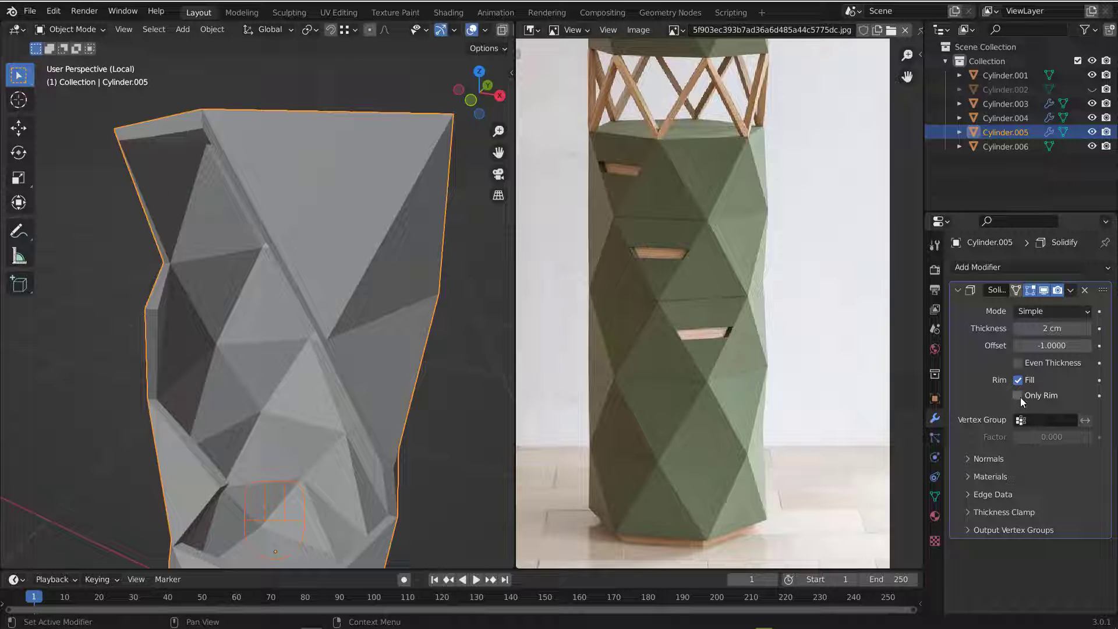
click(1023, 400)
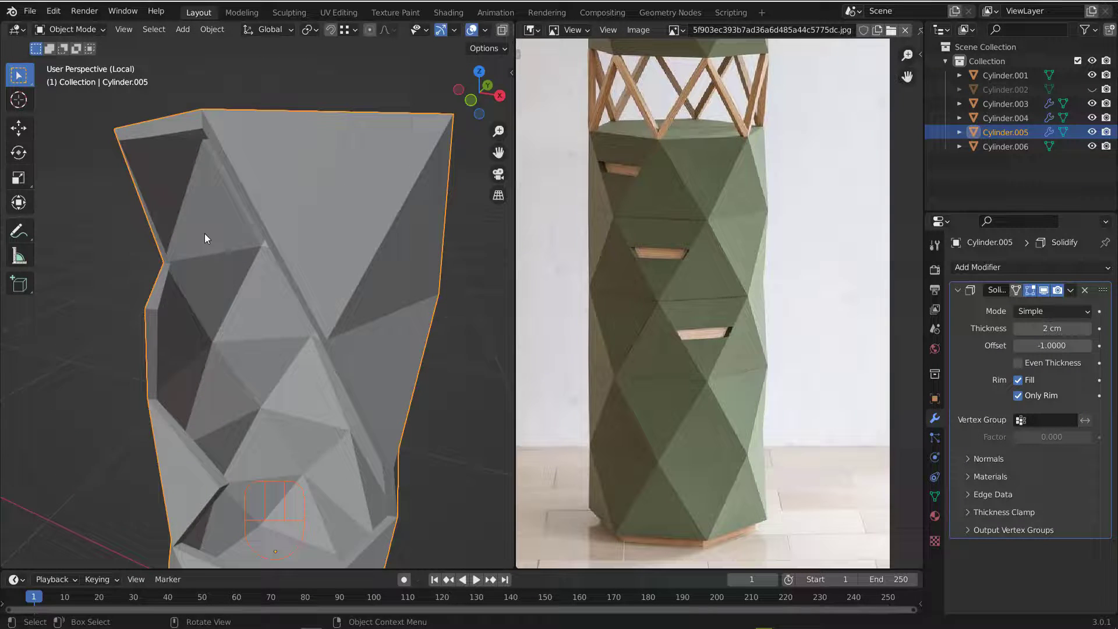
drag(209, 236, 171, 240)
drag(142, 278, 164, 315)
drag(177, 313, 233, 327)
drag(216, 320, 187, 298)
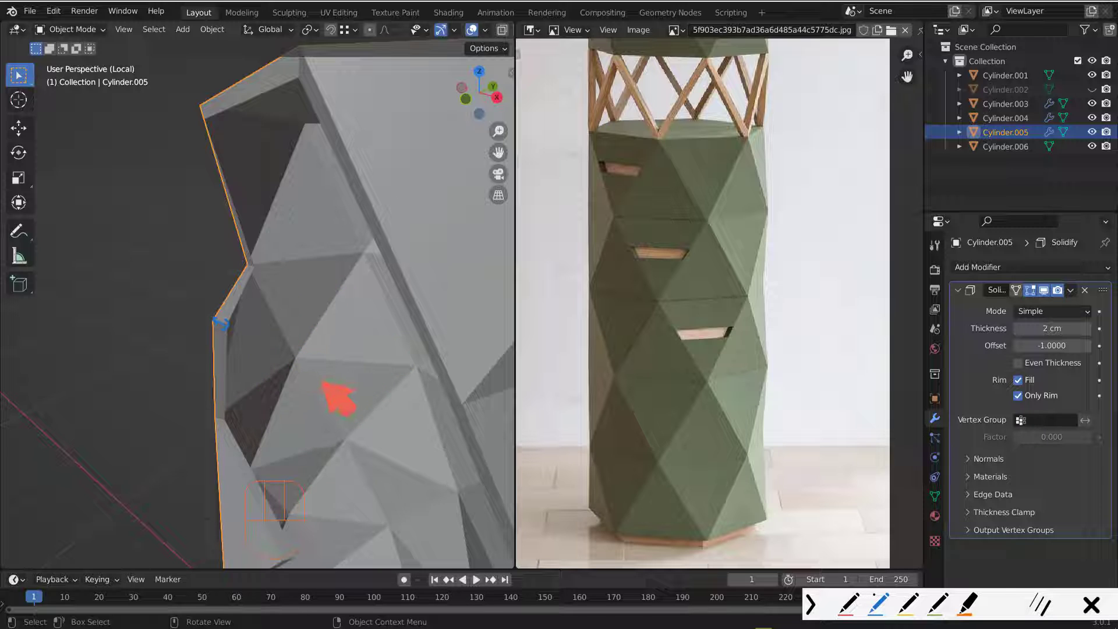
click(1019, 399)
click(1019, 399)
click(1019, 399)
click(1019, 400)
click(1019, 399)
click(1019, 400)
middle_click(193, 164)
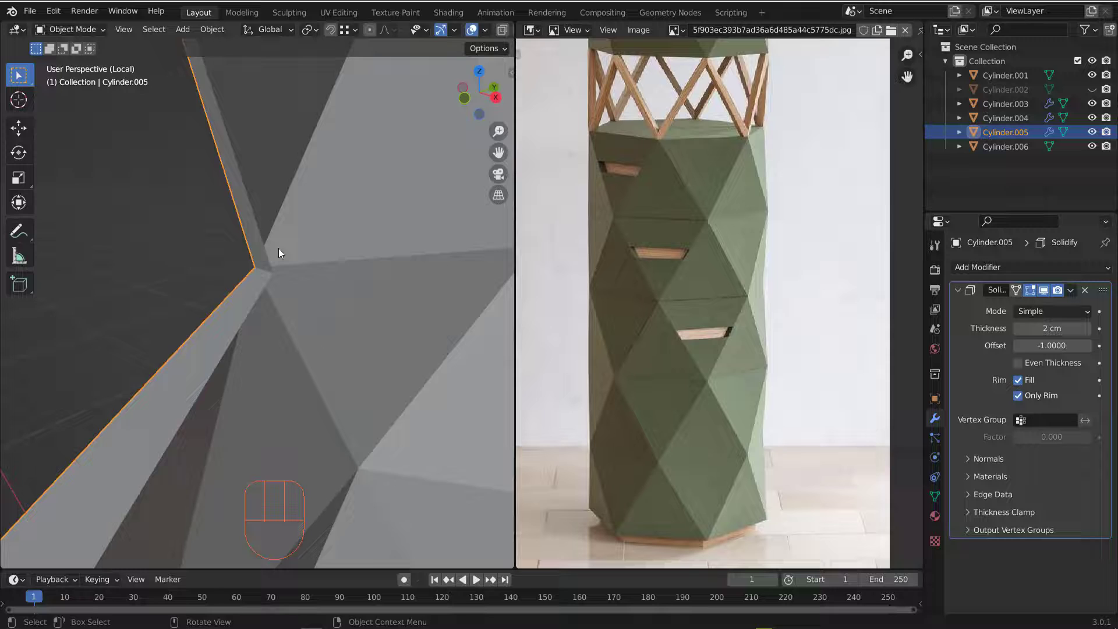
drag(267, 248, 266, 182)
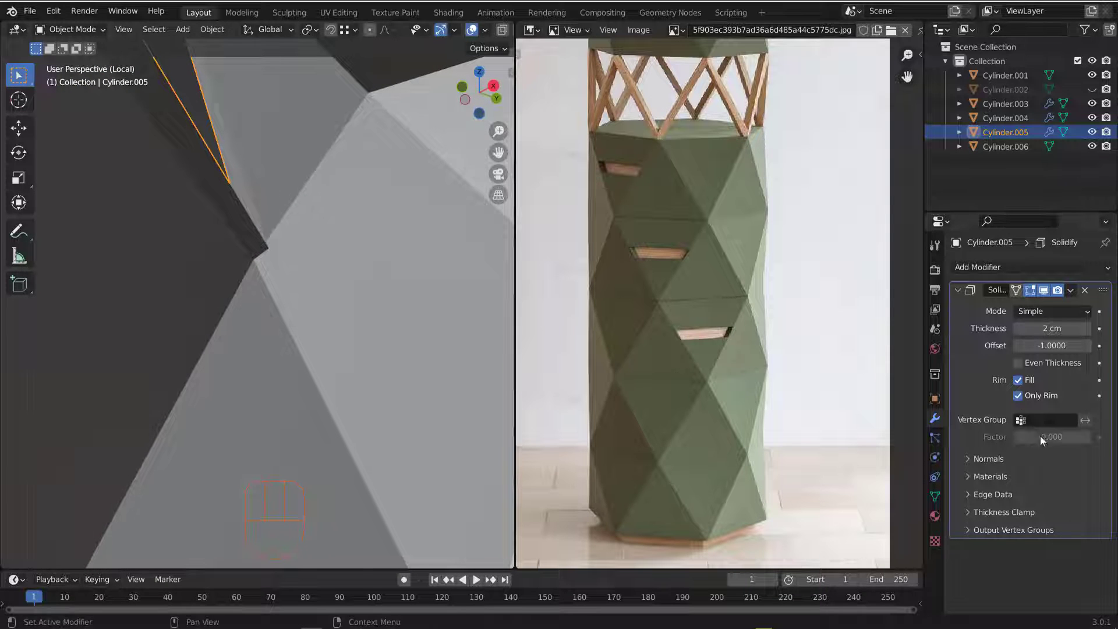
click(1023, 399)
click(1022, 399)
double_click(1023, 398)
click(1023, 398)
click(1023, 401)
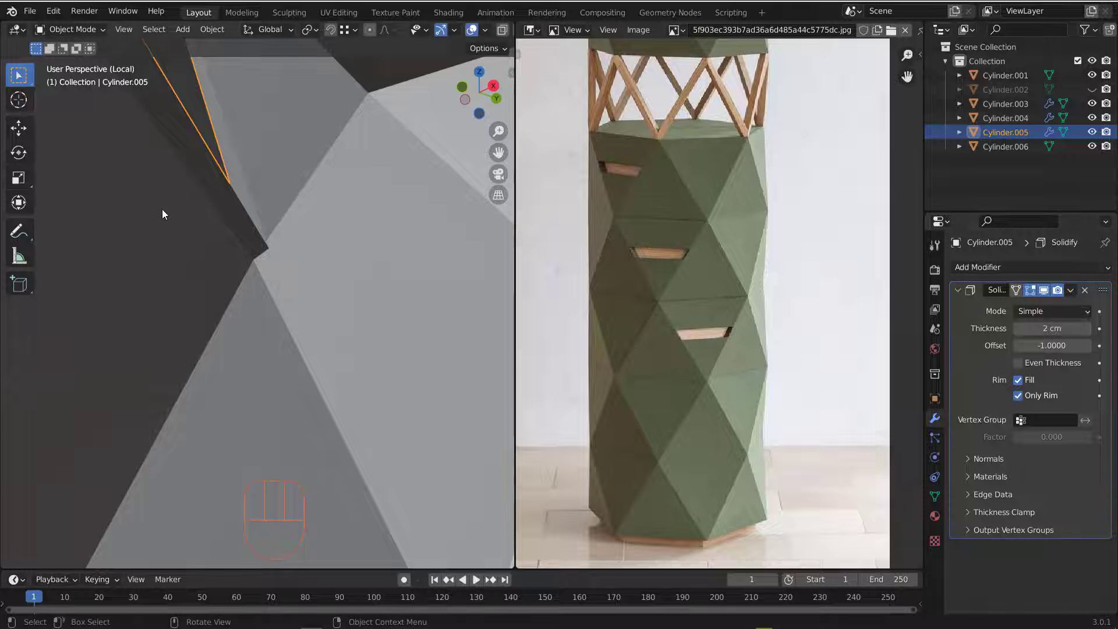
drag(168, 214, 181, 347)
drag(273, 305, 383, 253)
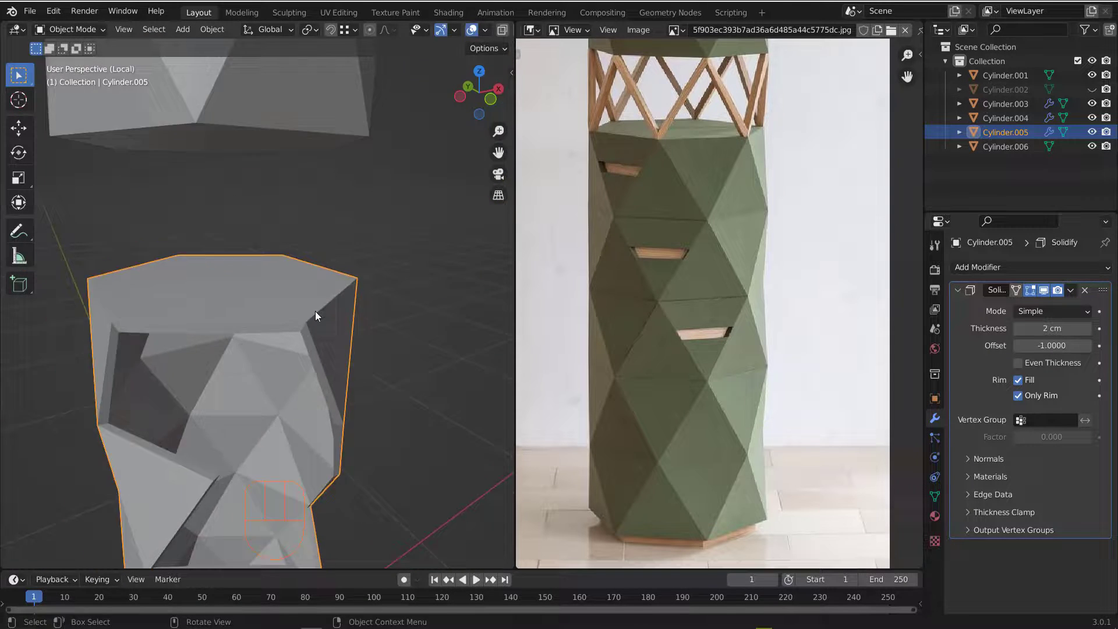
Step: Exit local view and unhide everything so all tower pieces show again
drag(330, 347, 322, 232)
drag(290, 237, 275, 242)
middle_click(253, 247)
middle_click(316, 287)
key(KP_Divide)
drag(276, 254, 273, 242)
middle_click(287, 219)
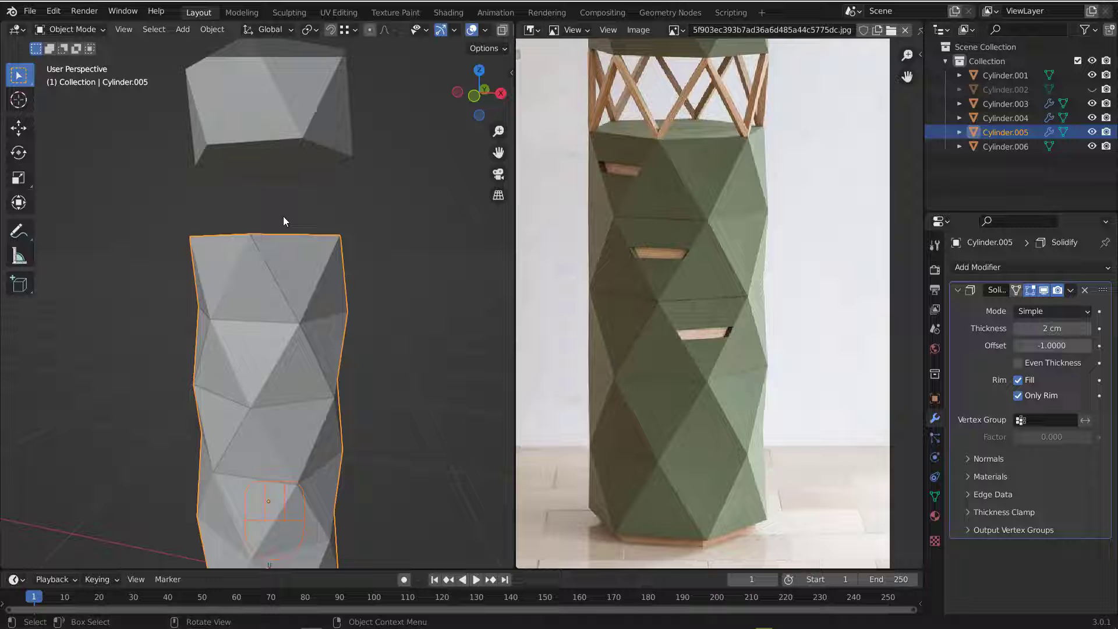
key(alt+h)
drag(316, 208, 319, 208)
Step: Select the plain middle piece Cylinder.002 and frame it in the view
click(302, 193)
middle_click(259, 180)
drag(262, 227, 250, 271)
middle_click(272, 258)
Step: Enter Edit Mode on Cylinder.002 and dissolve the stray vertices of its middle band
key(Tab)
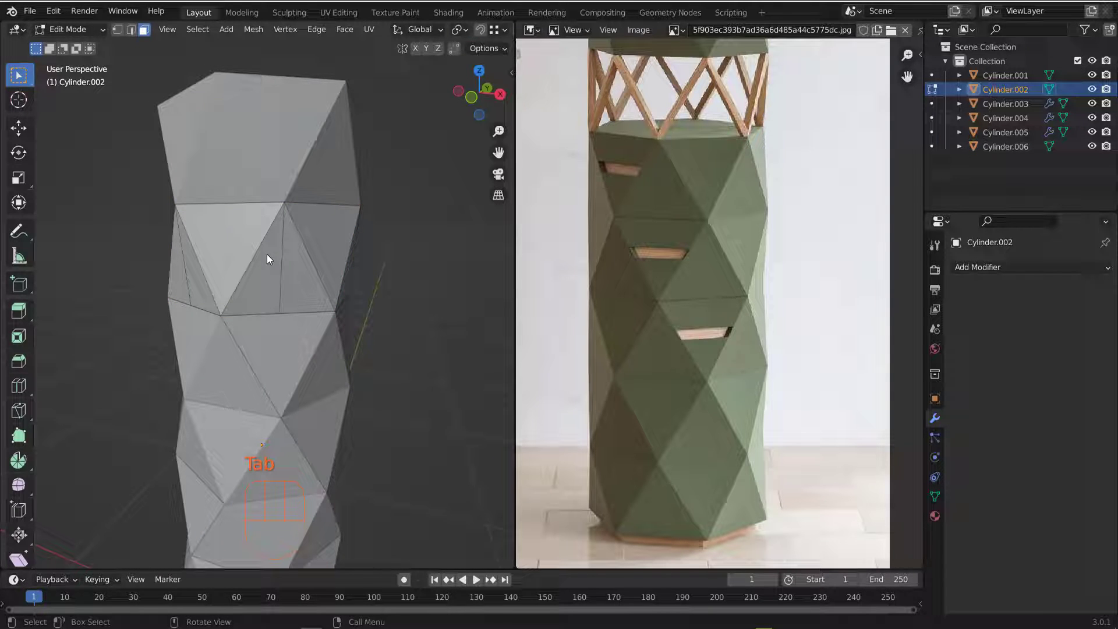
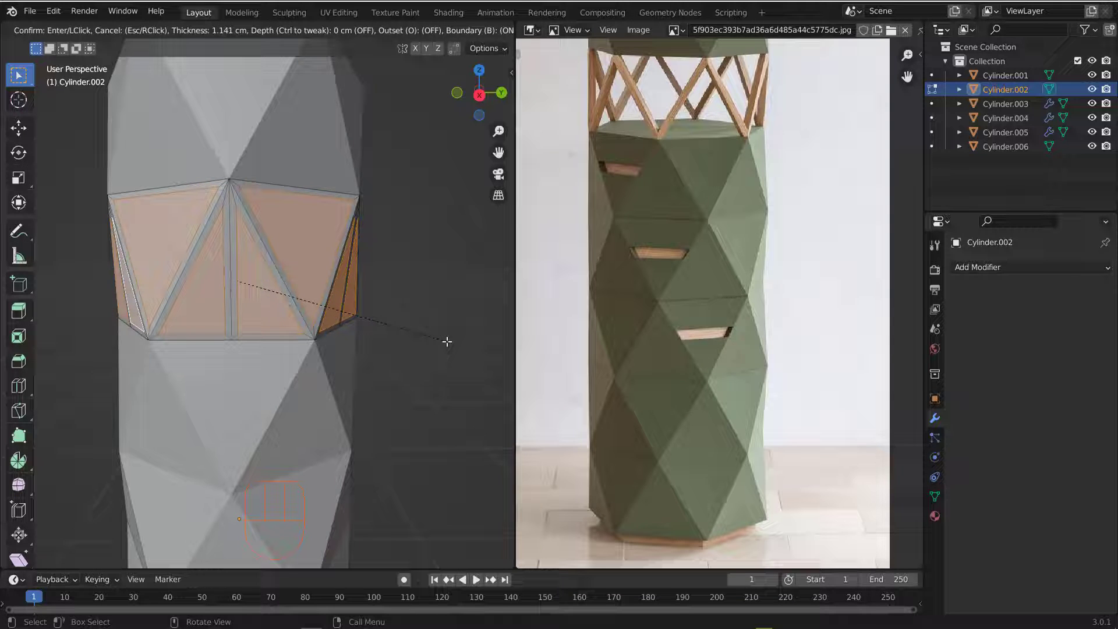
middle_click(249, 283)
middle_click(264, 264)
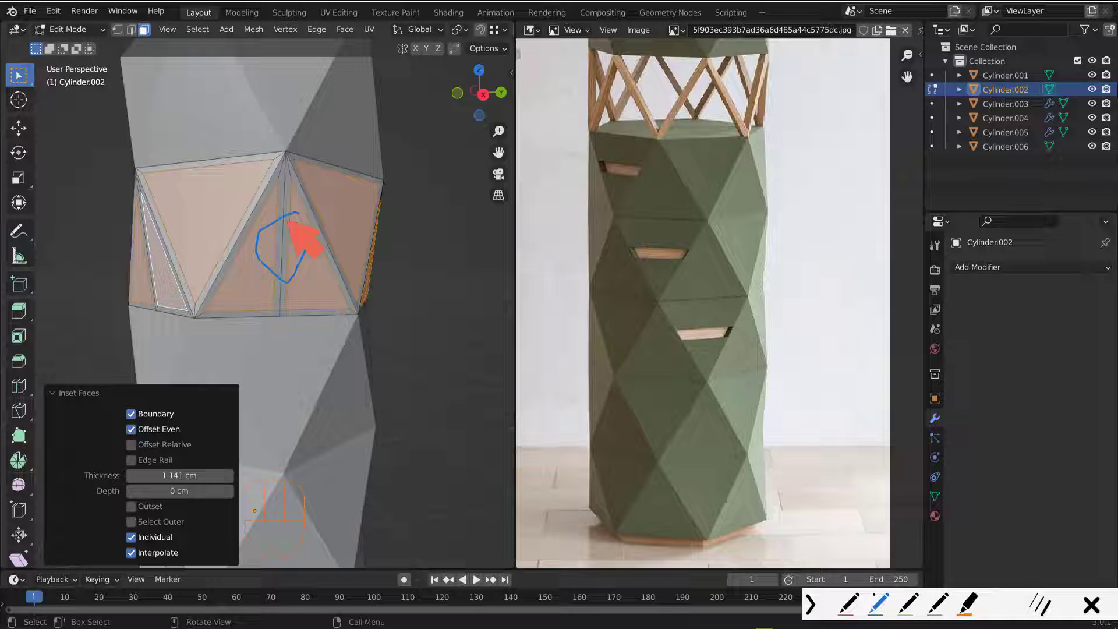
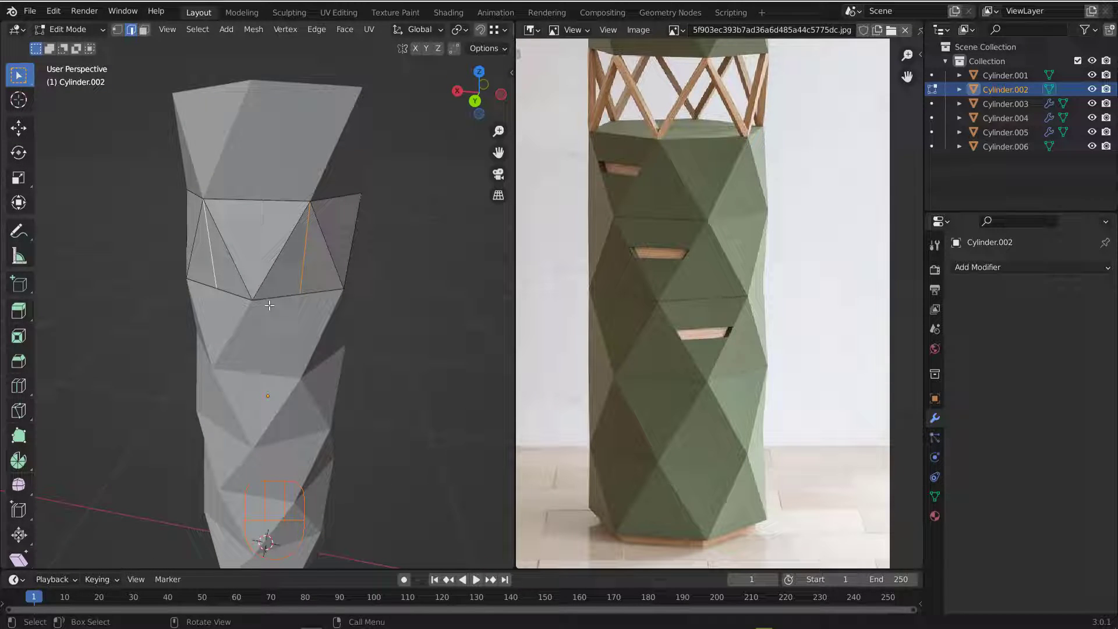
key(ctrl+x)
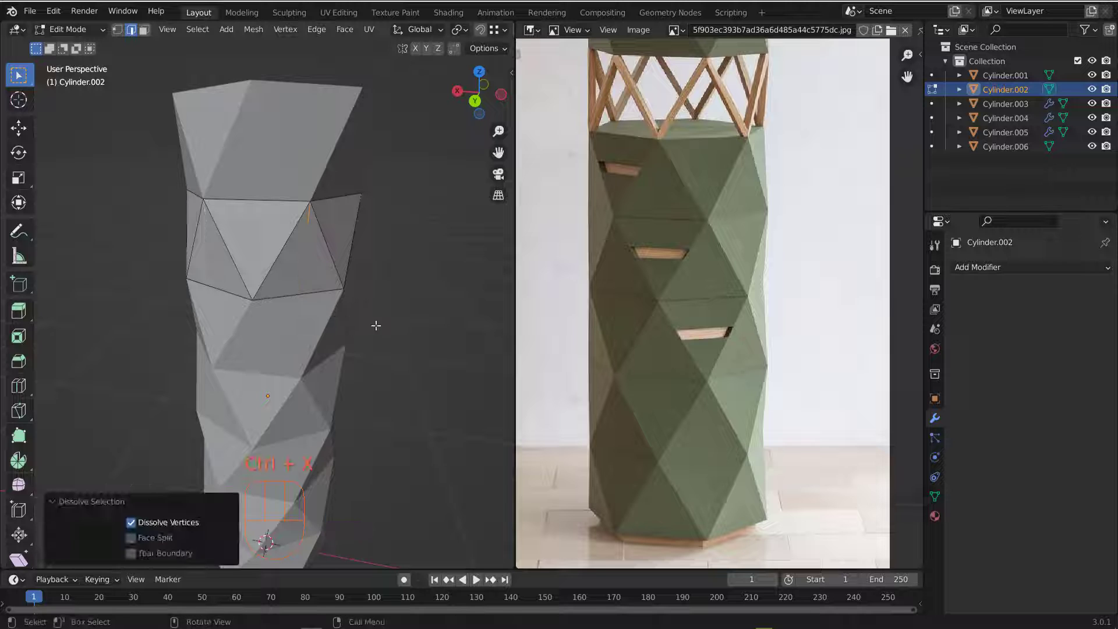
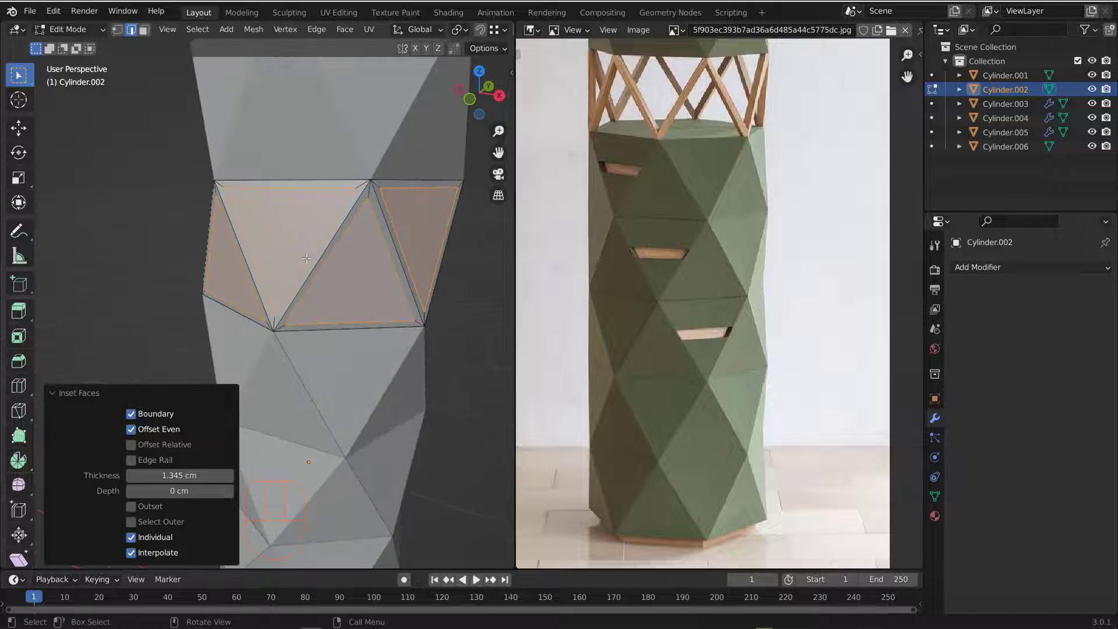
Step: Delete the inset centre faces of the band, leaving an open triangular lattice
key(x)
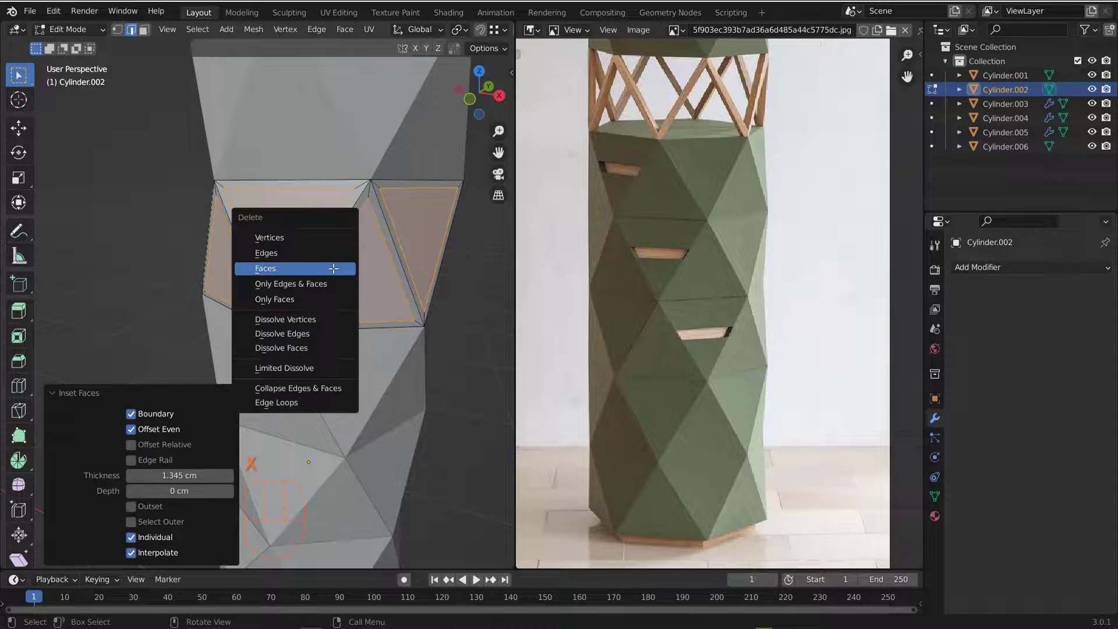
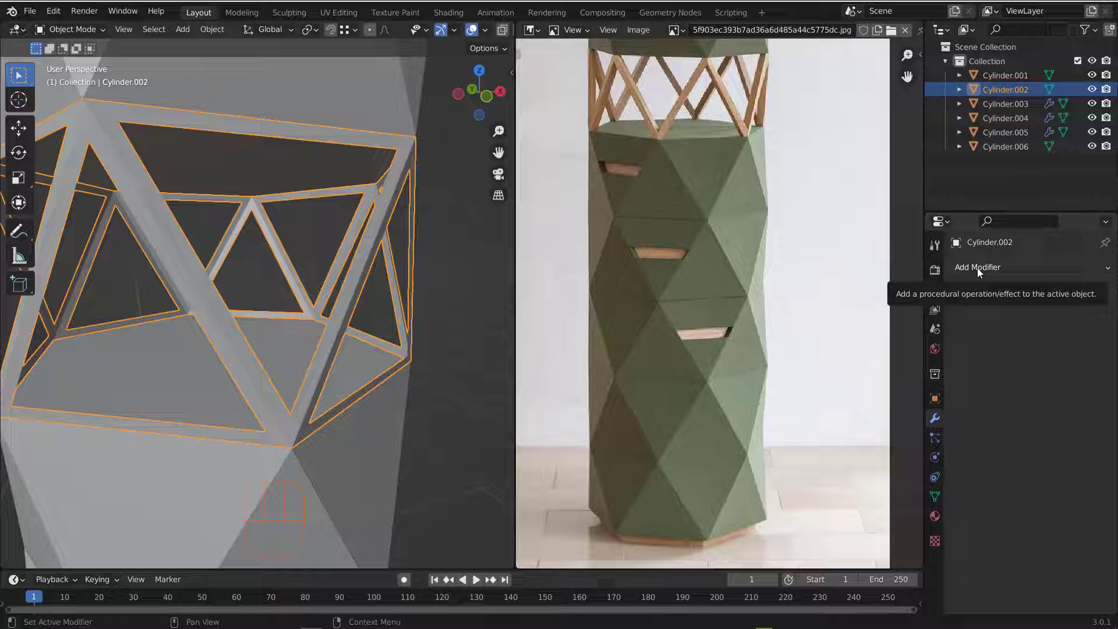
Step: Set the lattice band's Solidify thickness to 2 cm
drag(982, 271, 844, 510)
drag(246, 235, 298, 252)
drag(321, 263, 240, 281)
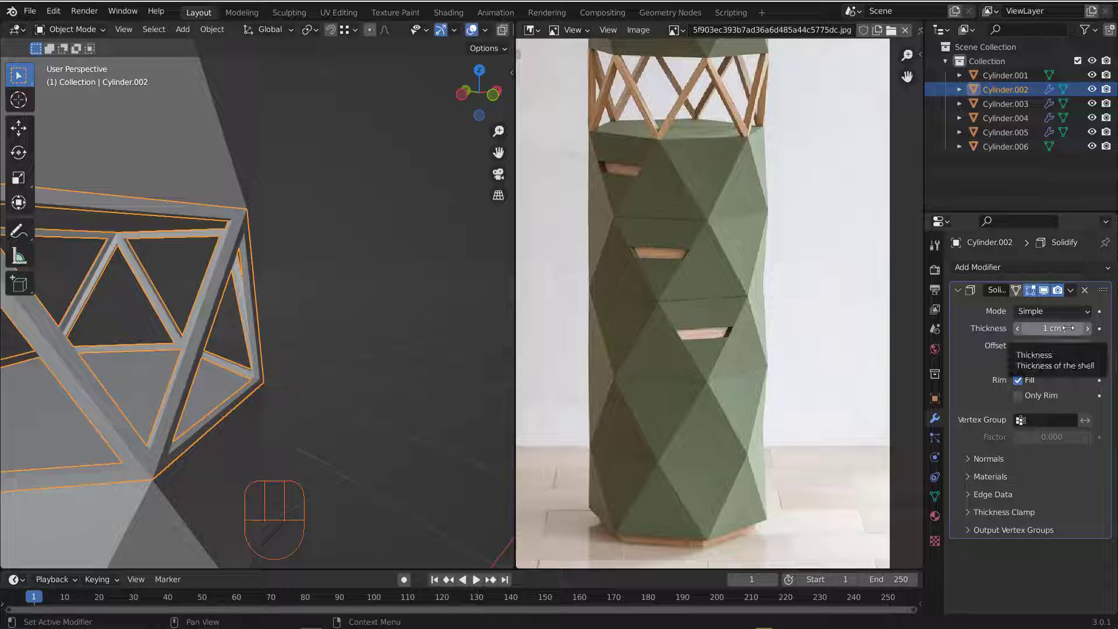
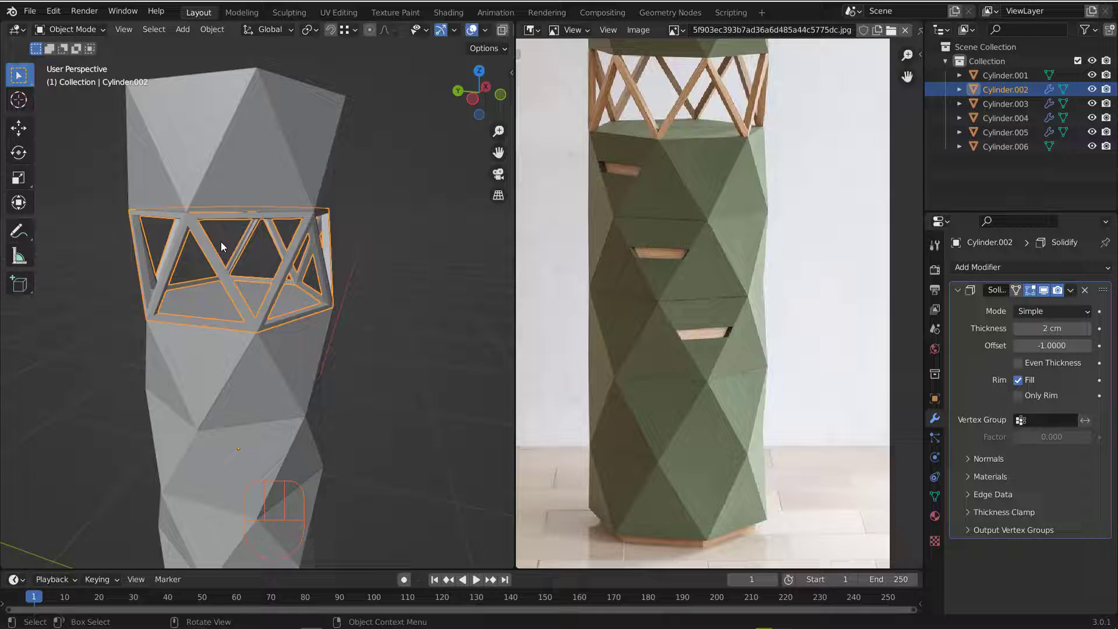
drag(254, 244, 261, 272)
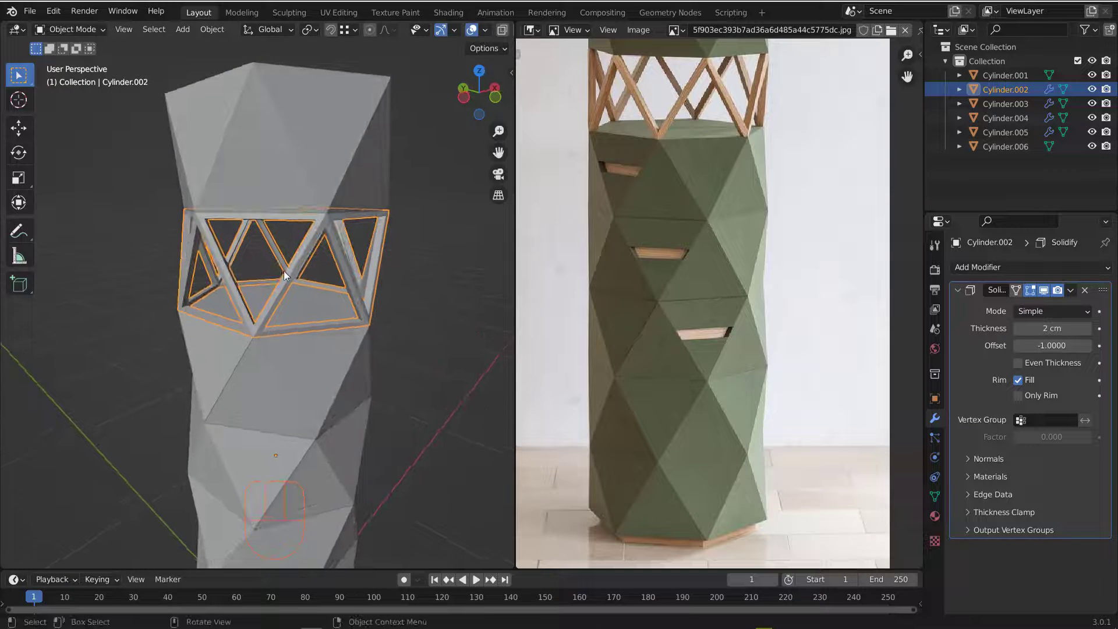
Step: Apply the Solidify modifier permanently and pull back to view the whole tower
key(ctrl+a)
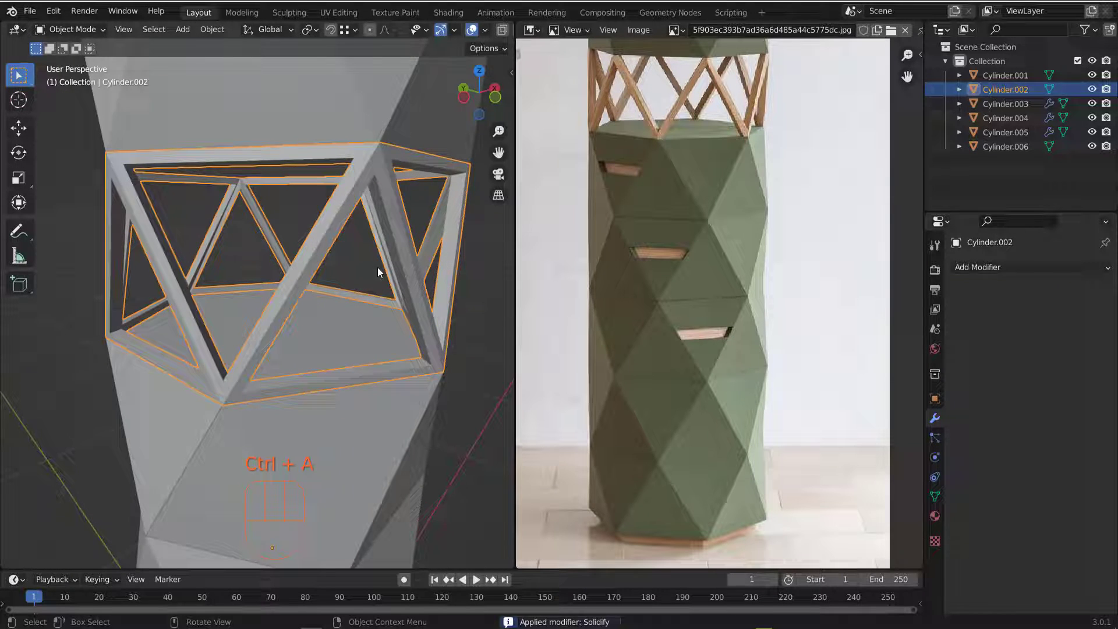
drag(309, 273, 271, 171)
middle_click(303, 284)
drag(719, 257, 730, 301)
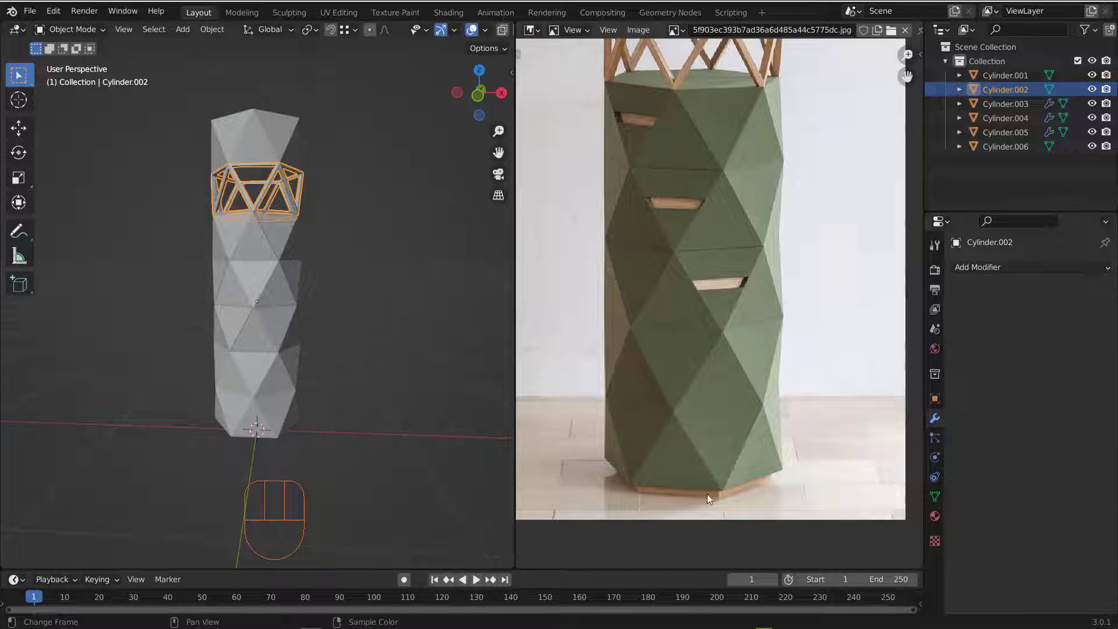
Step: Select the bottom tower section Cylinder.005
drag(252, 373, 248, 401)
click(232, 448)
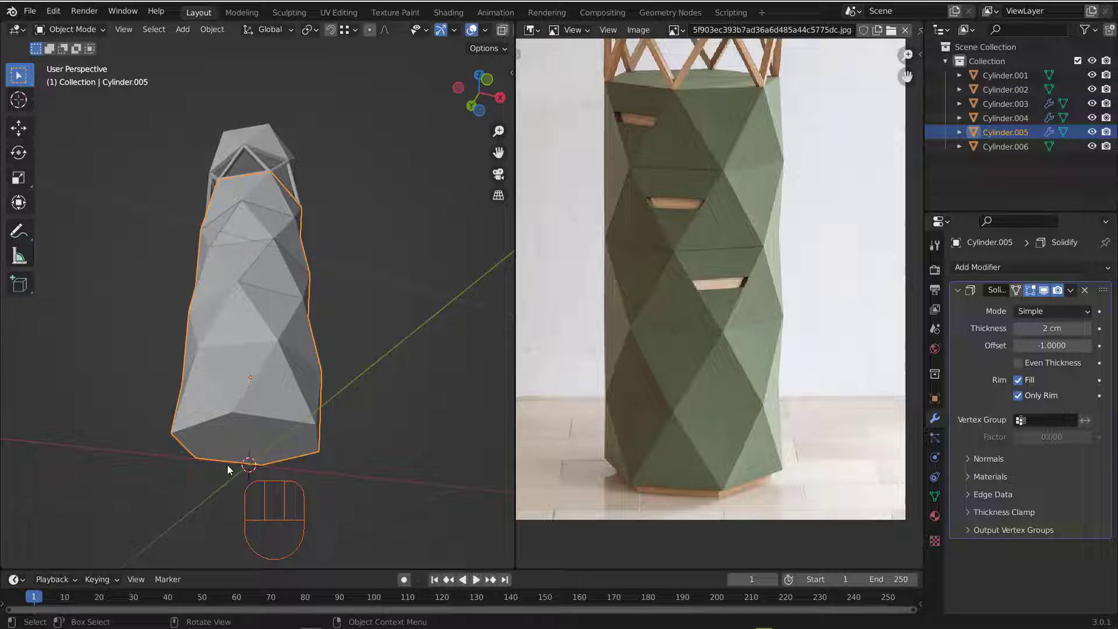
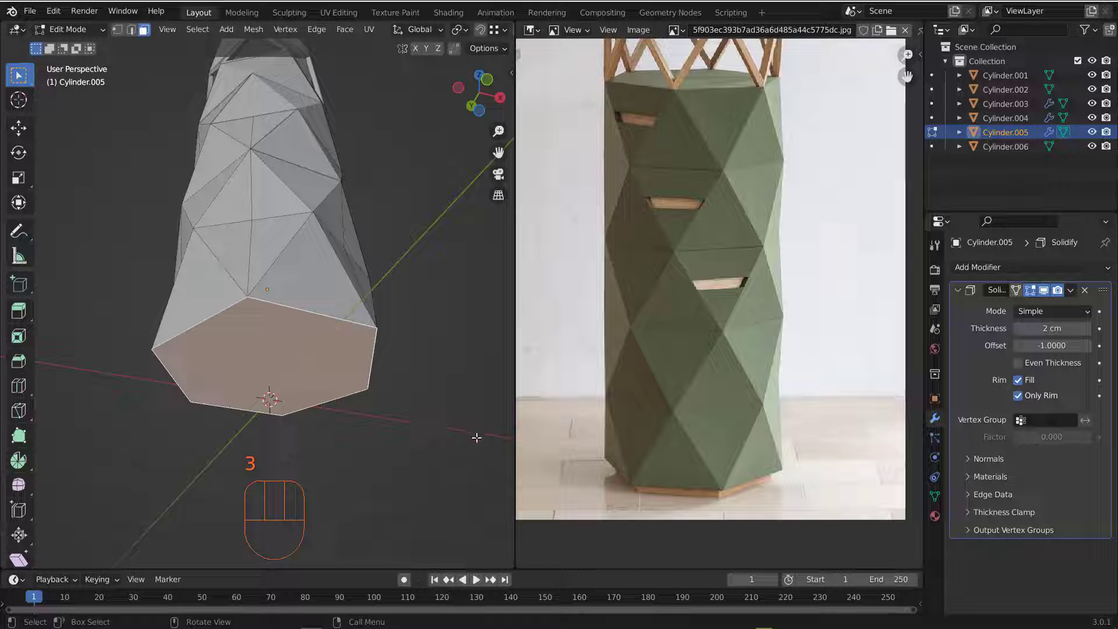
Step: Inset the underside face about 5.4 cm, extrude it down roughly 4 cm as a base plinth
key(i)
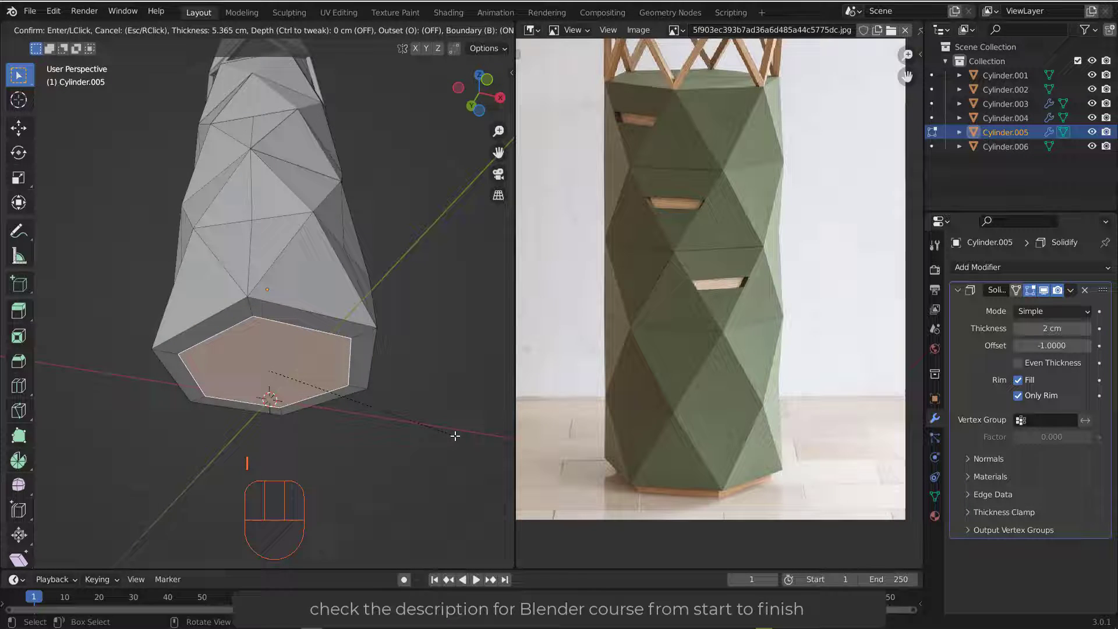
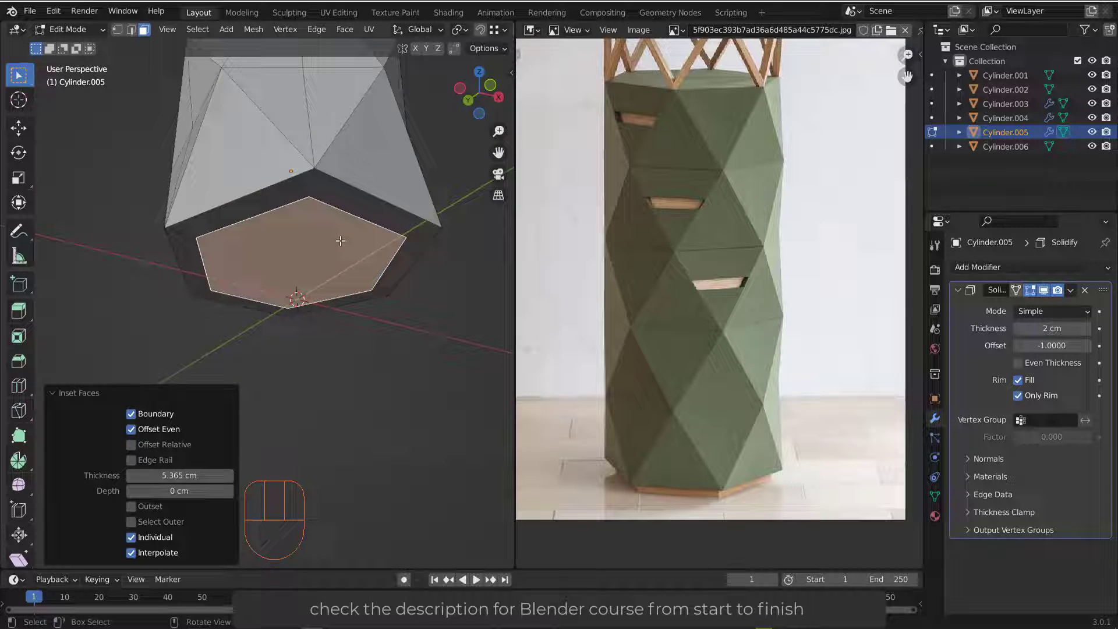
key(e)
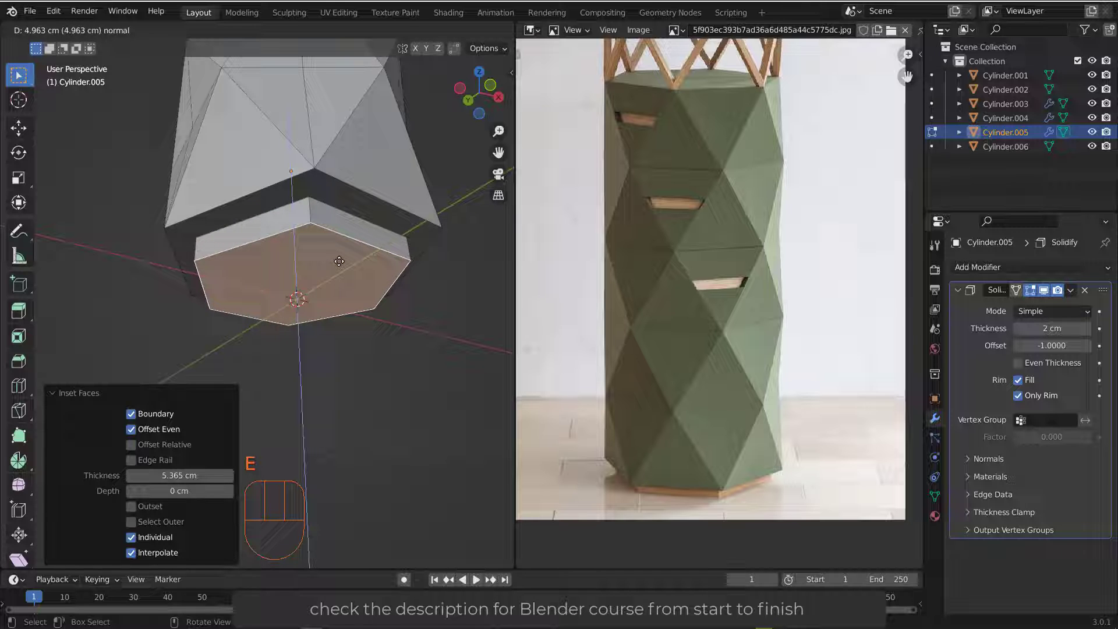
drag(341, 215, 350, 245)
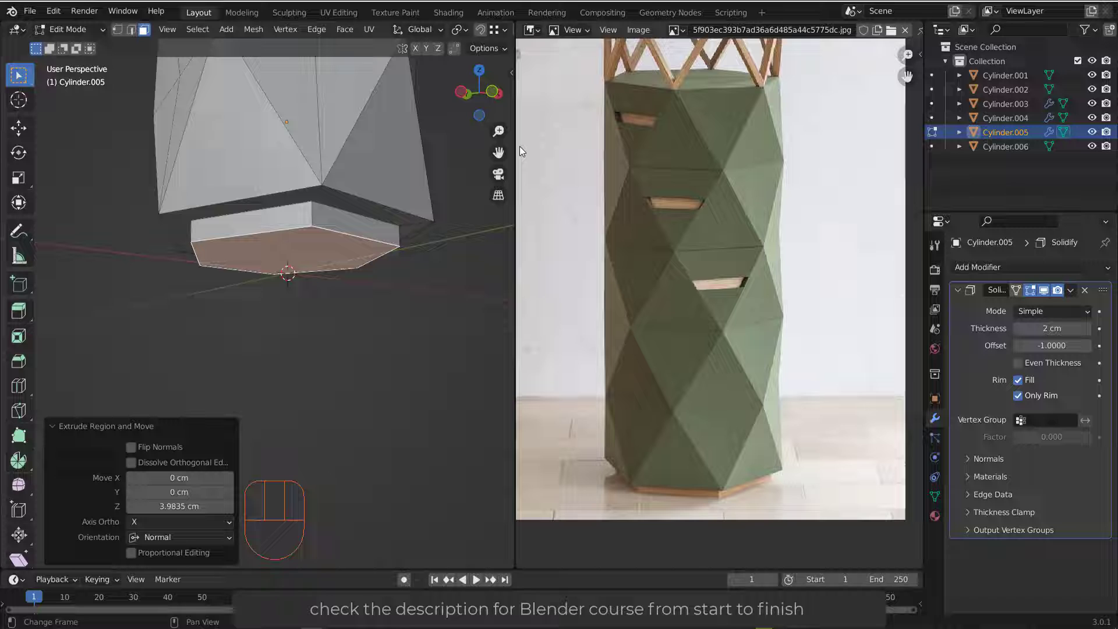
key(ctrl+KP_Add)
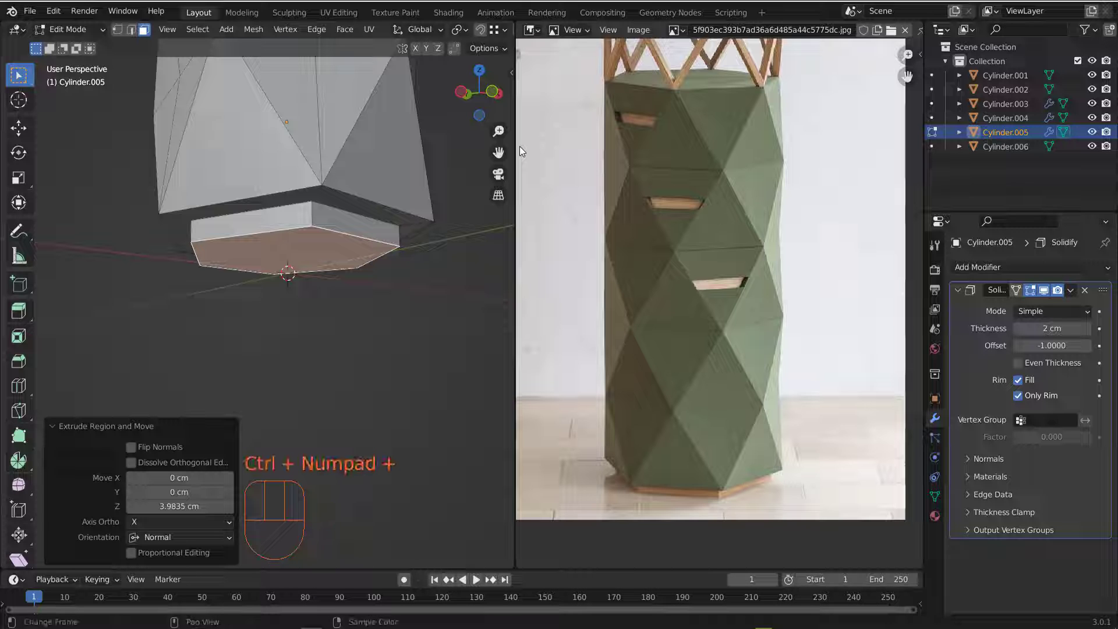
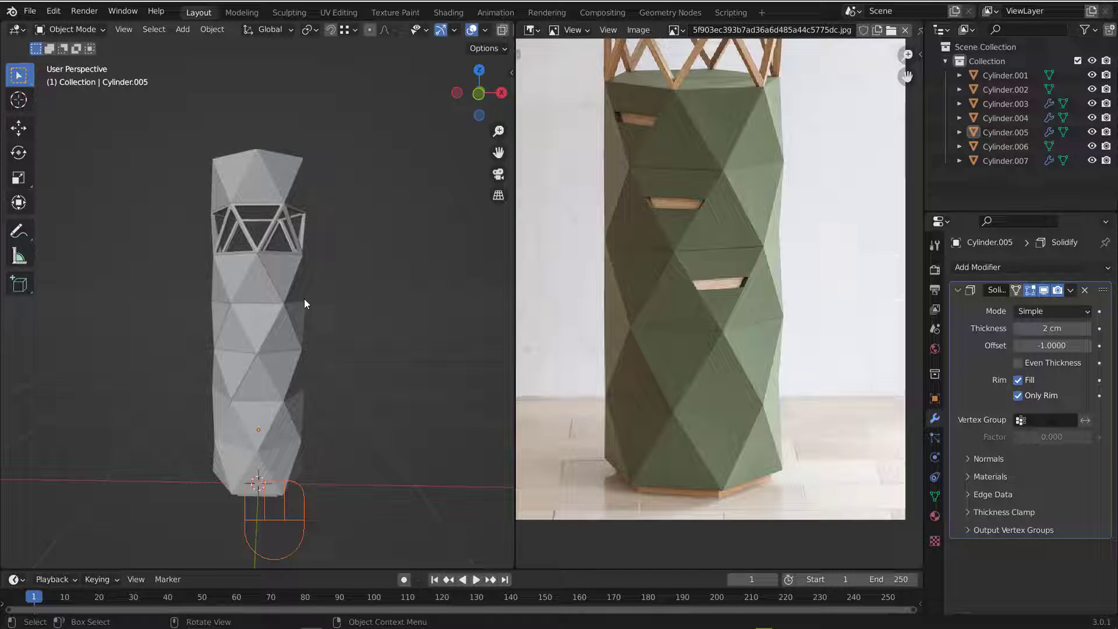
drag(240, 304, 237, 309)
middle_click(255, 319)
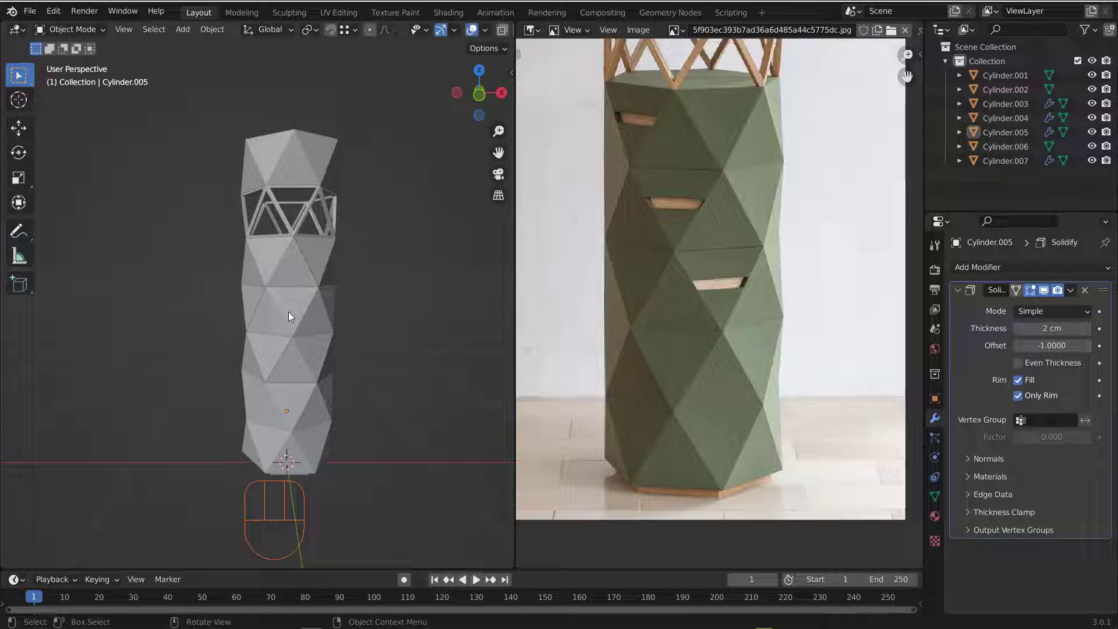